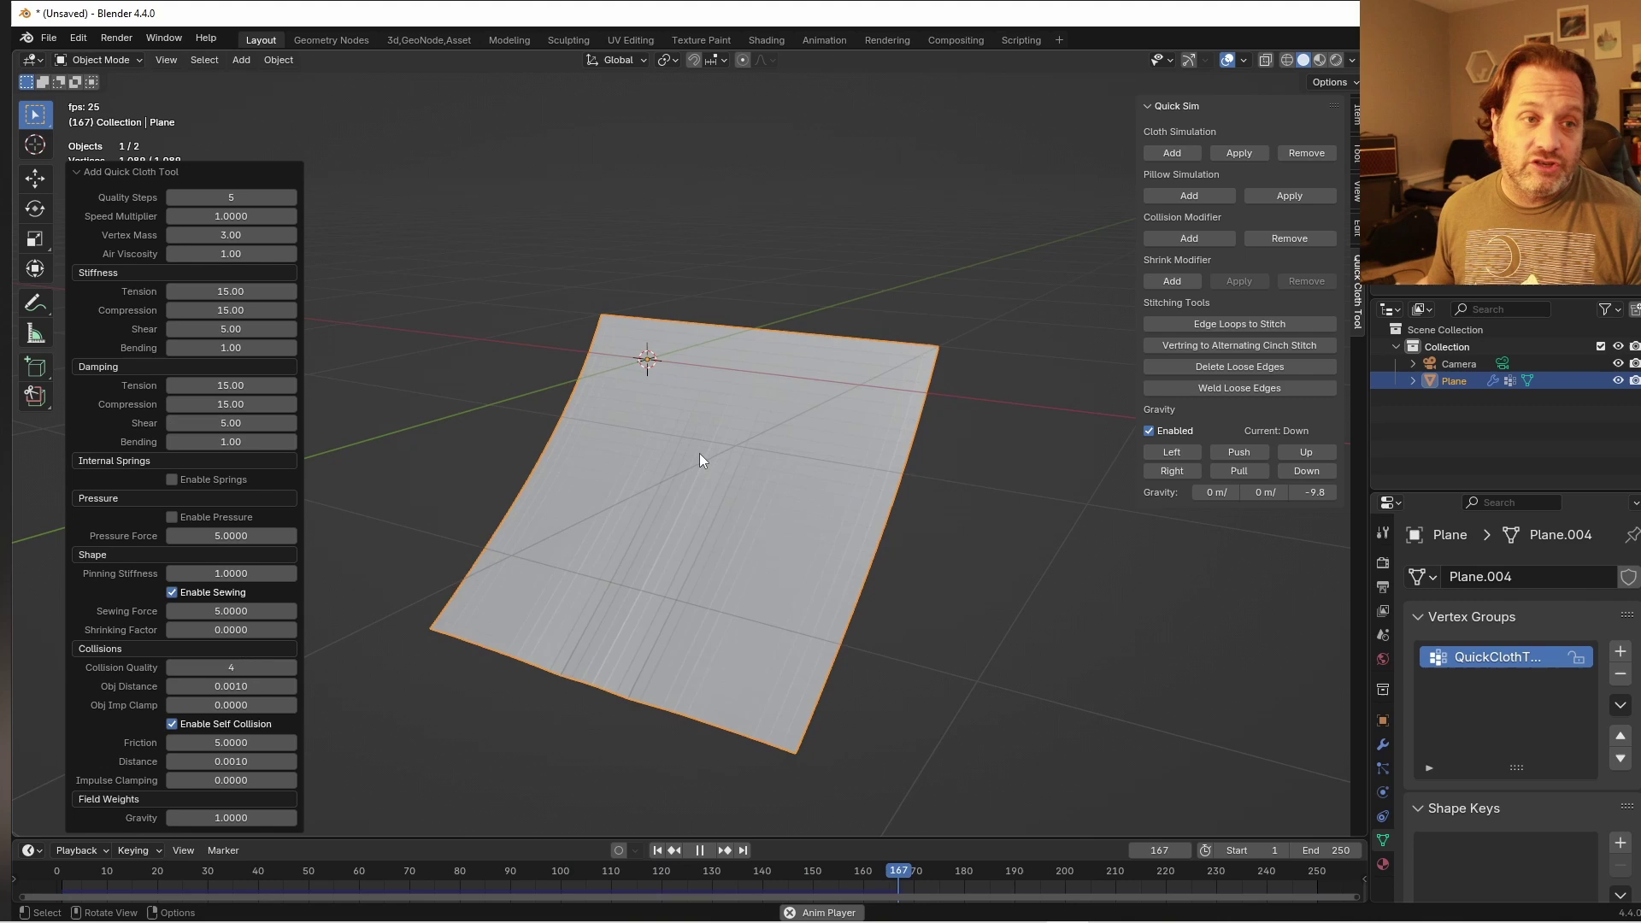
Stop playback and place a scaled cylinder collision object beneath the cloth plane
key(space)
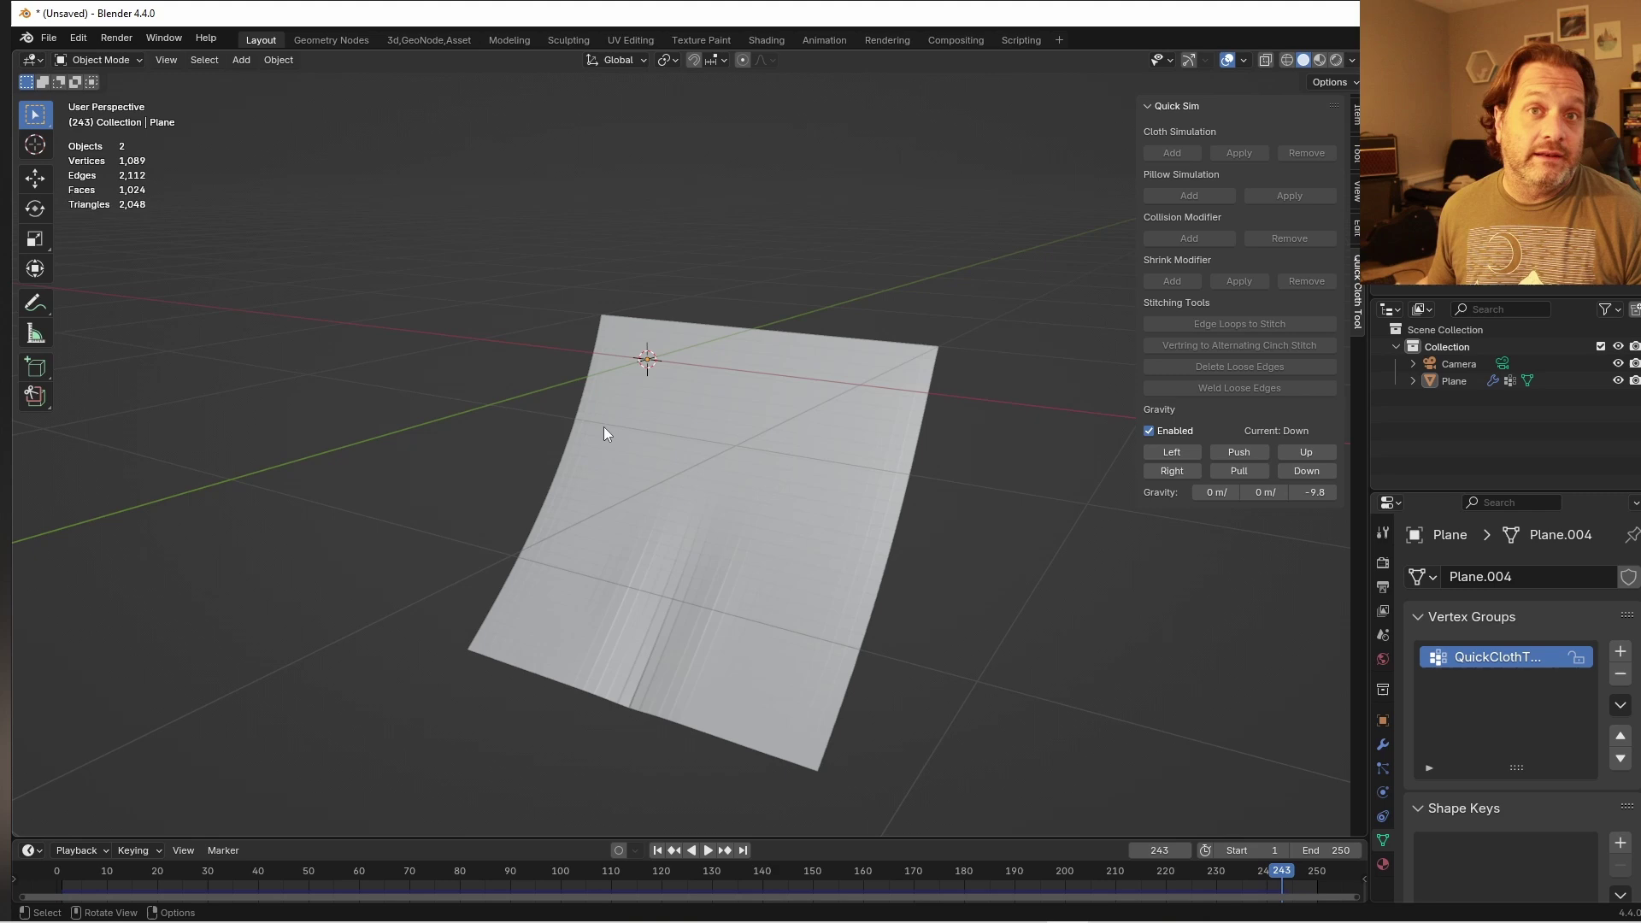
key(shift+a)
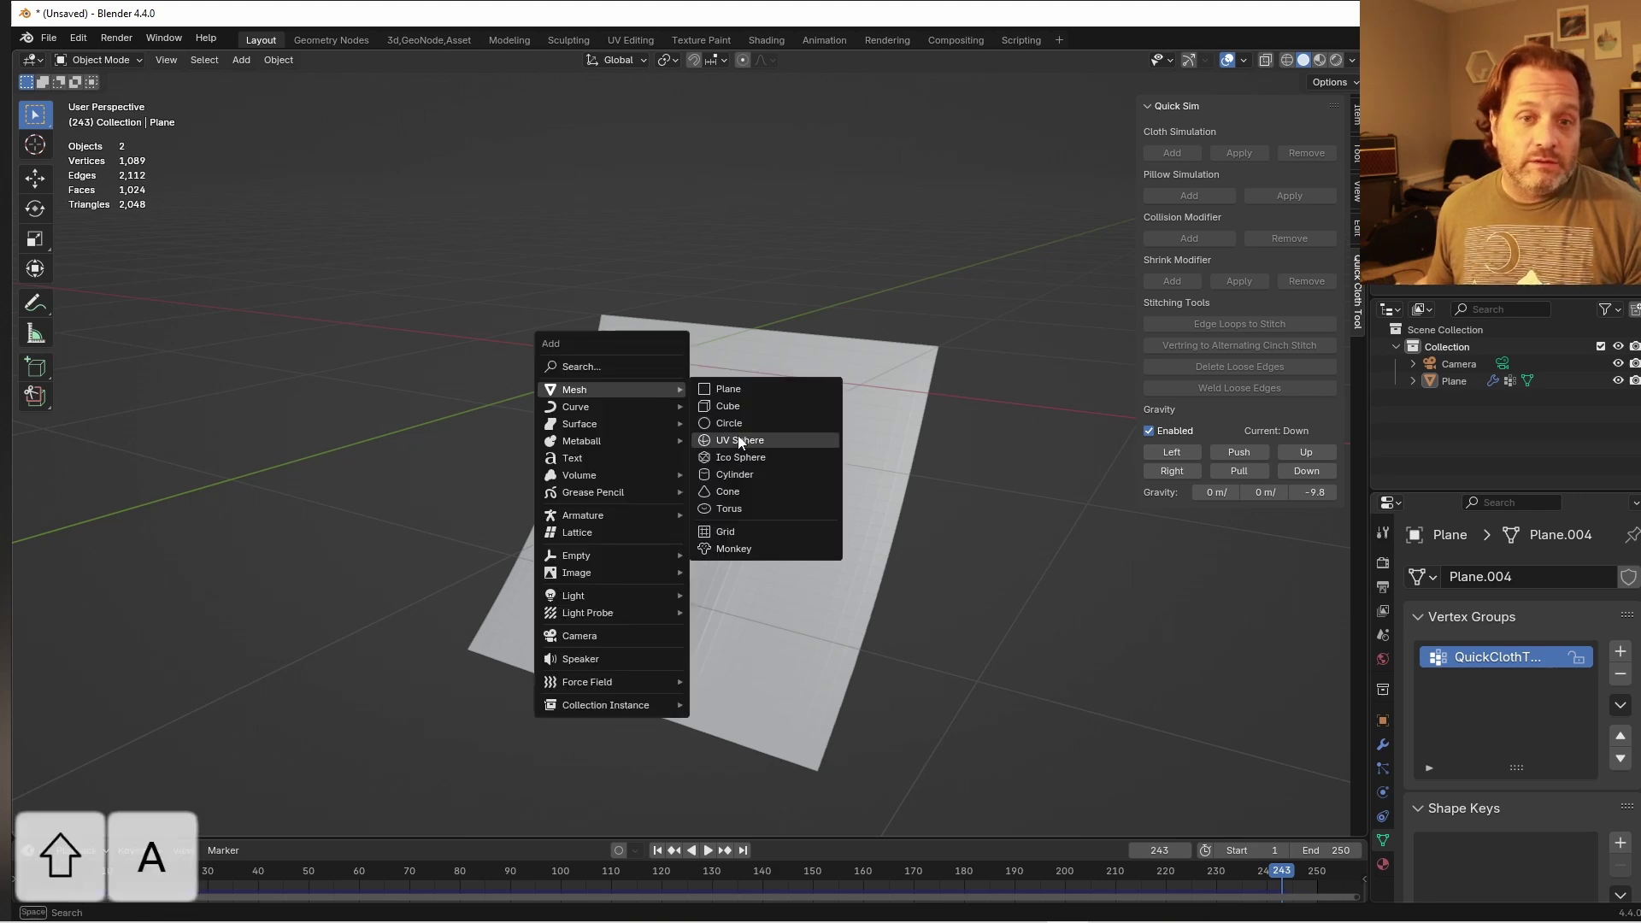
key(s)
key(g)
key(ctrl+a)
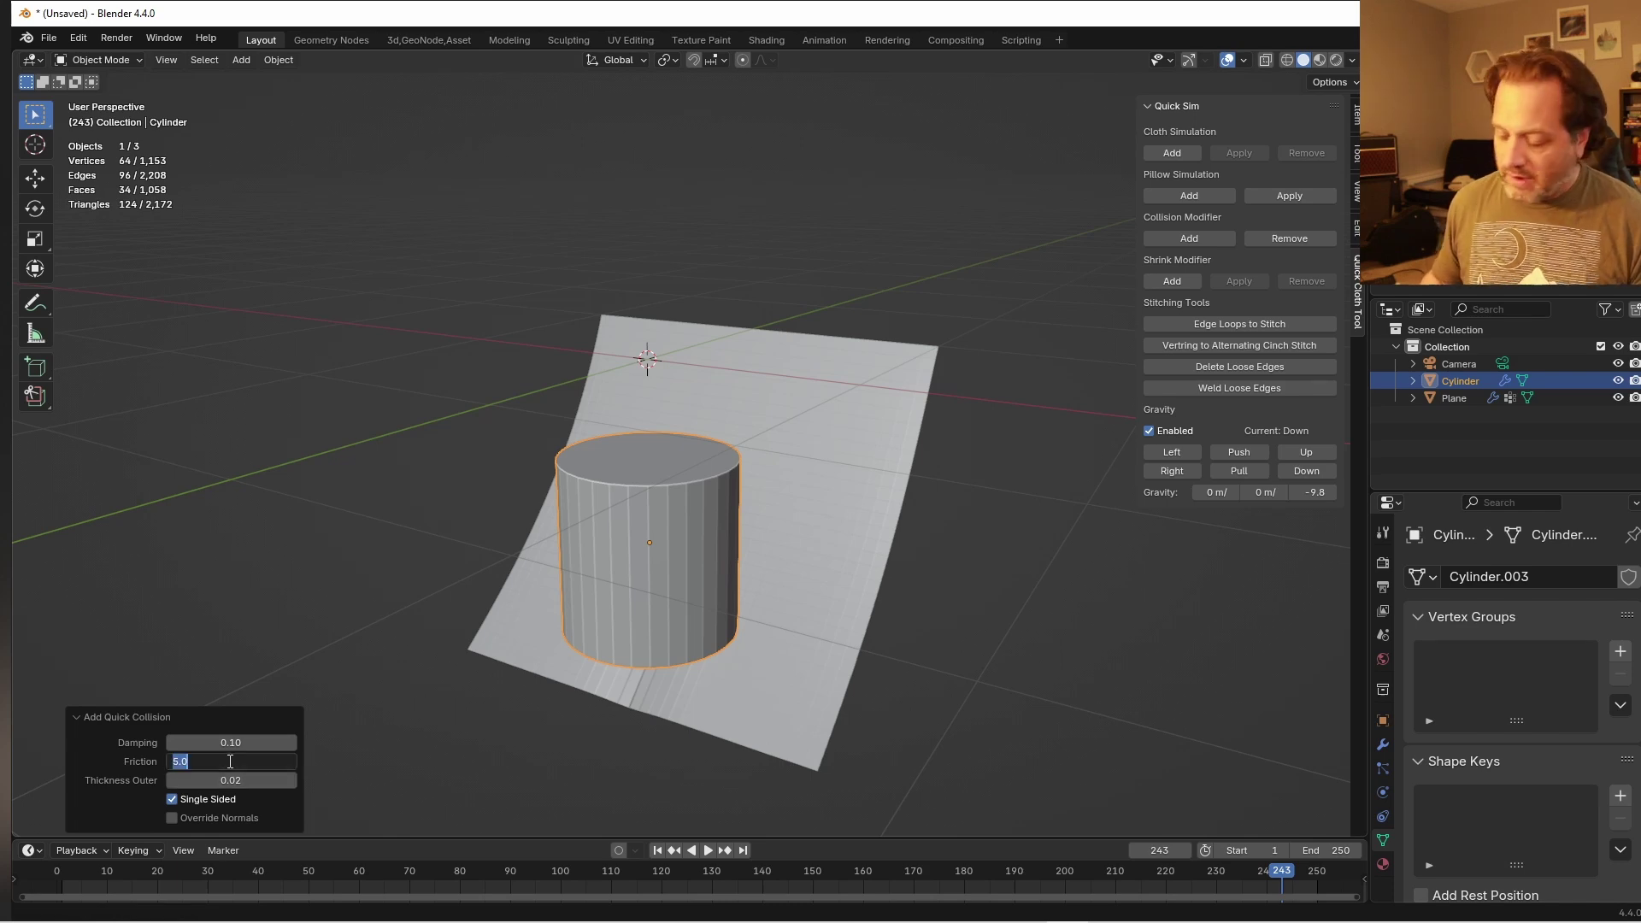
Replay the simulation until the plane drapes over the cylinder, then smooth it with subdivision
key(shift+Left)
key(space)
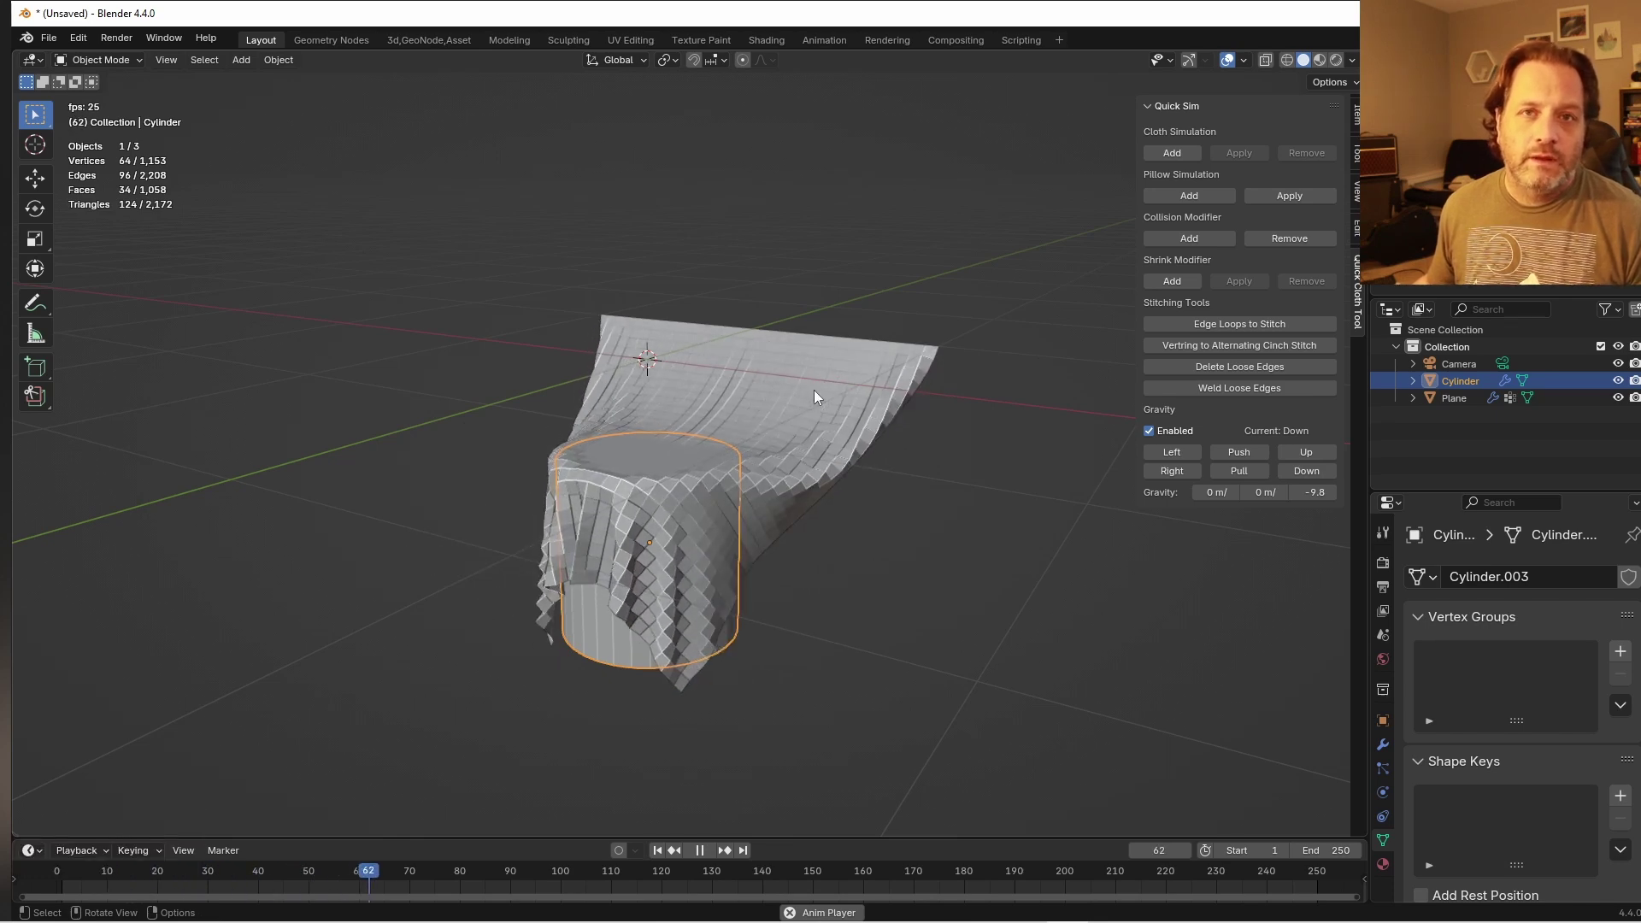
key(space)
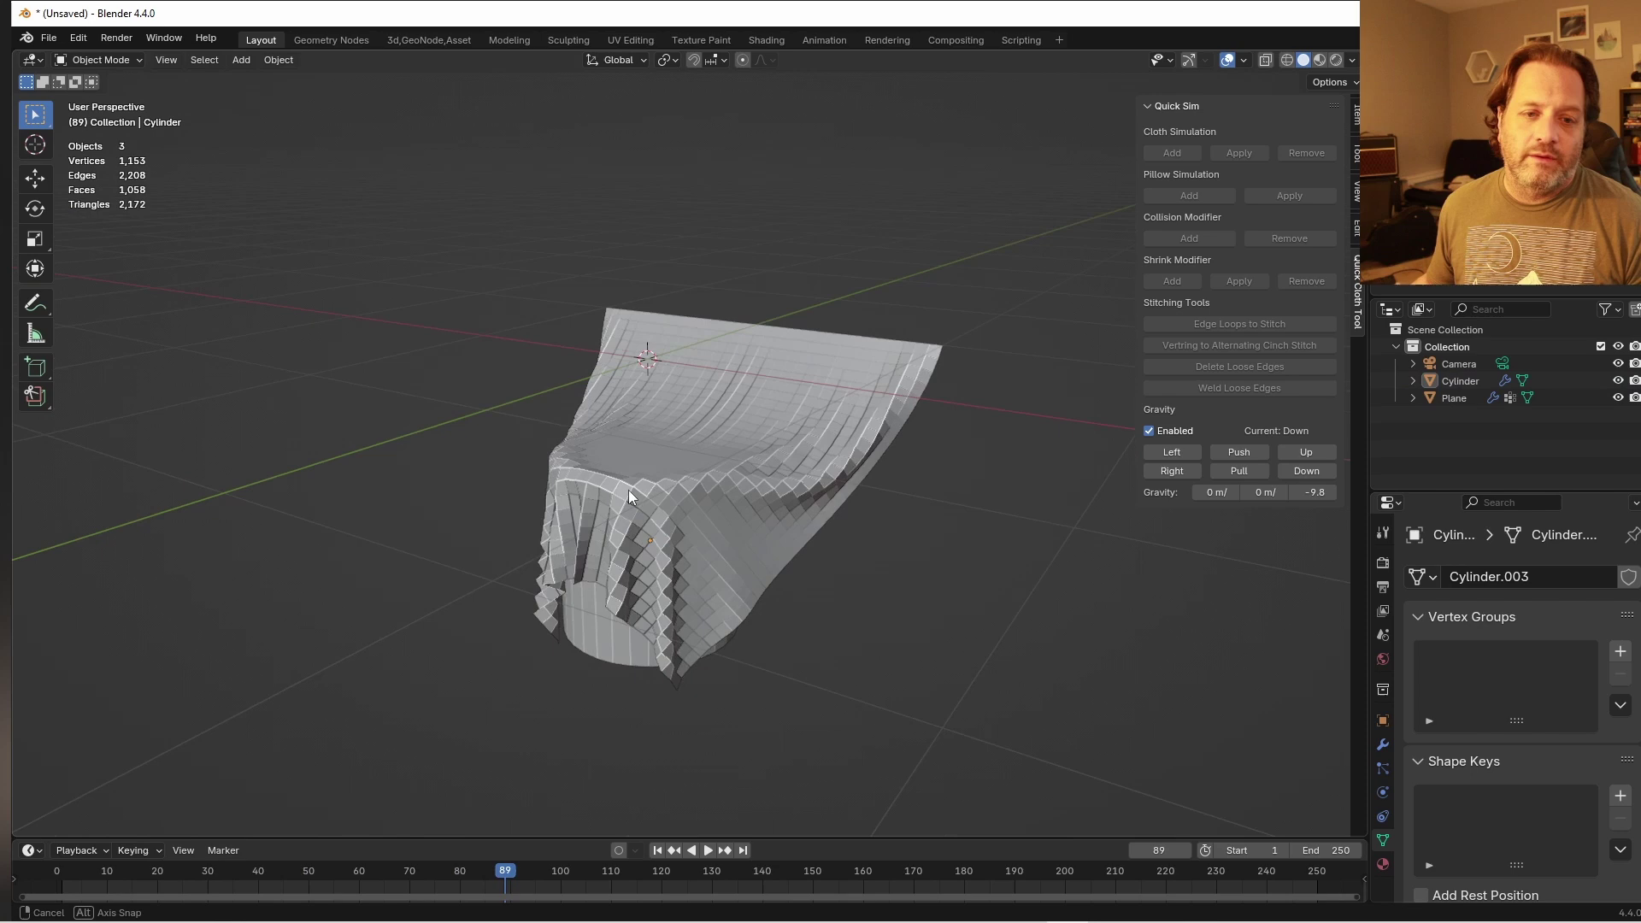
key(ctrl+2)
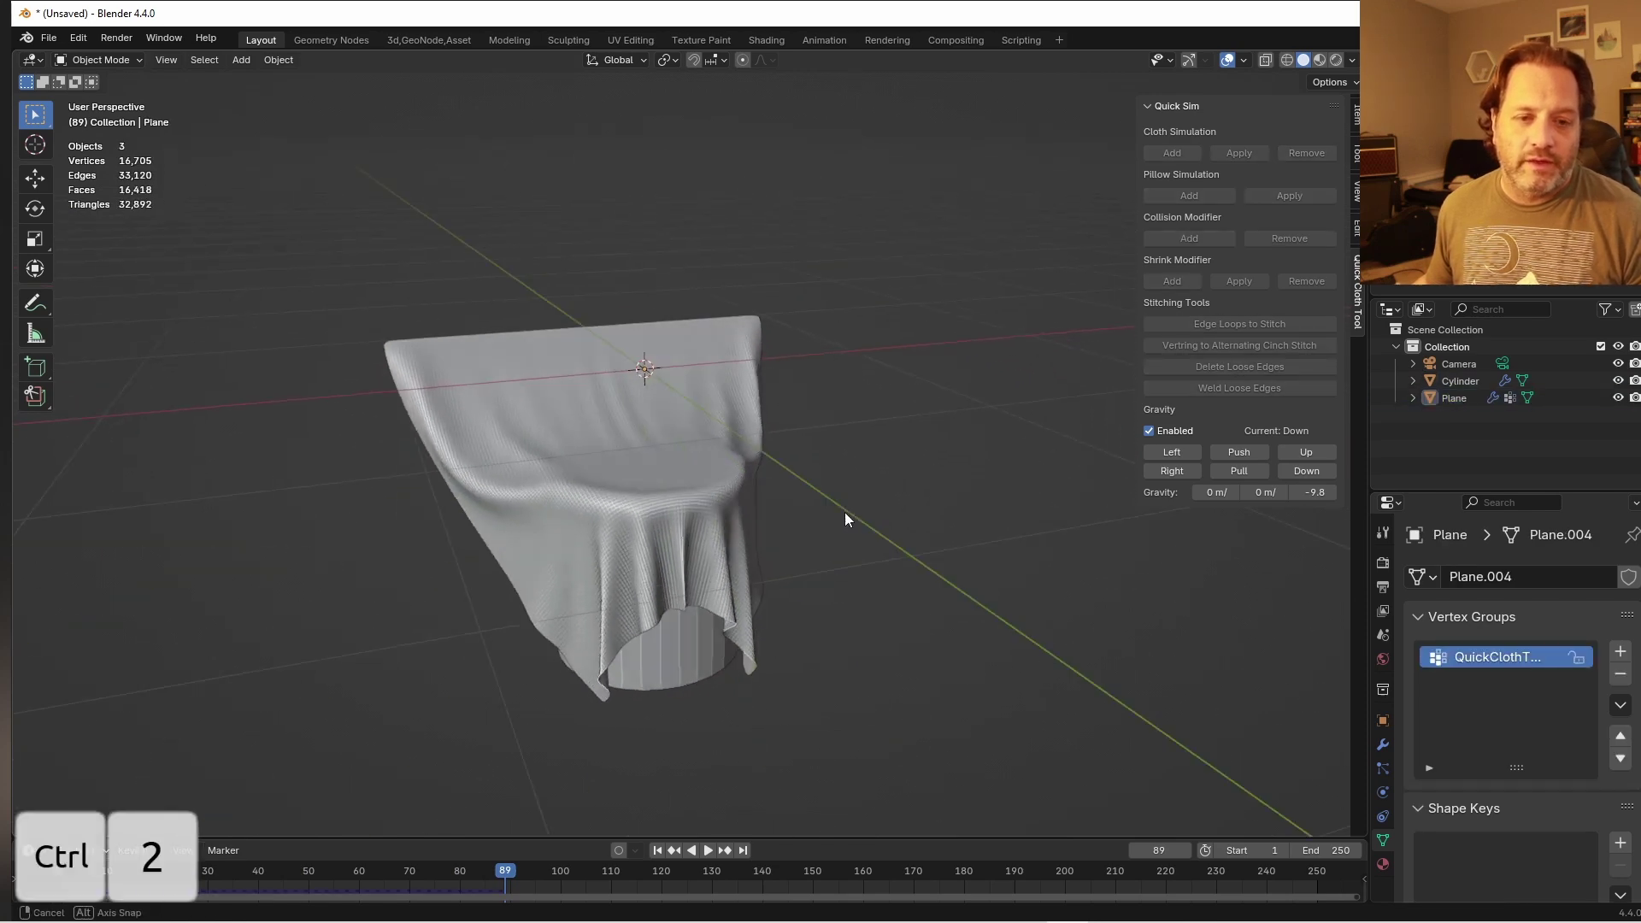
In a fresh scene, add a plane and subdivide it into a dense square grid
drag(749, 544, 676, 419)
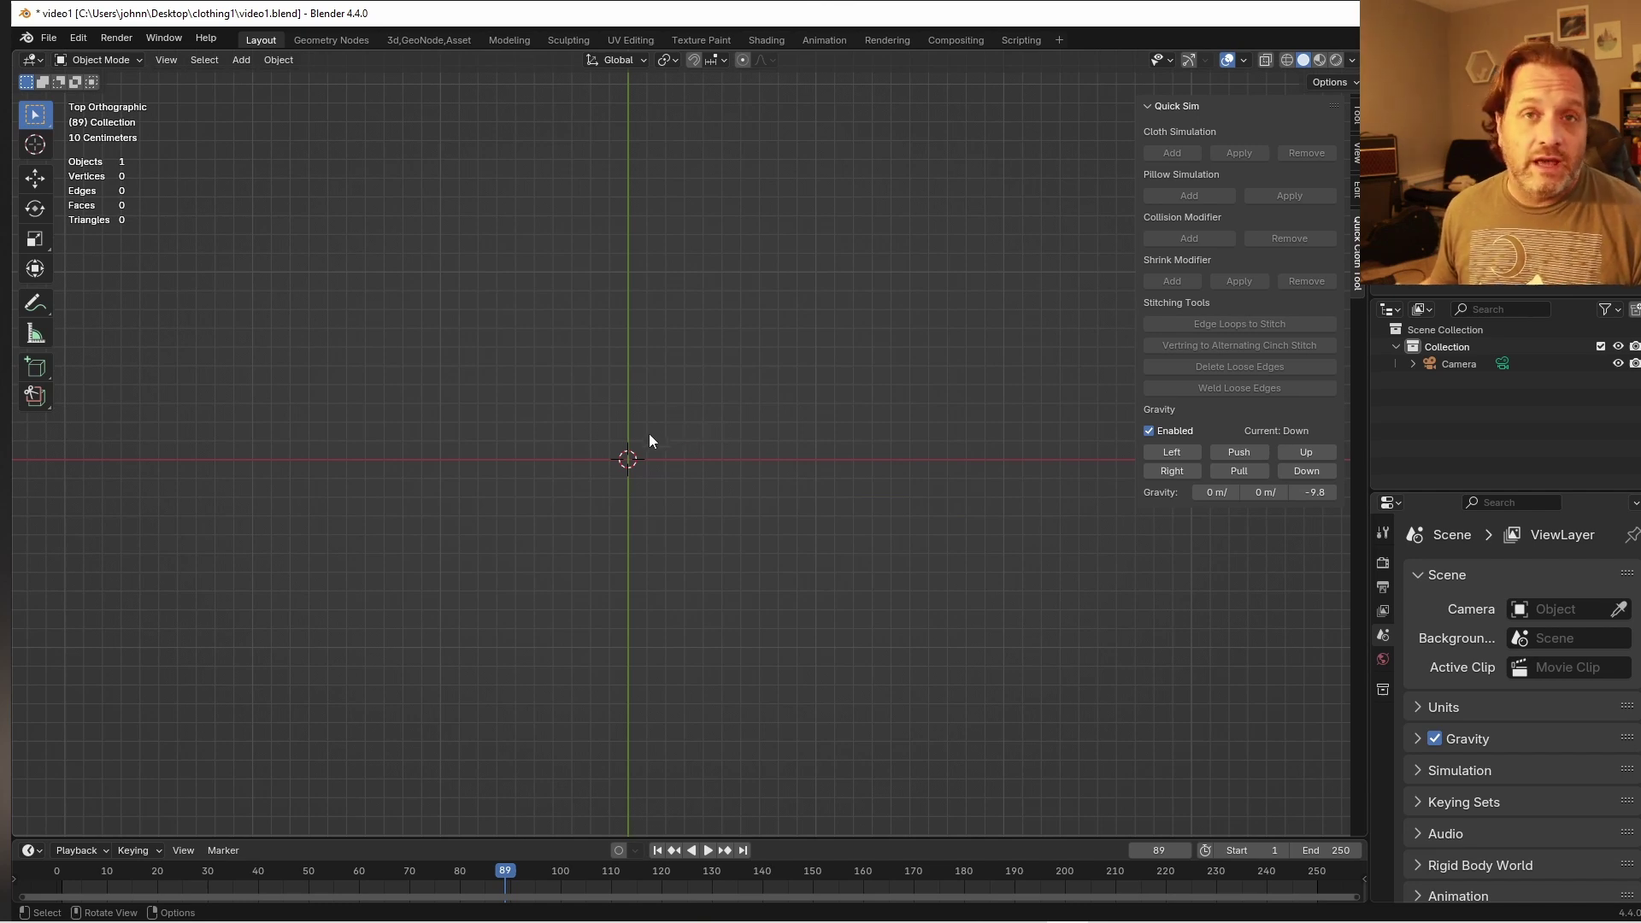
middle_click(672, 502)
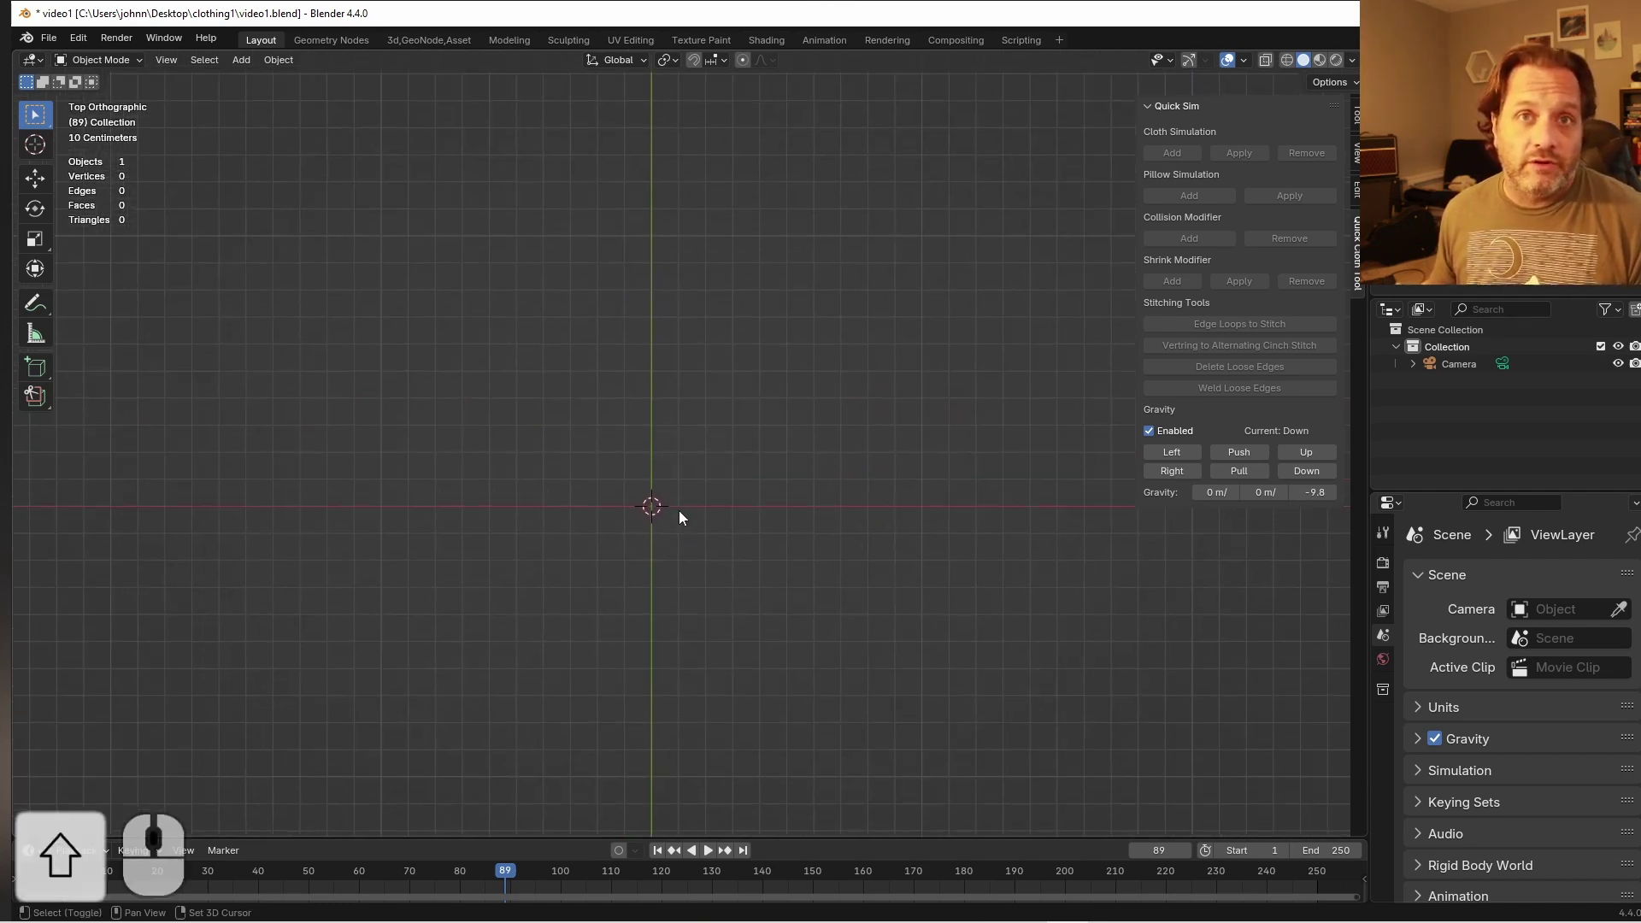
key(shift+a)
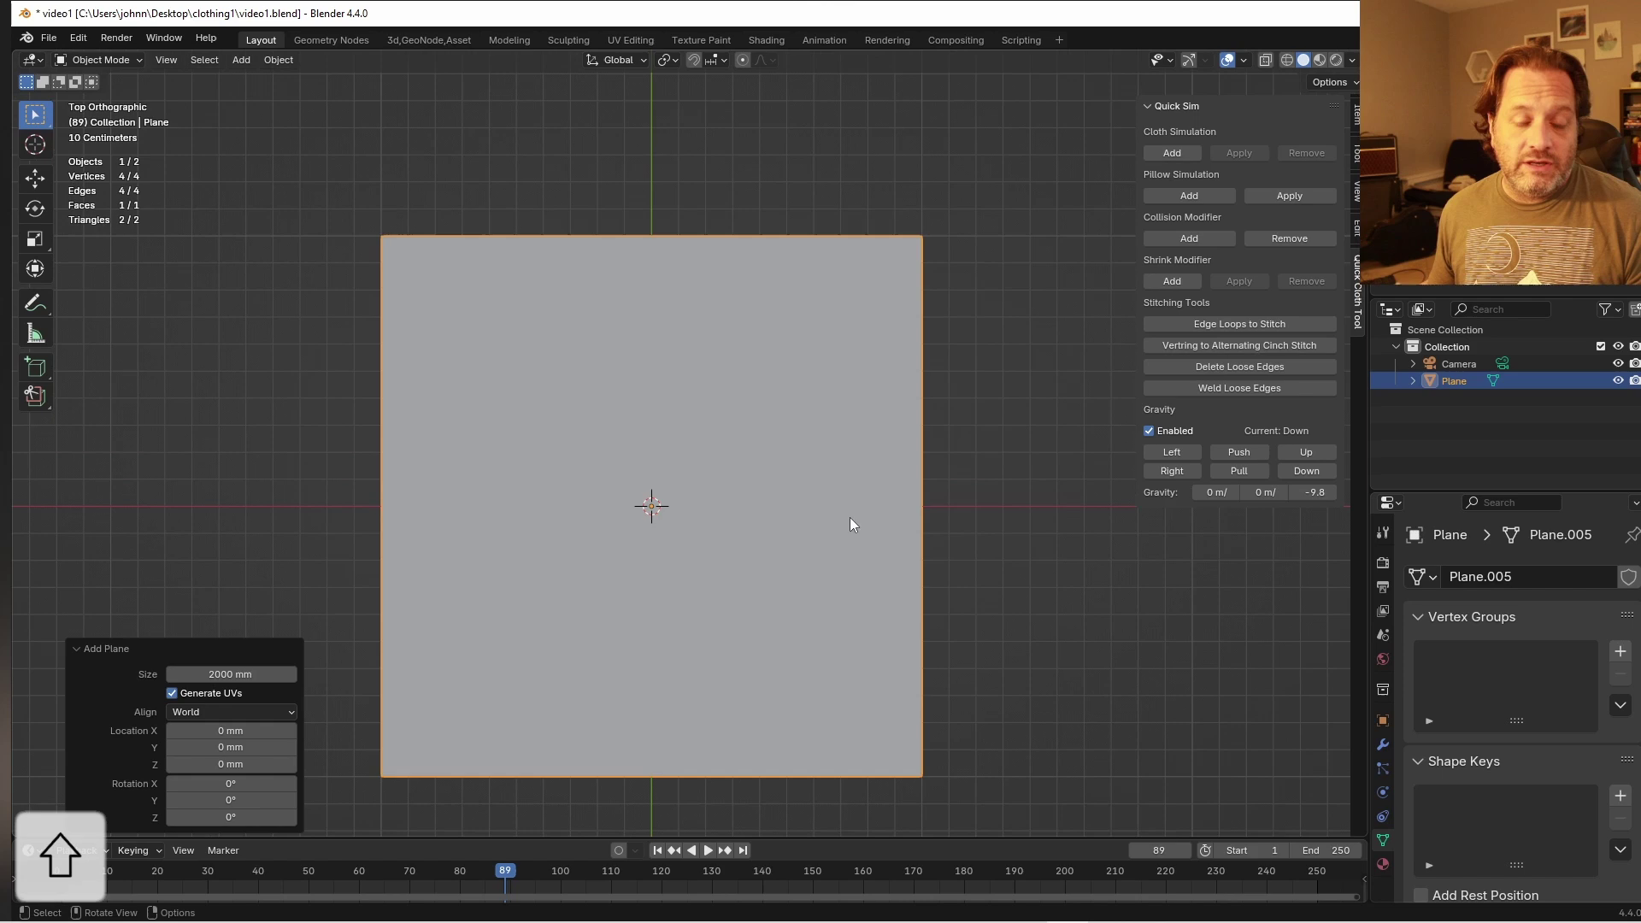
key(Tab)
key(ctrl+r)
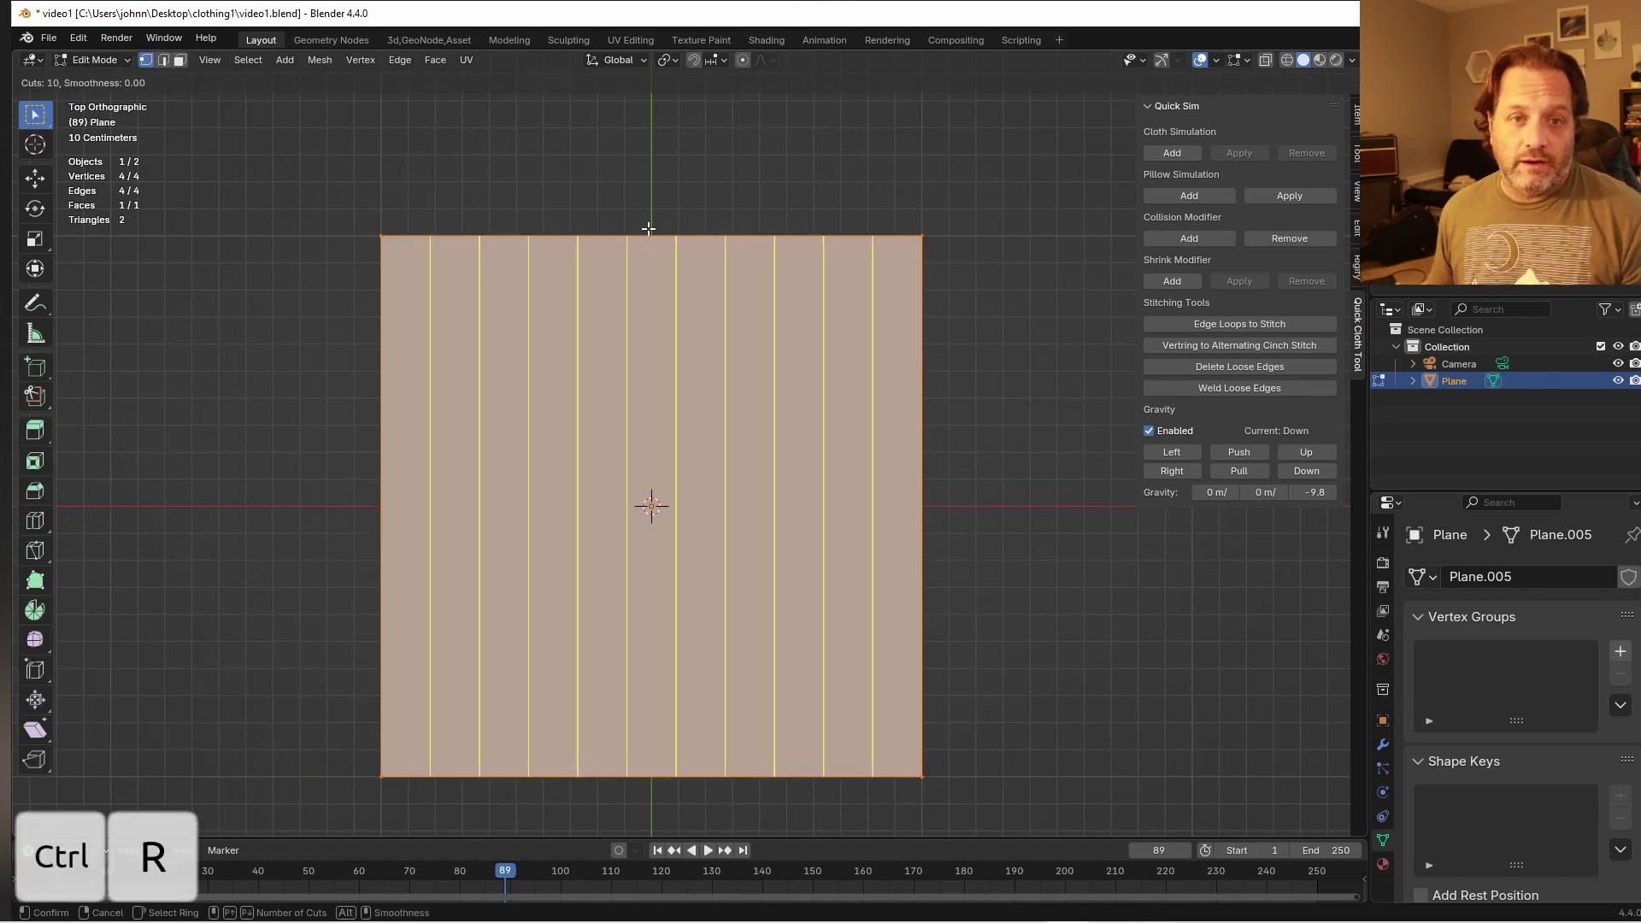
middle_click(990, 442)
key(a)
Separate a strip of the grid to the left, taper it into a flared shape, then deselect all
key(Tab)
middle_click(815, 445)
key(Tab)
key(s)
key(Tab)
key(shift+Tab)
key(z)
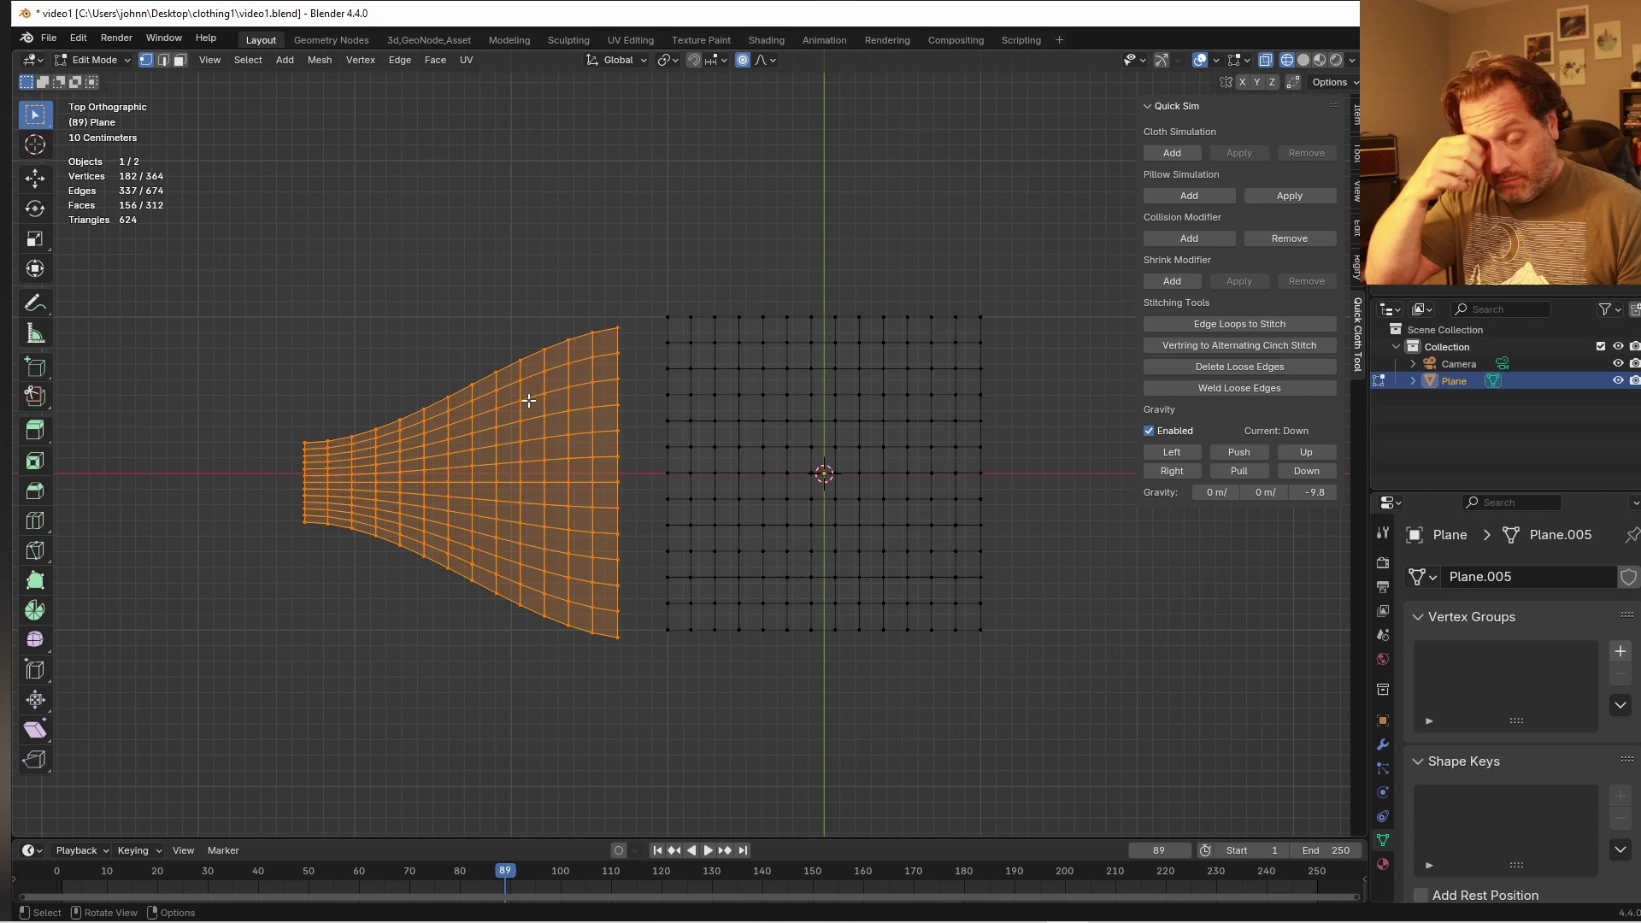
key(x)
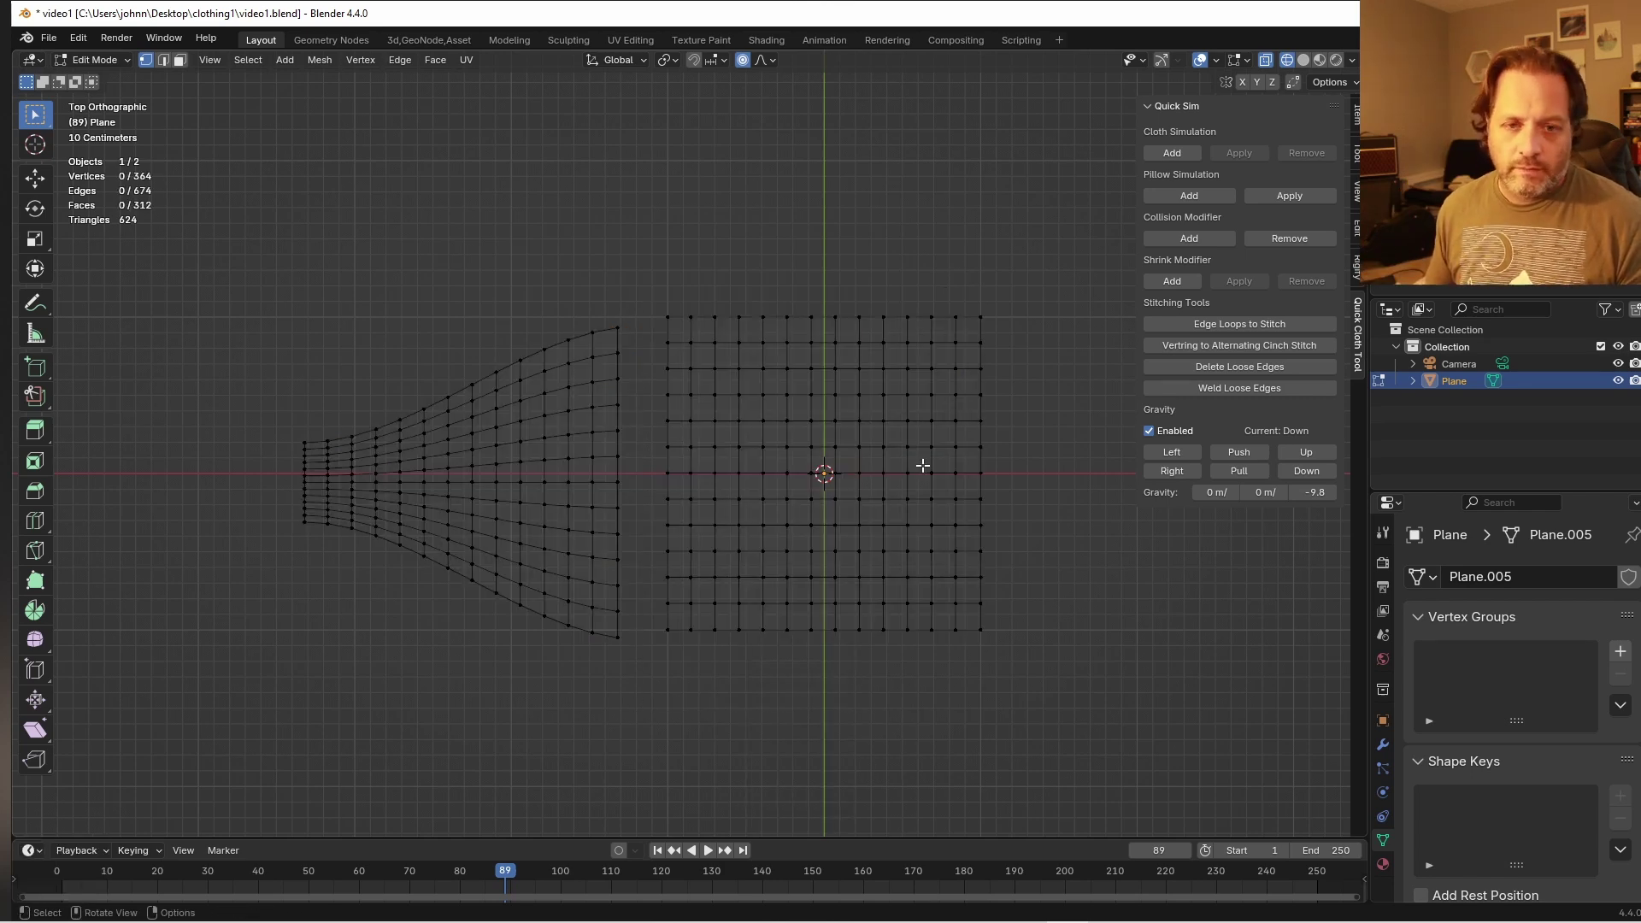
key(Tab)
drag(824, 324, 1004, 386)
drag(847, 491, 695, 461)
key(Tab)
key(2)
click(641, 319)
drag(566, 342, 659, 375)
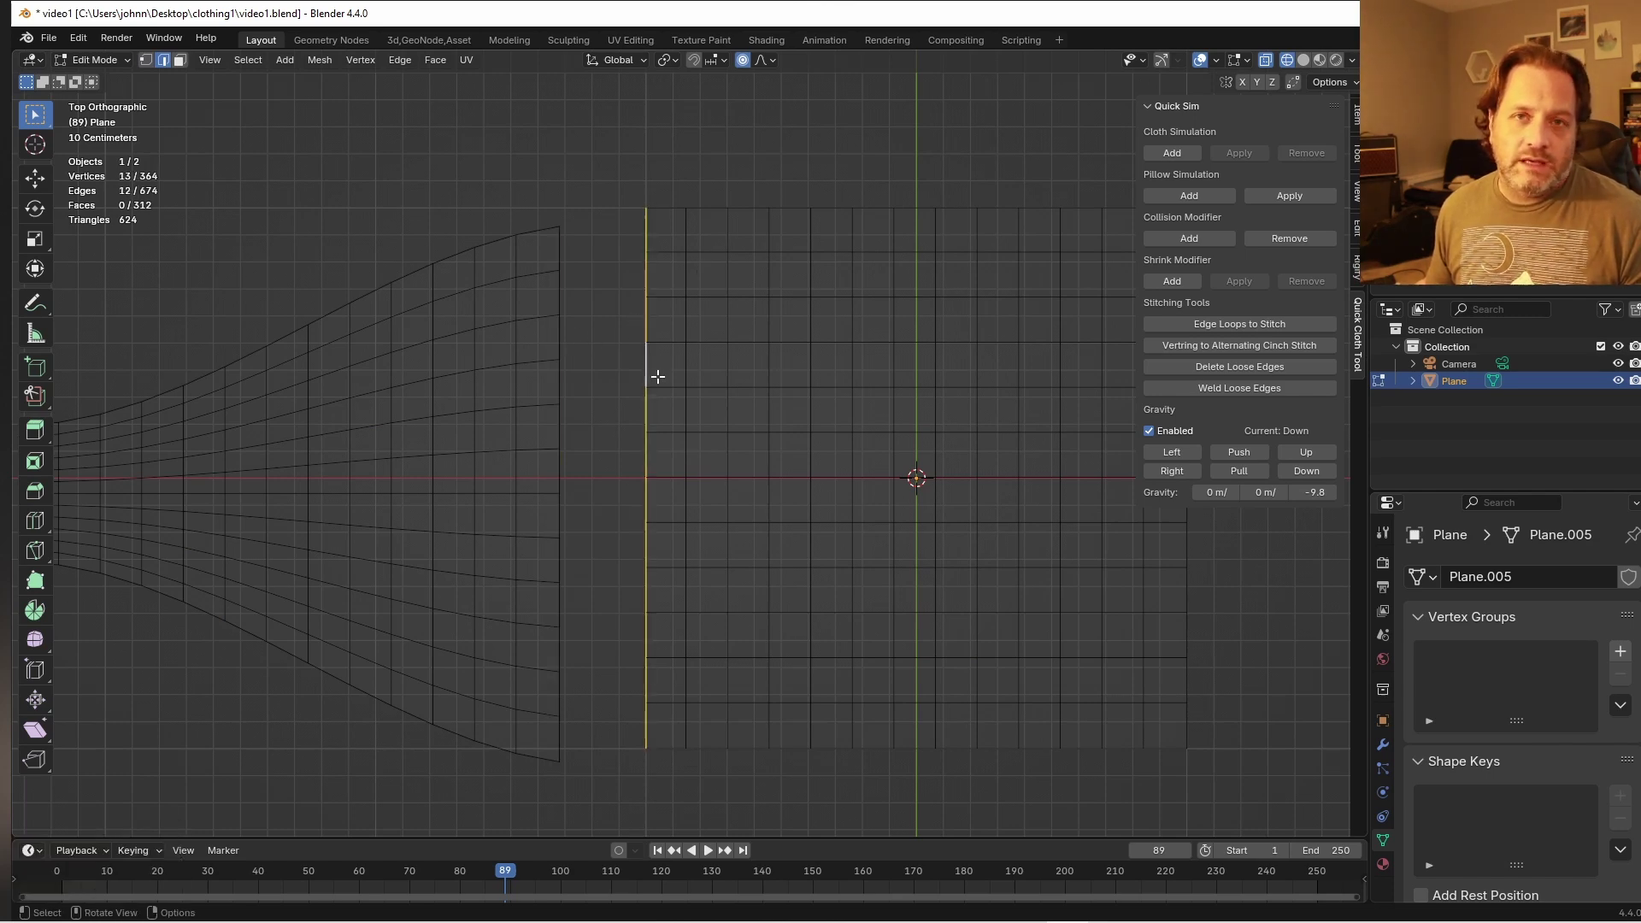
key(1)
drag(639, 219, 577, 294)
key(f)
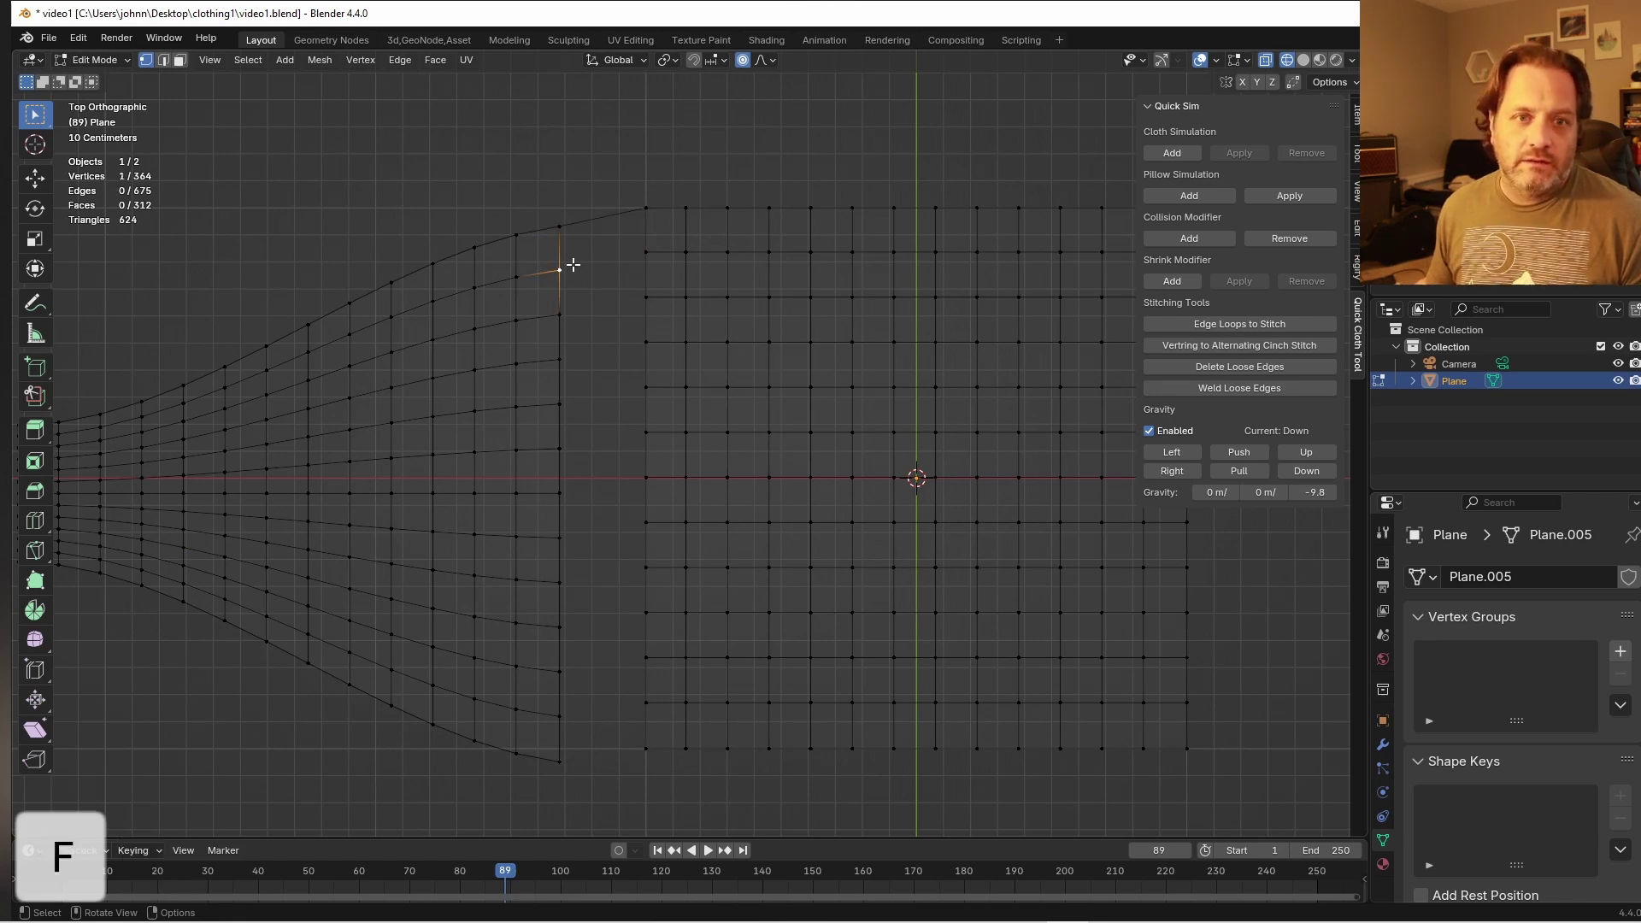
click(645, 242)
key(f)
click(641, 292)
key(f)
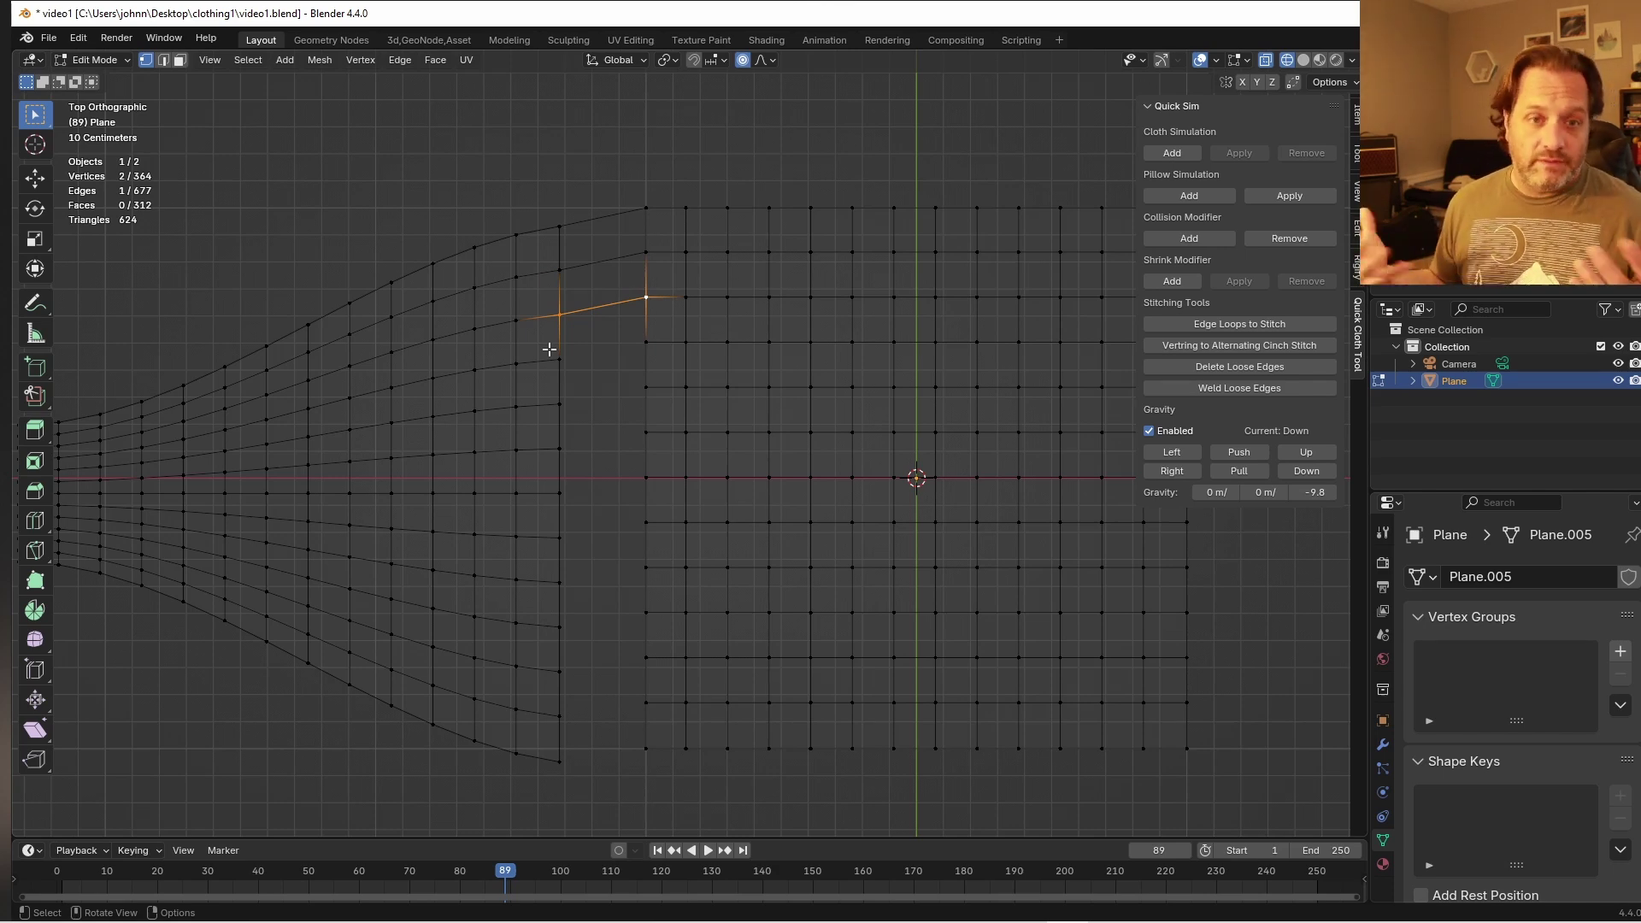
key(ctrl+z)
key(ctrl+z)
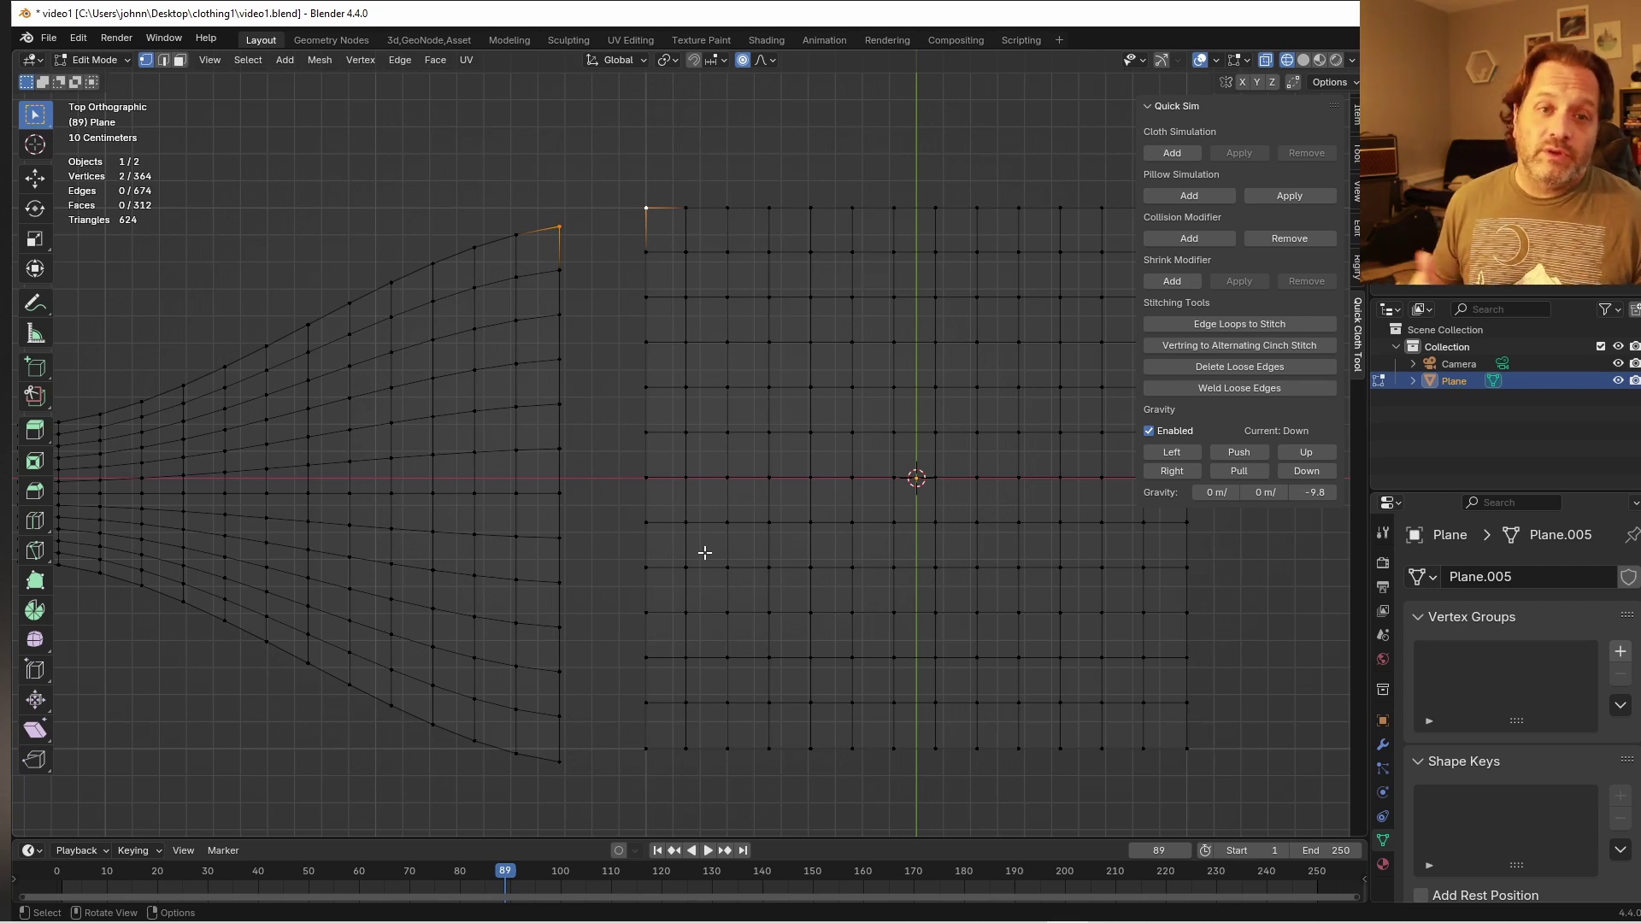
Bridge the facing edge loops of the strip and grid with Edge Loops to Stitch edges
key(2)
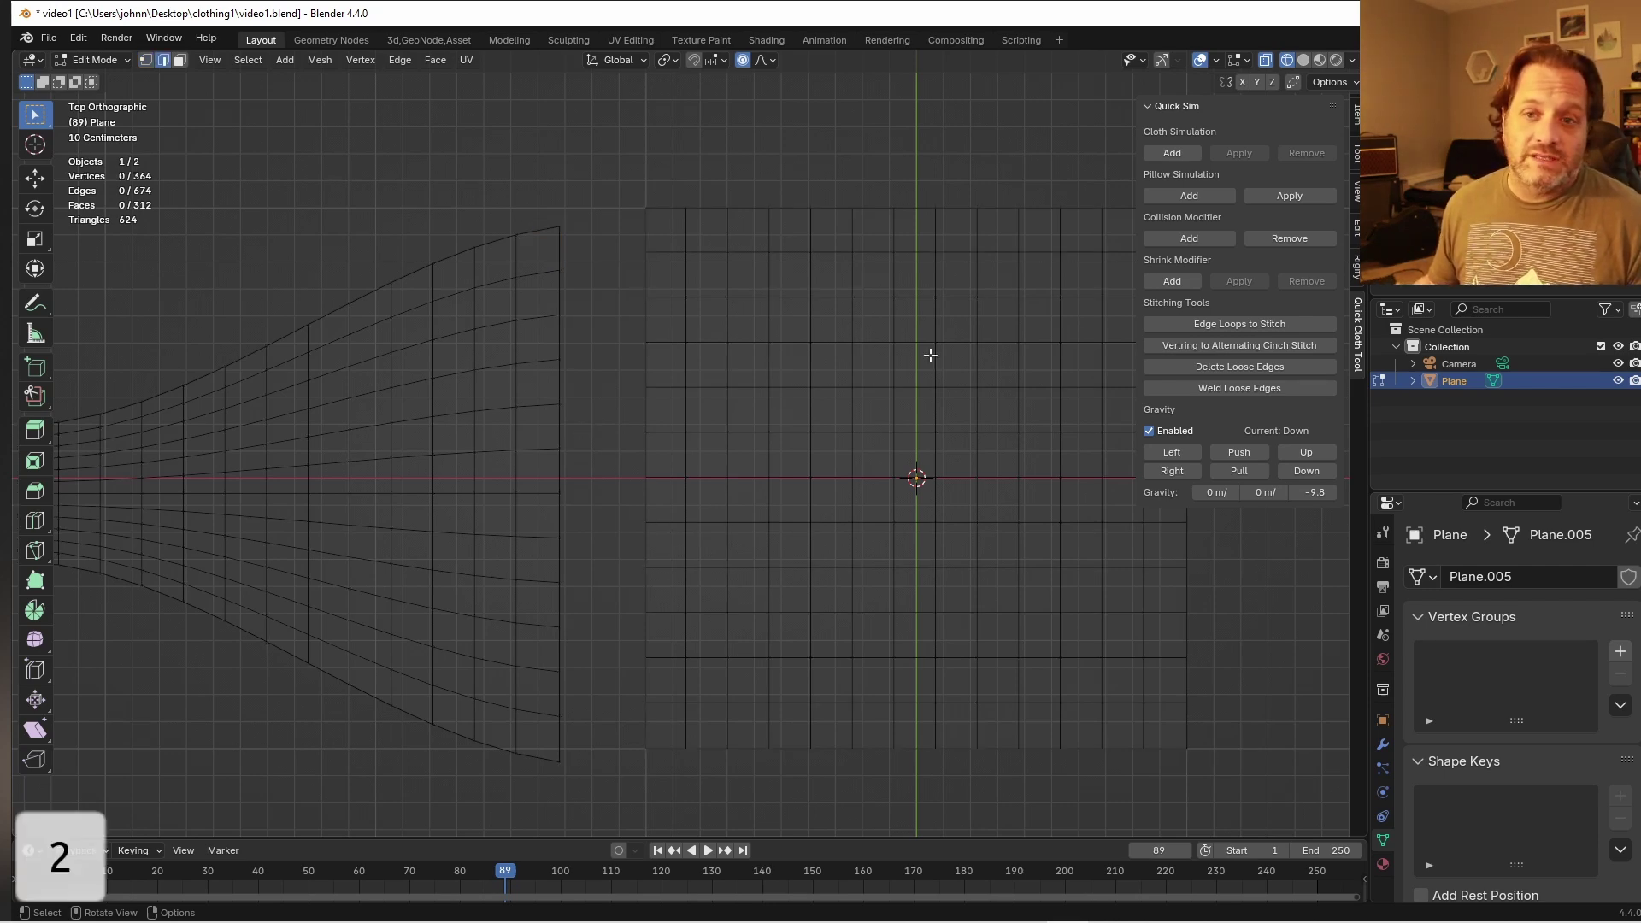
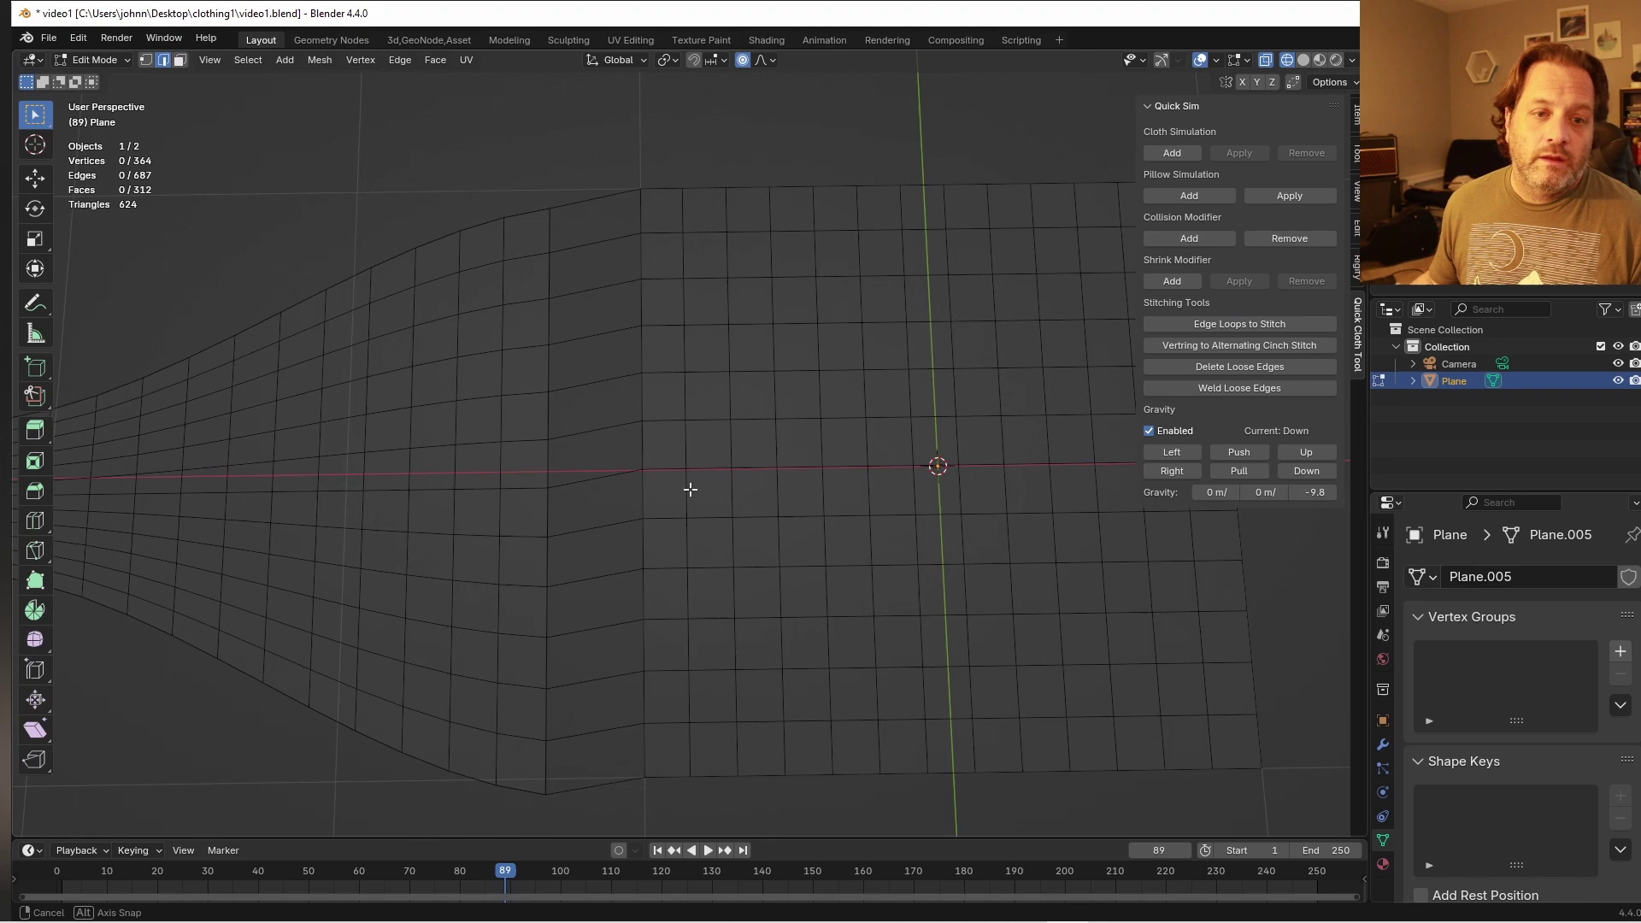
middle_click(679, 464)
key(shift+z)
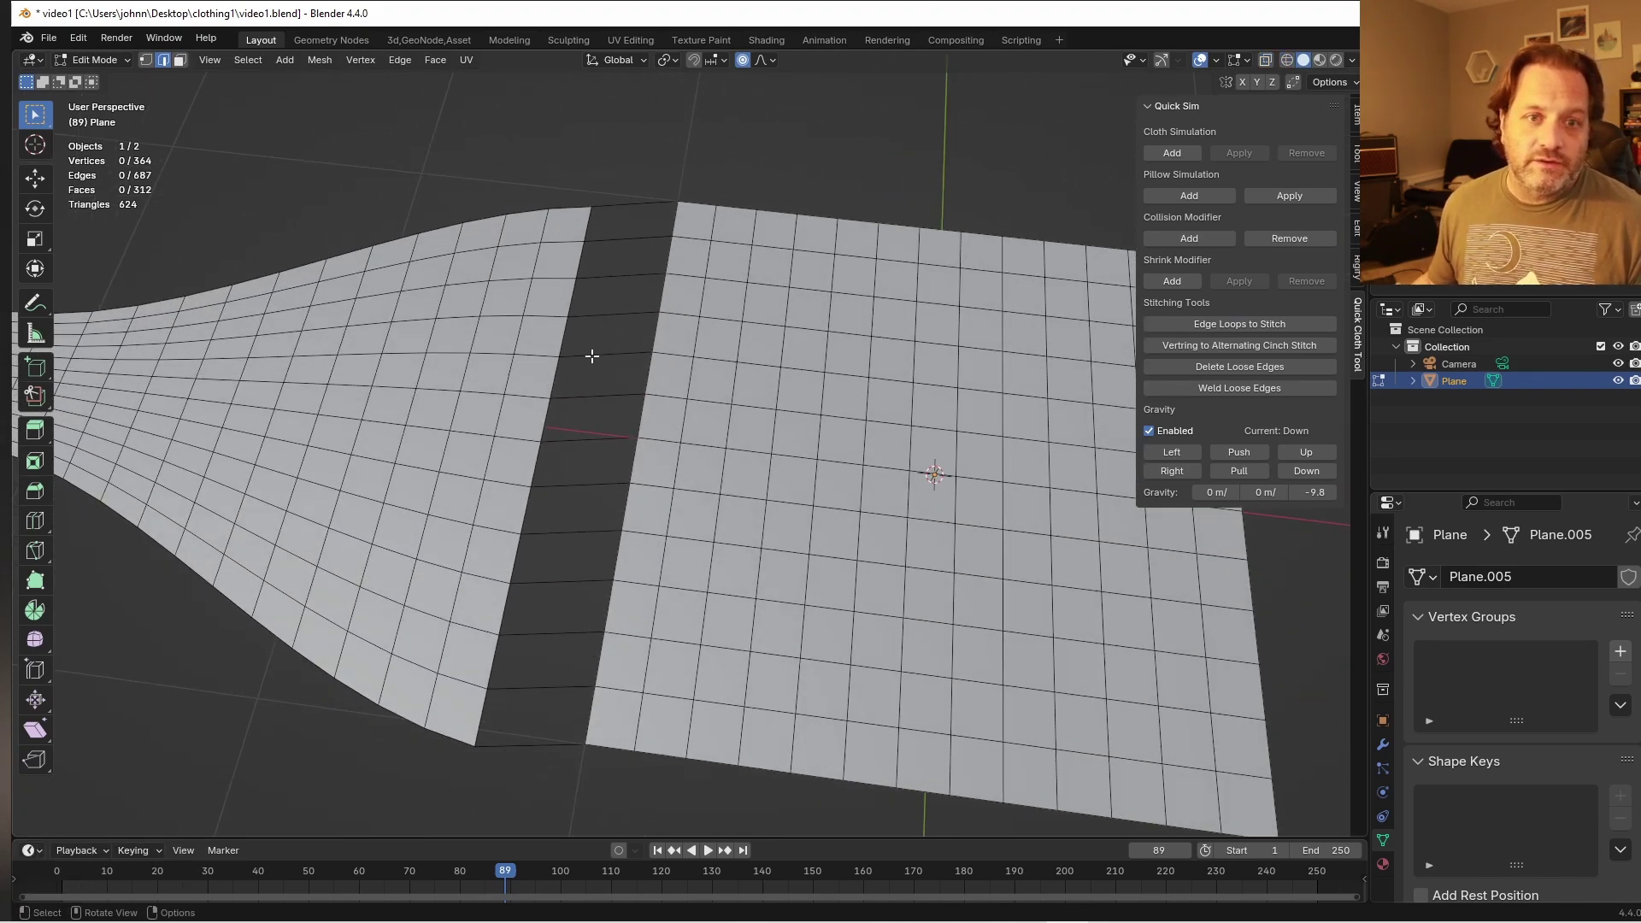
Add a cloth simulation to the stitched mesh and play it until the stitches close
key(a)
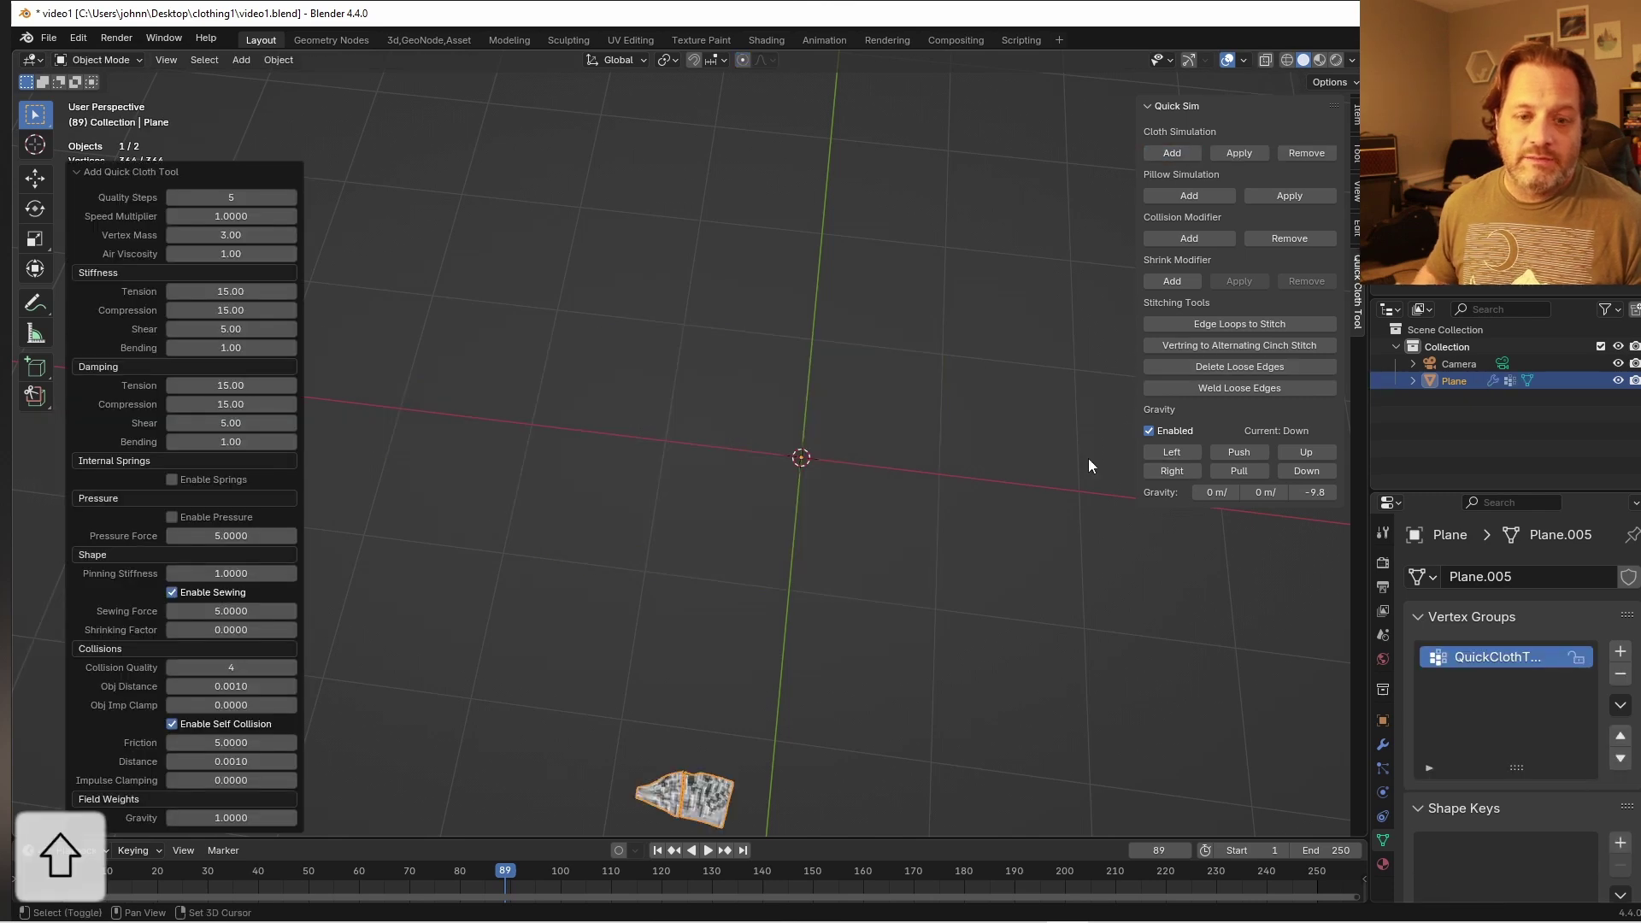
key(shift+Left)
key(shift+Left)
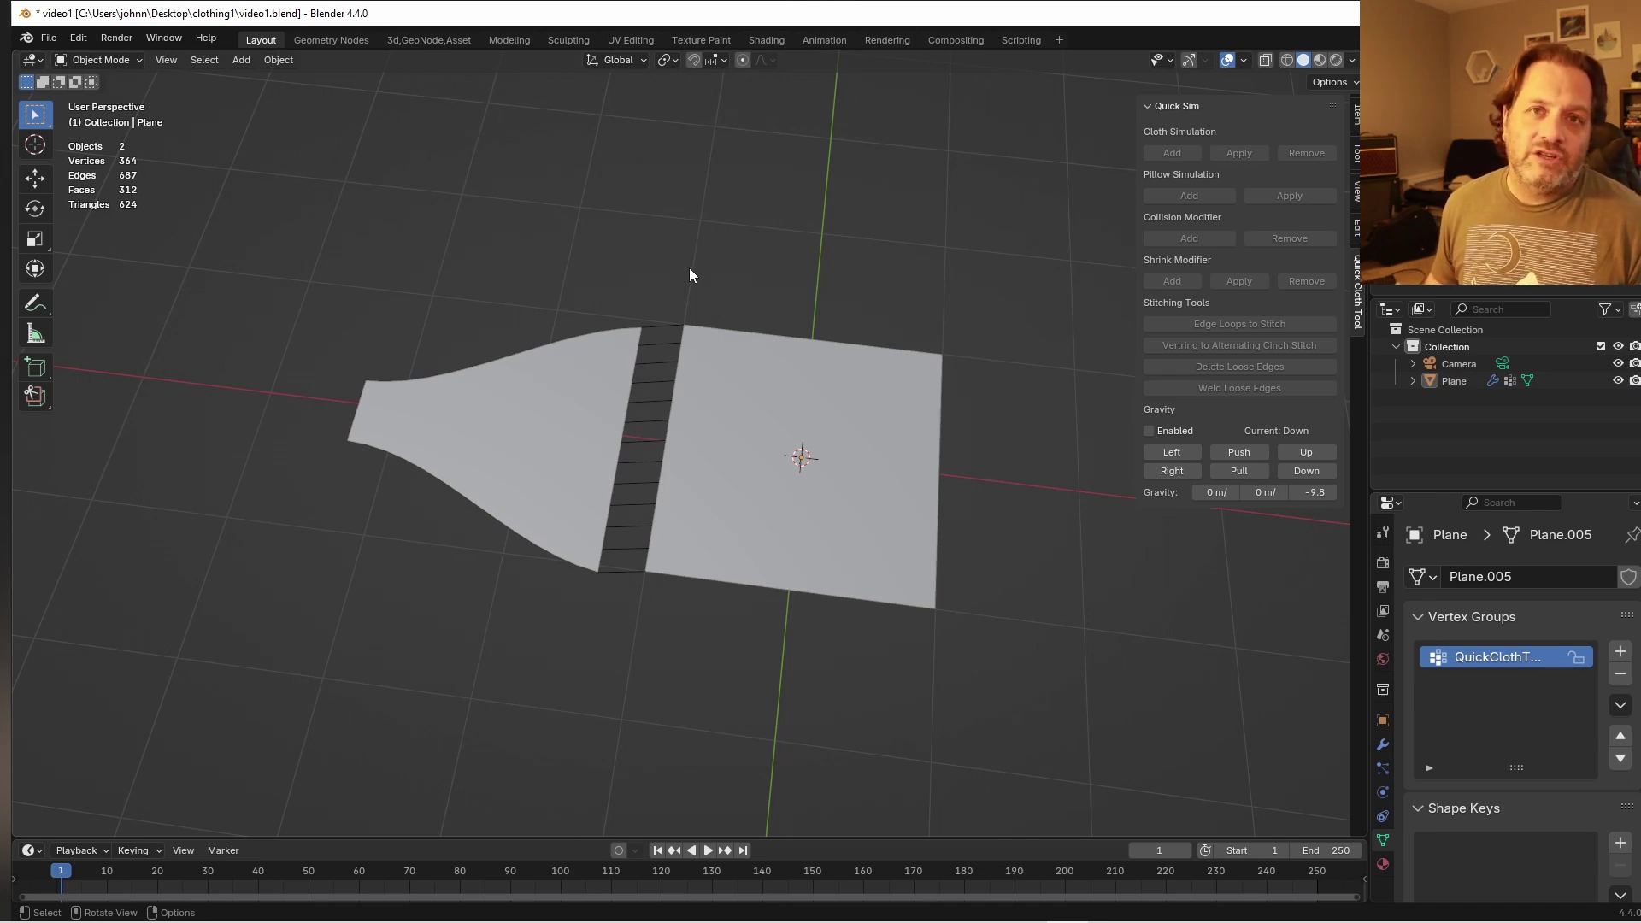
key(Right)
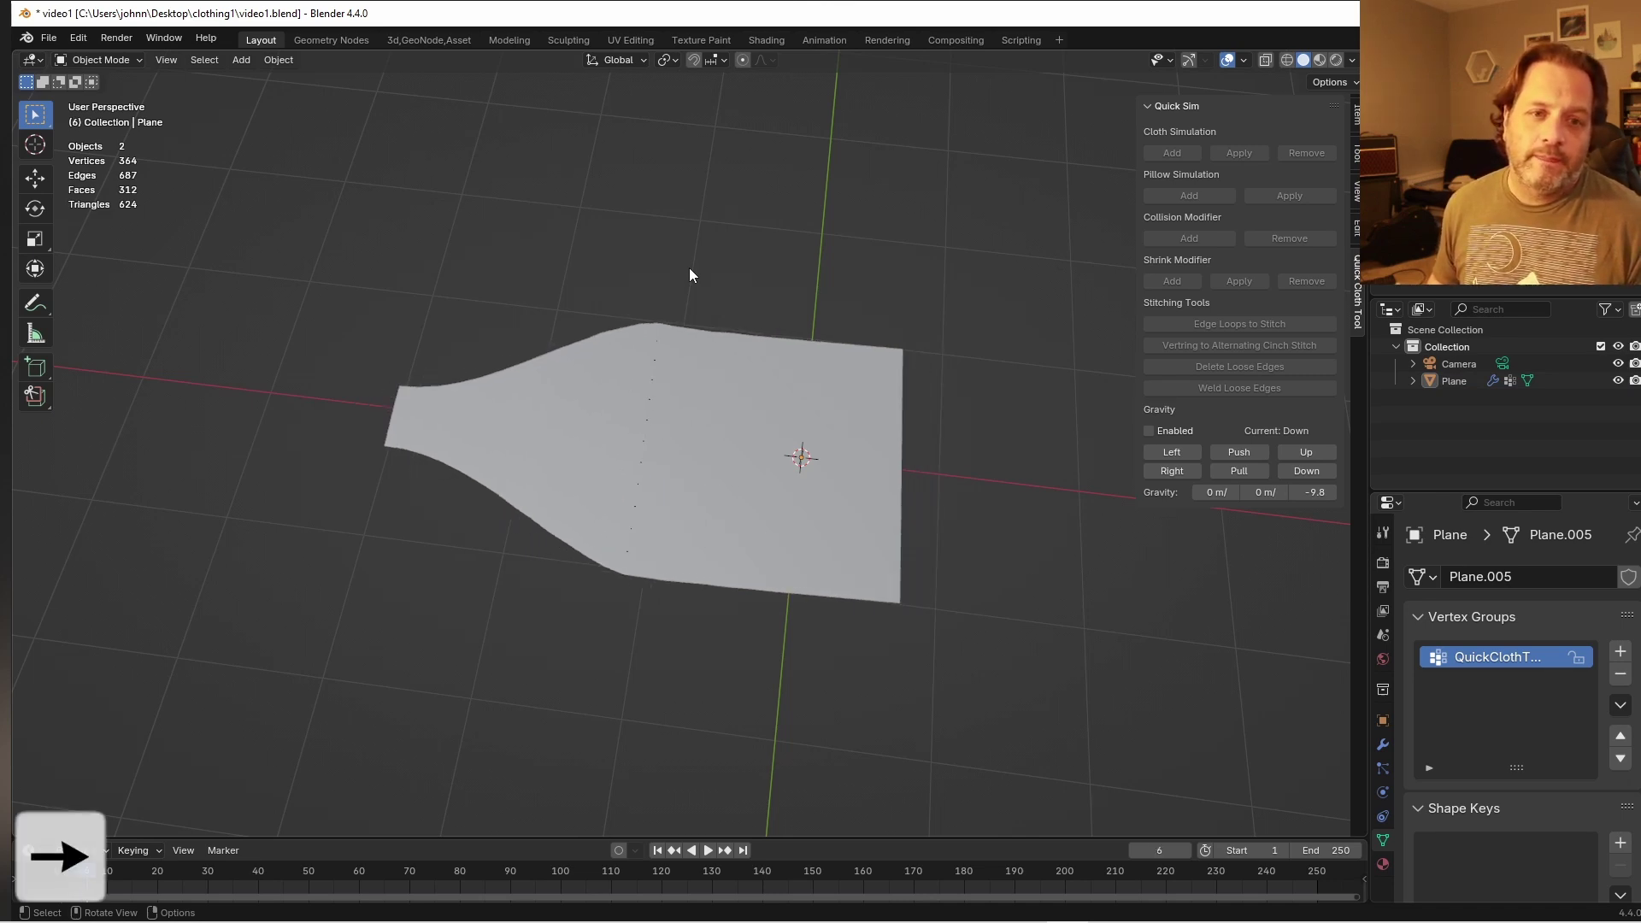
key(shift+z)
Let the panels pull together into one seamed sheet and apply the QuickCloth modifier
key(Right)
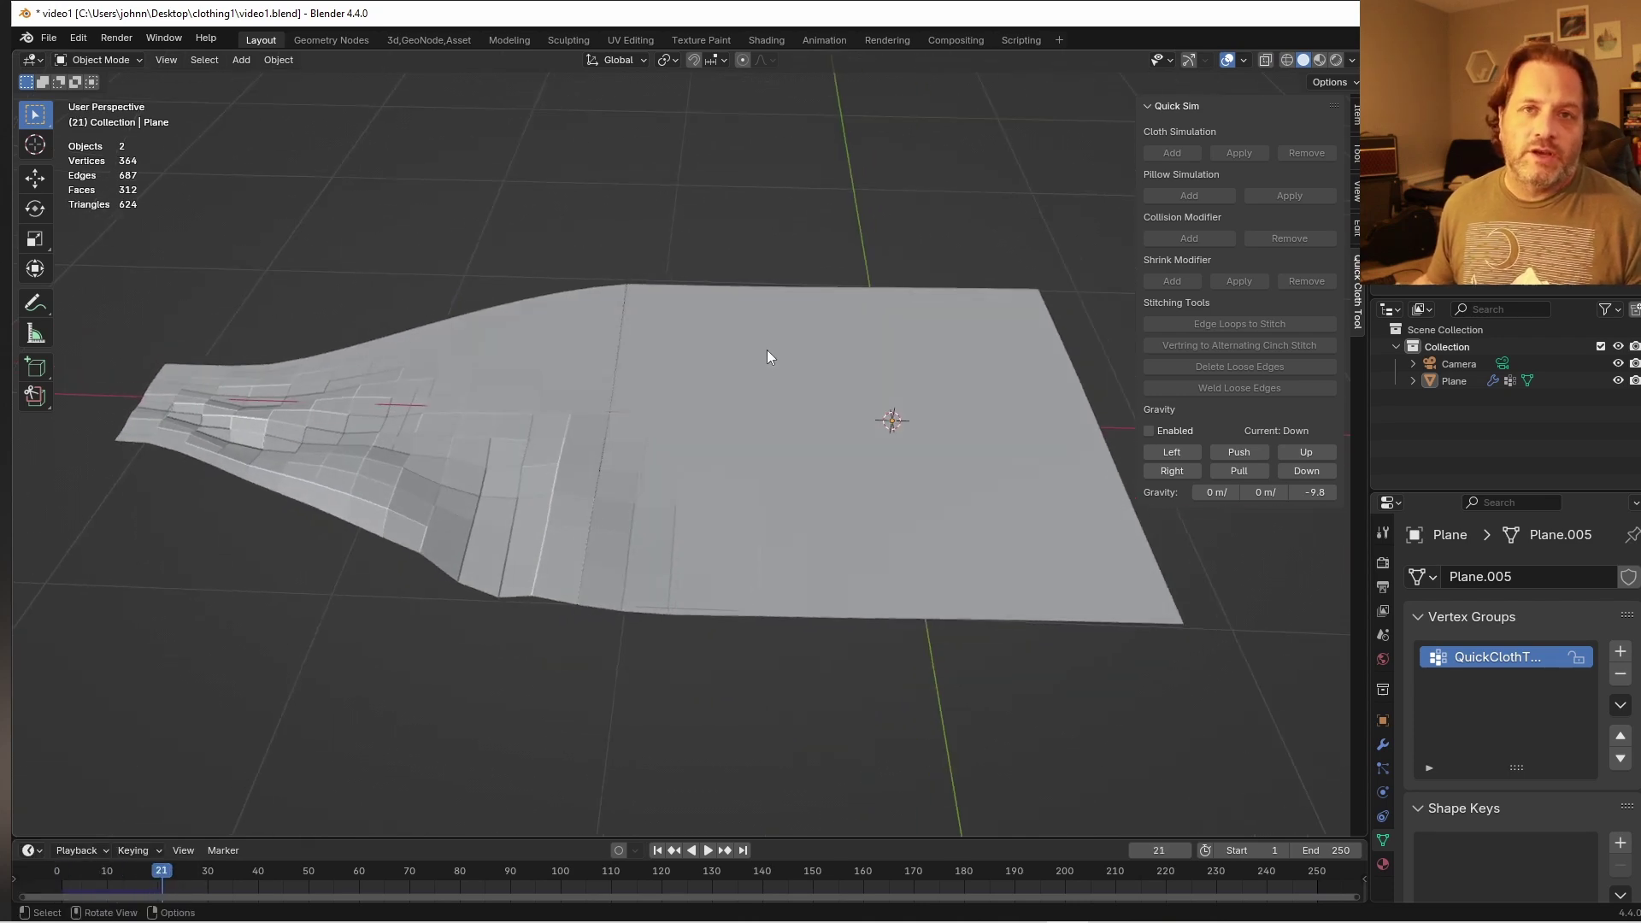
key(Right)
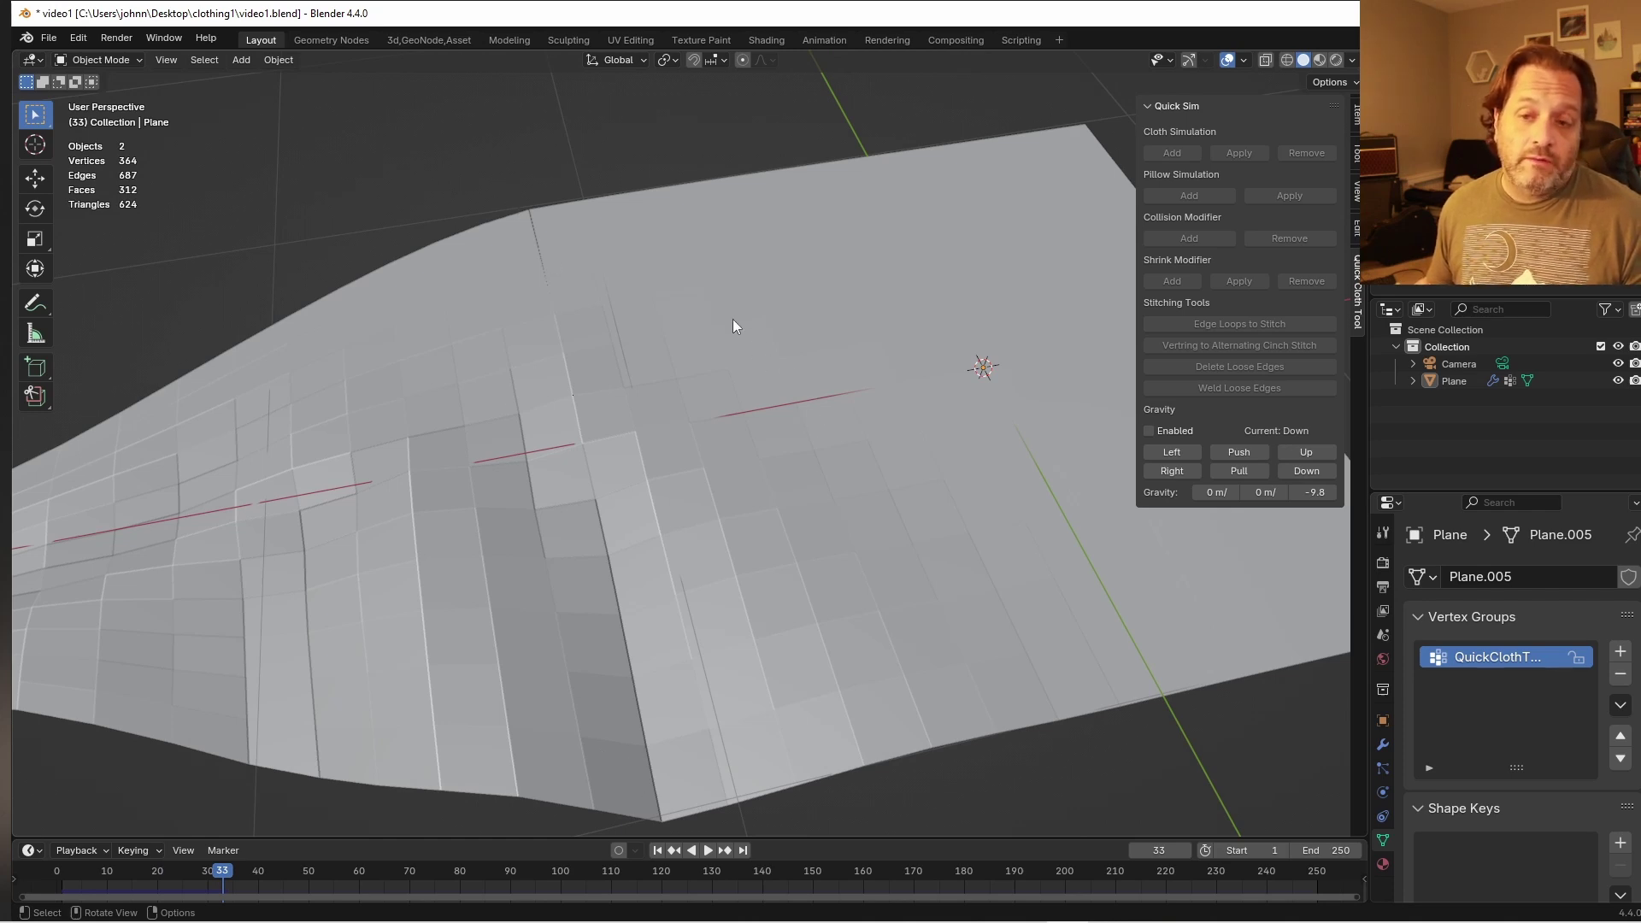
key(Tab)
key(Left)
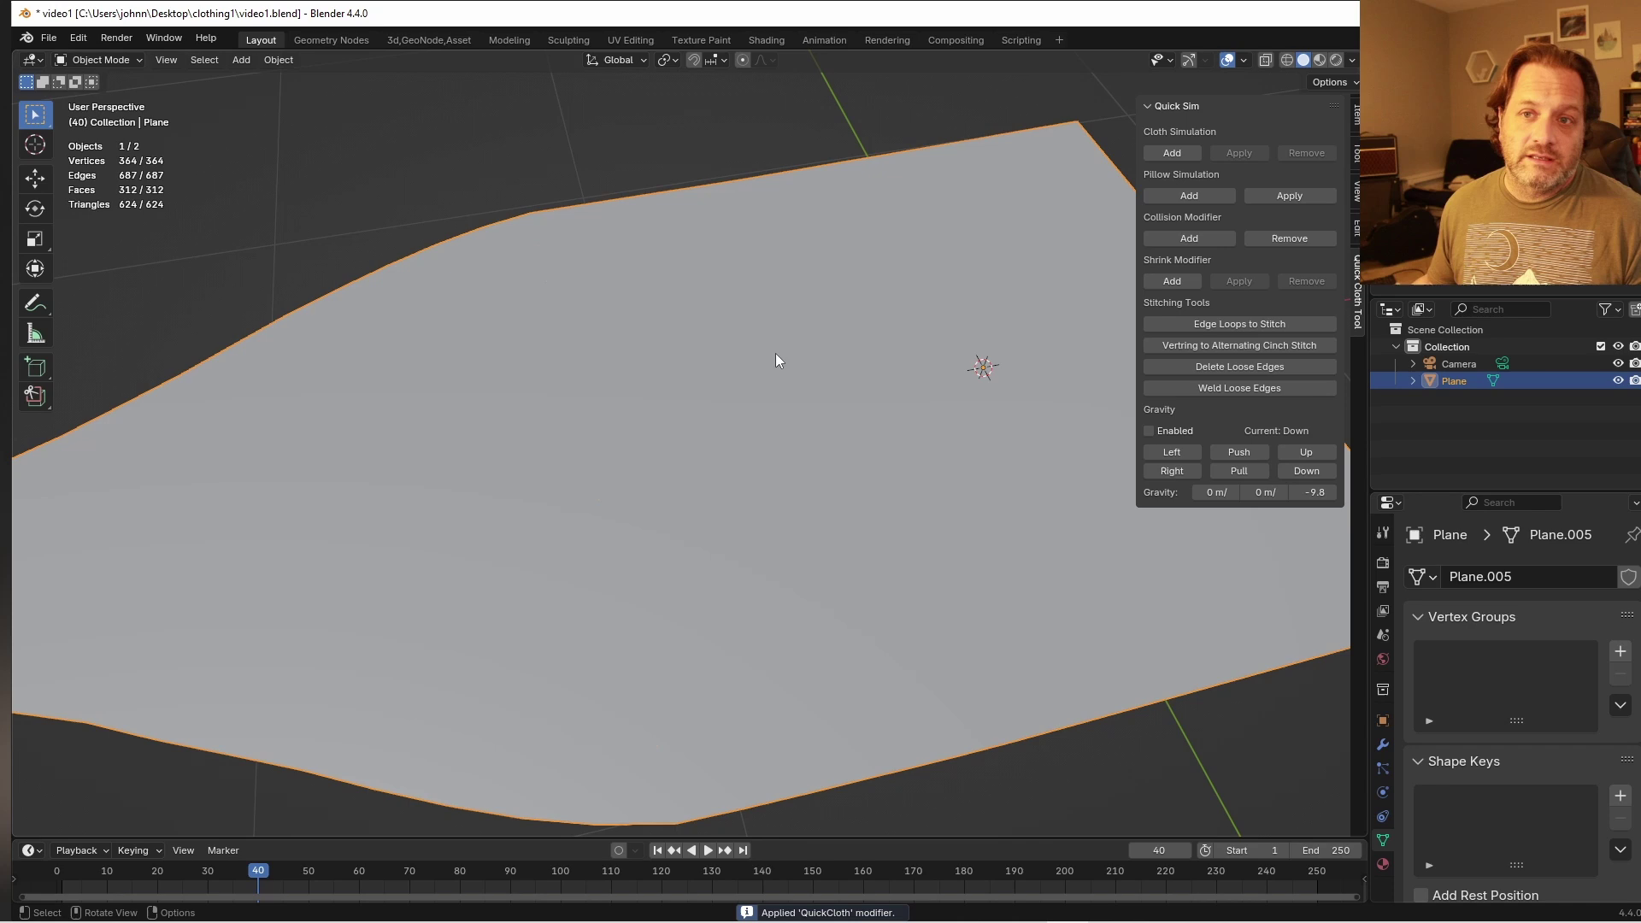
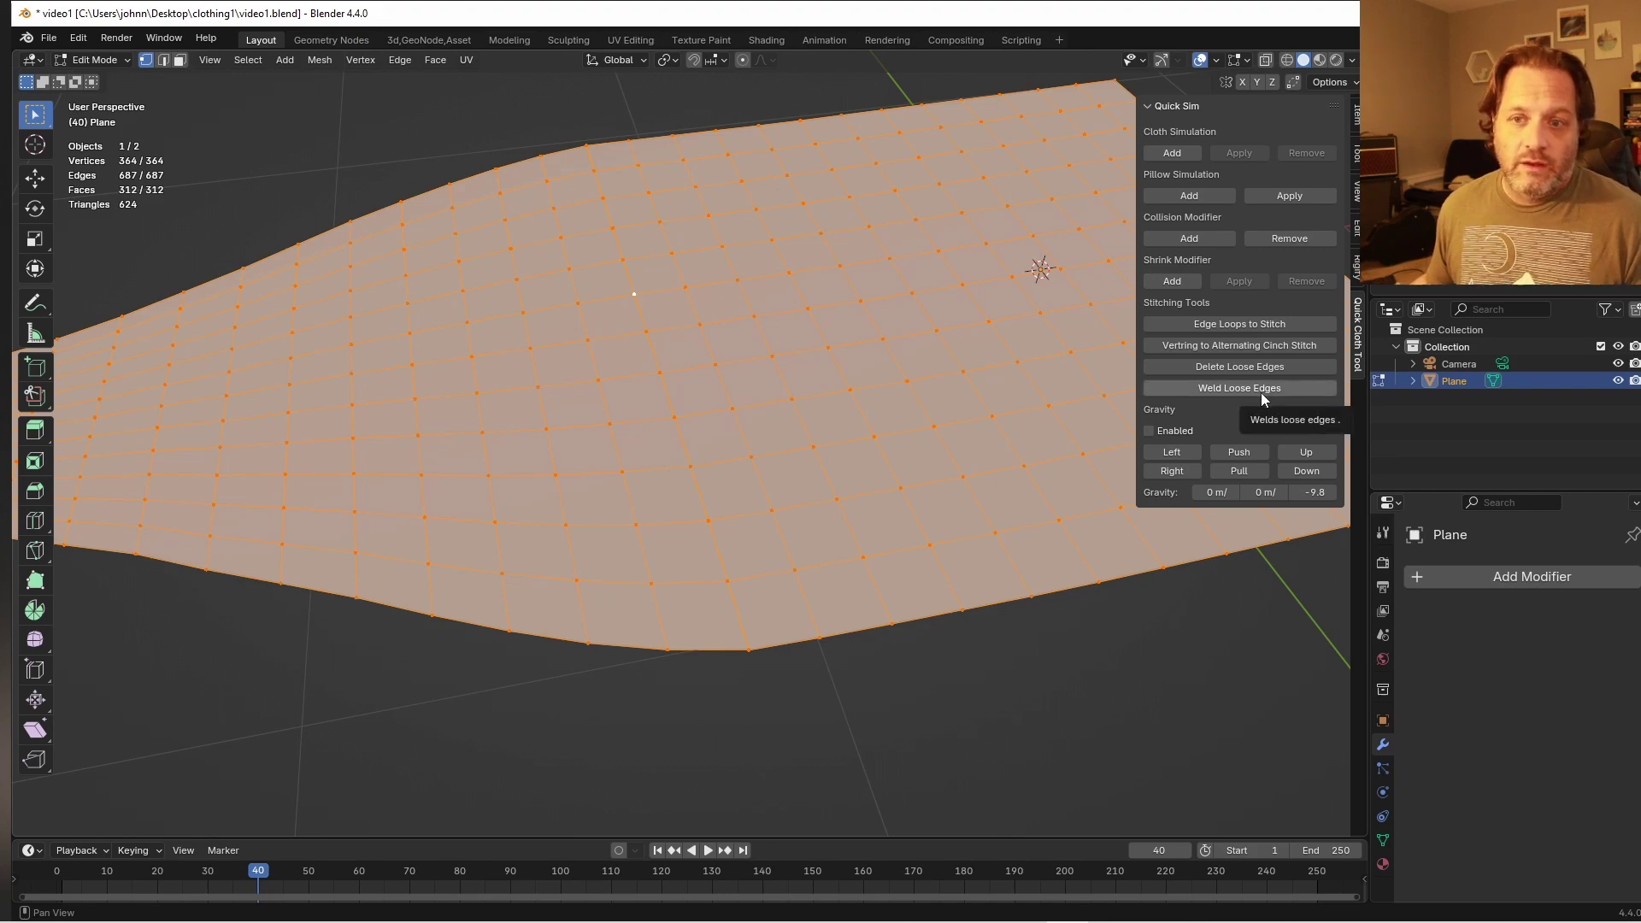
Weld the seam's leftover loose edges, reducing the sheet from 364 to 351 vertices
key(Tab)
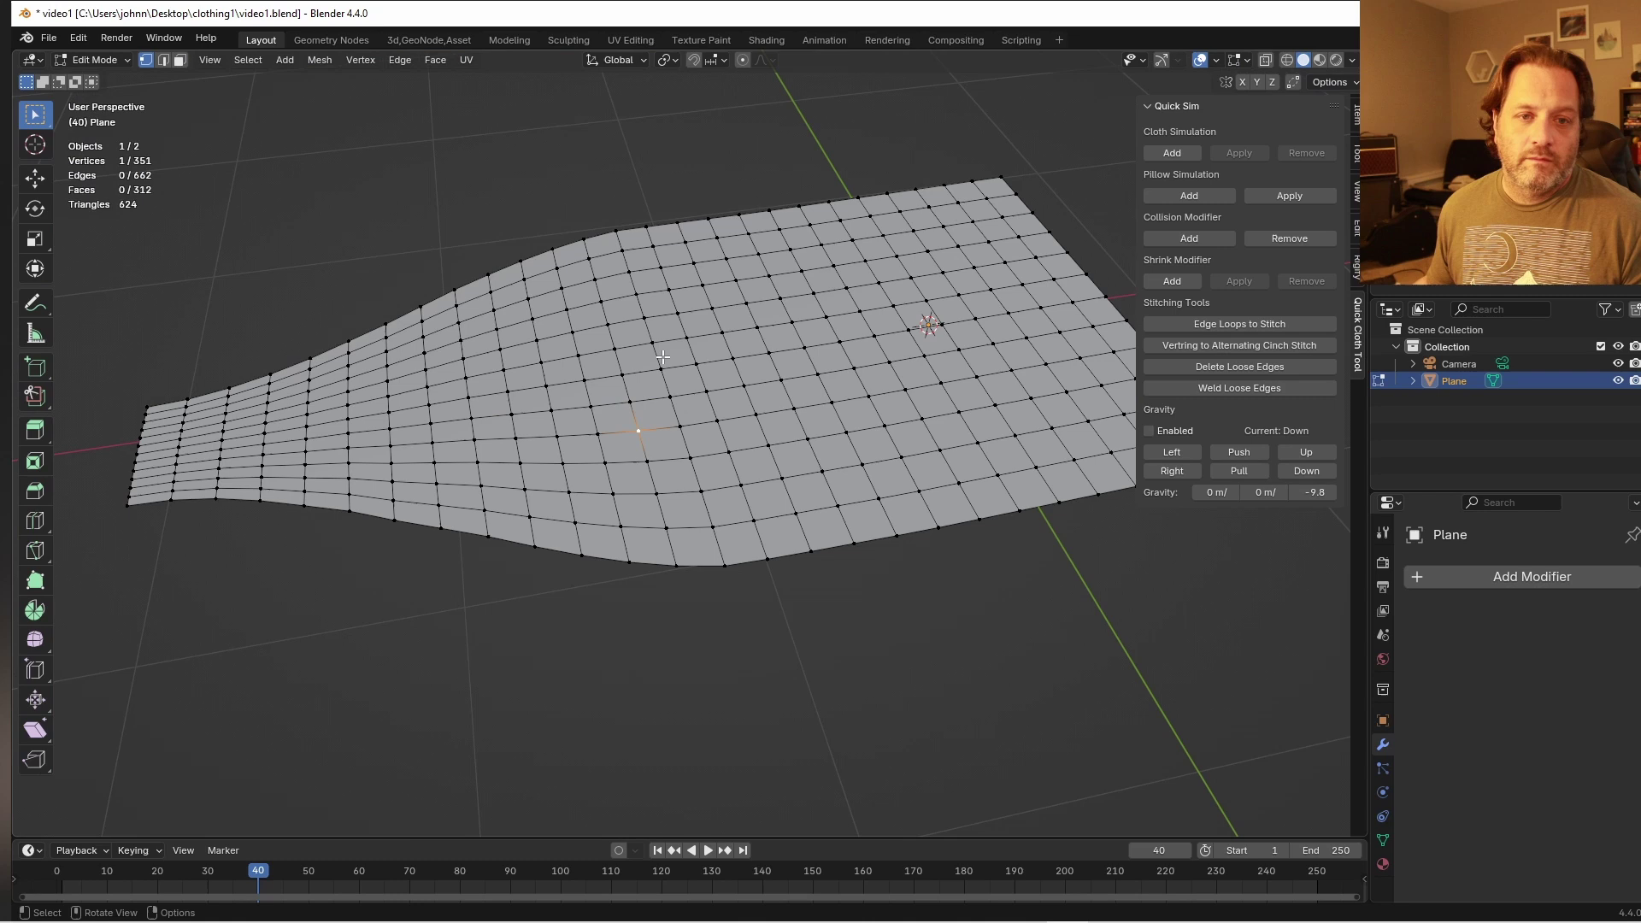
Test-move a vertex, delete the welded sheet, and bring up the mesh add menu for a cube
key(g)
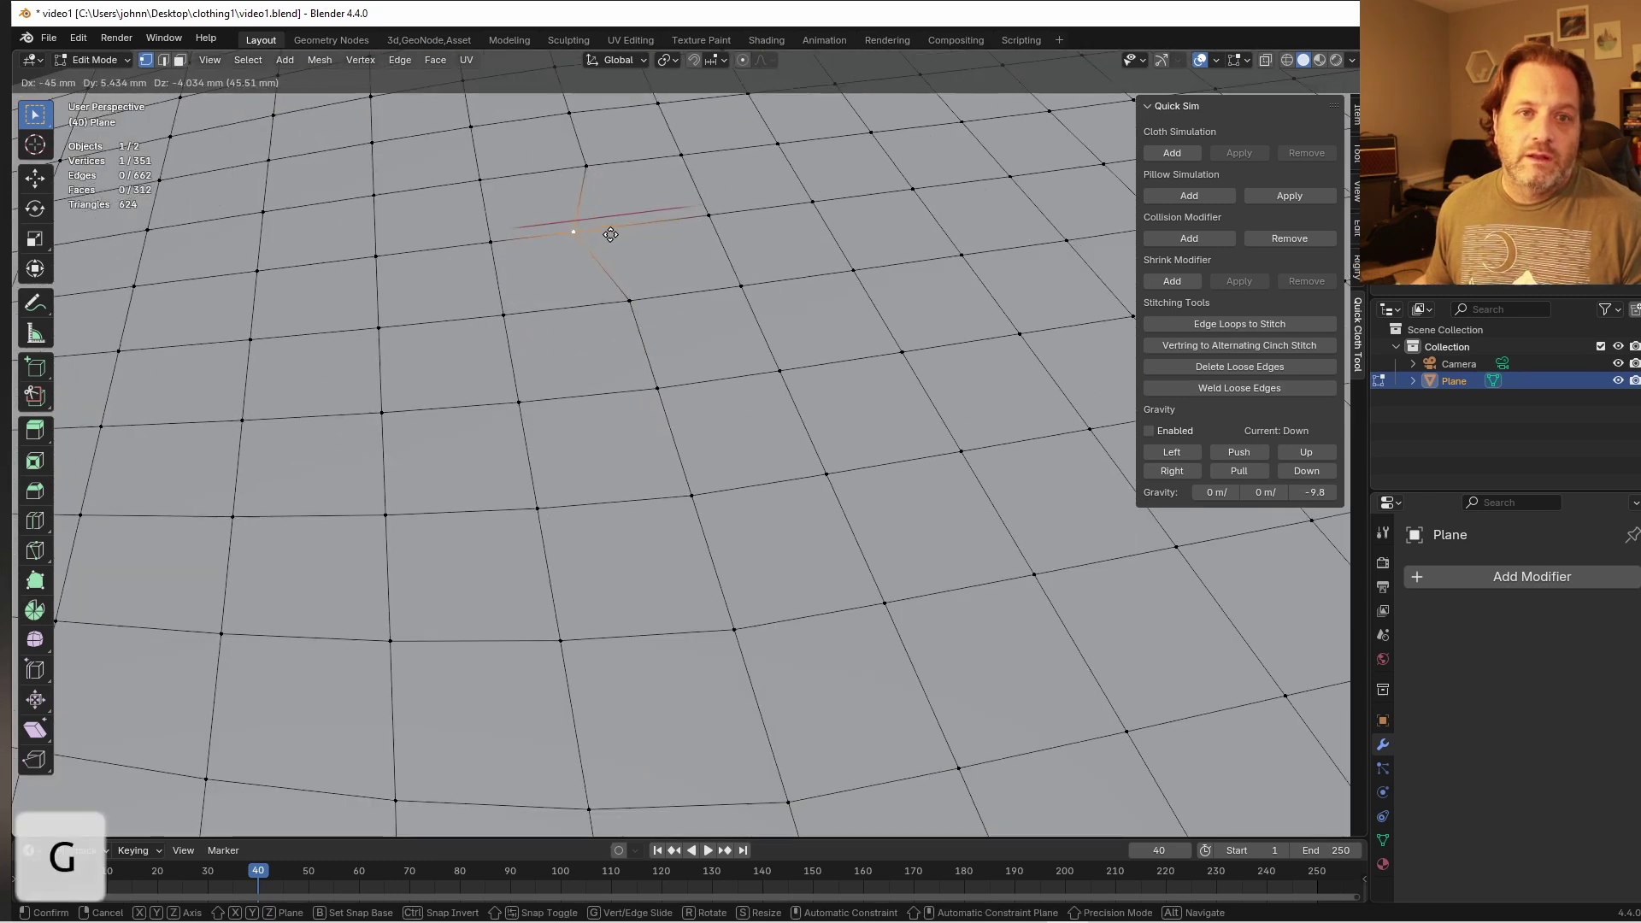
key(Tab)
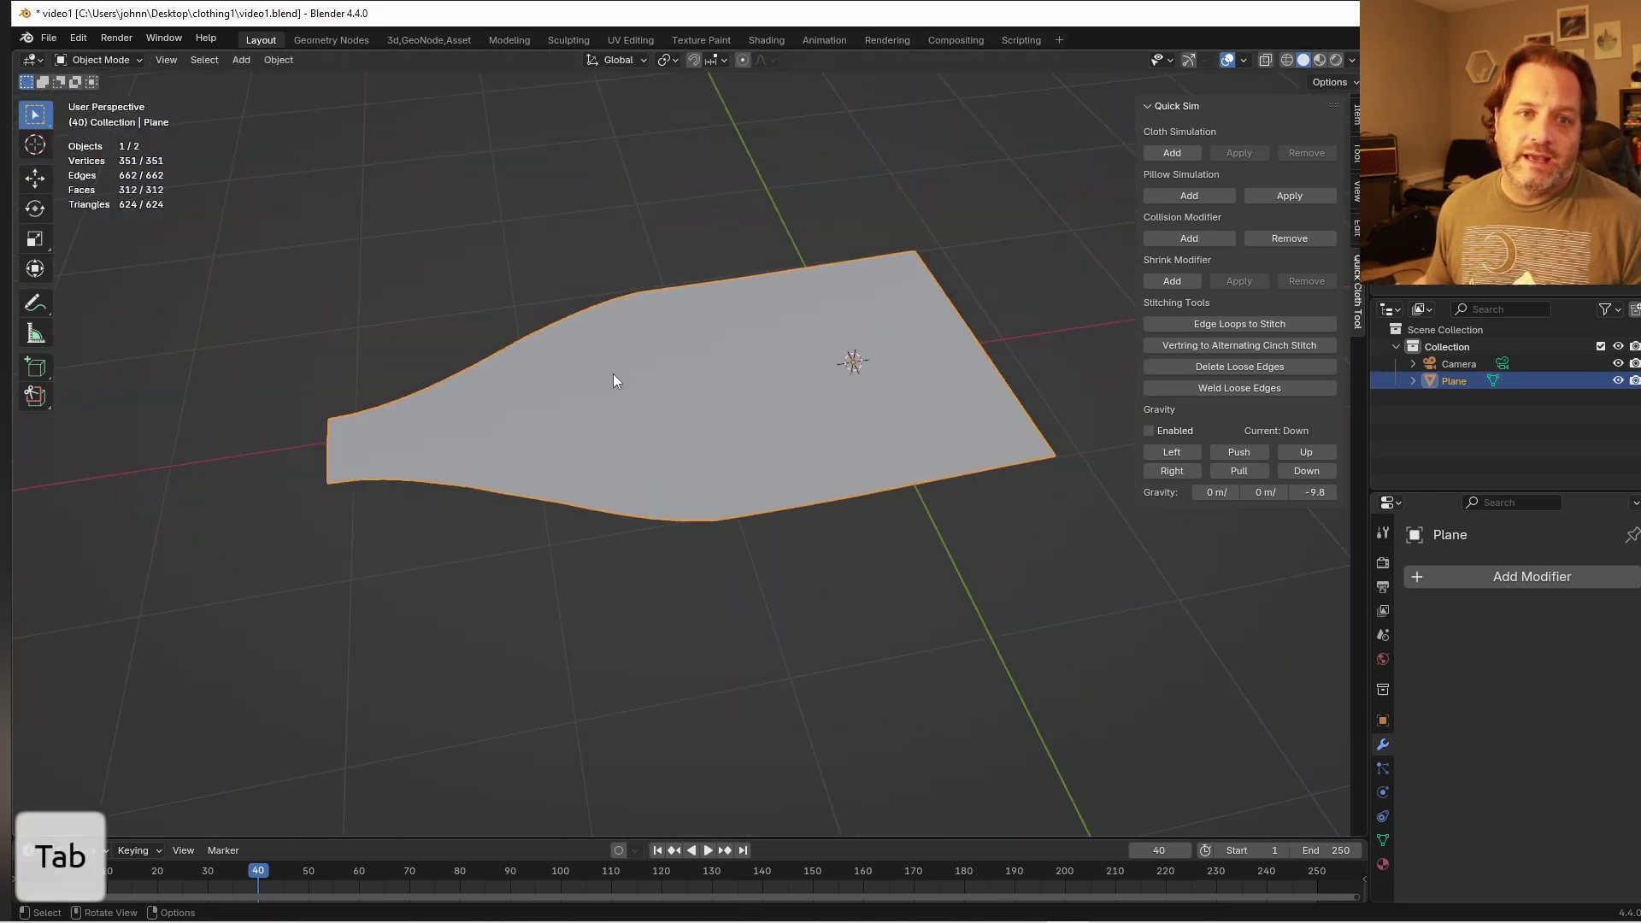
key(shift+z)
middle_click(800, 334)
drag(837, 399, 905, 351)
drag(843, 333, 822, 389)
key(shift+a)
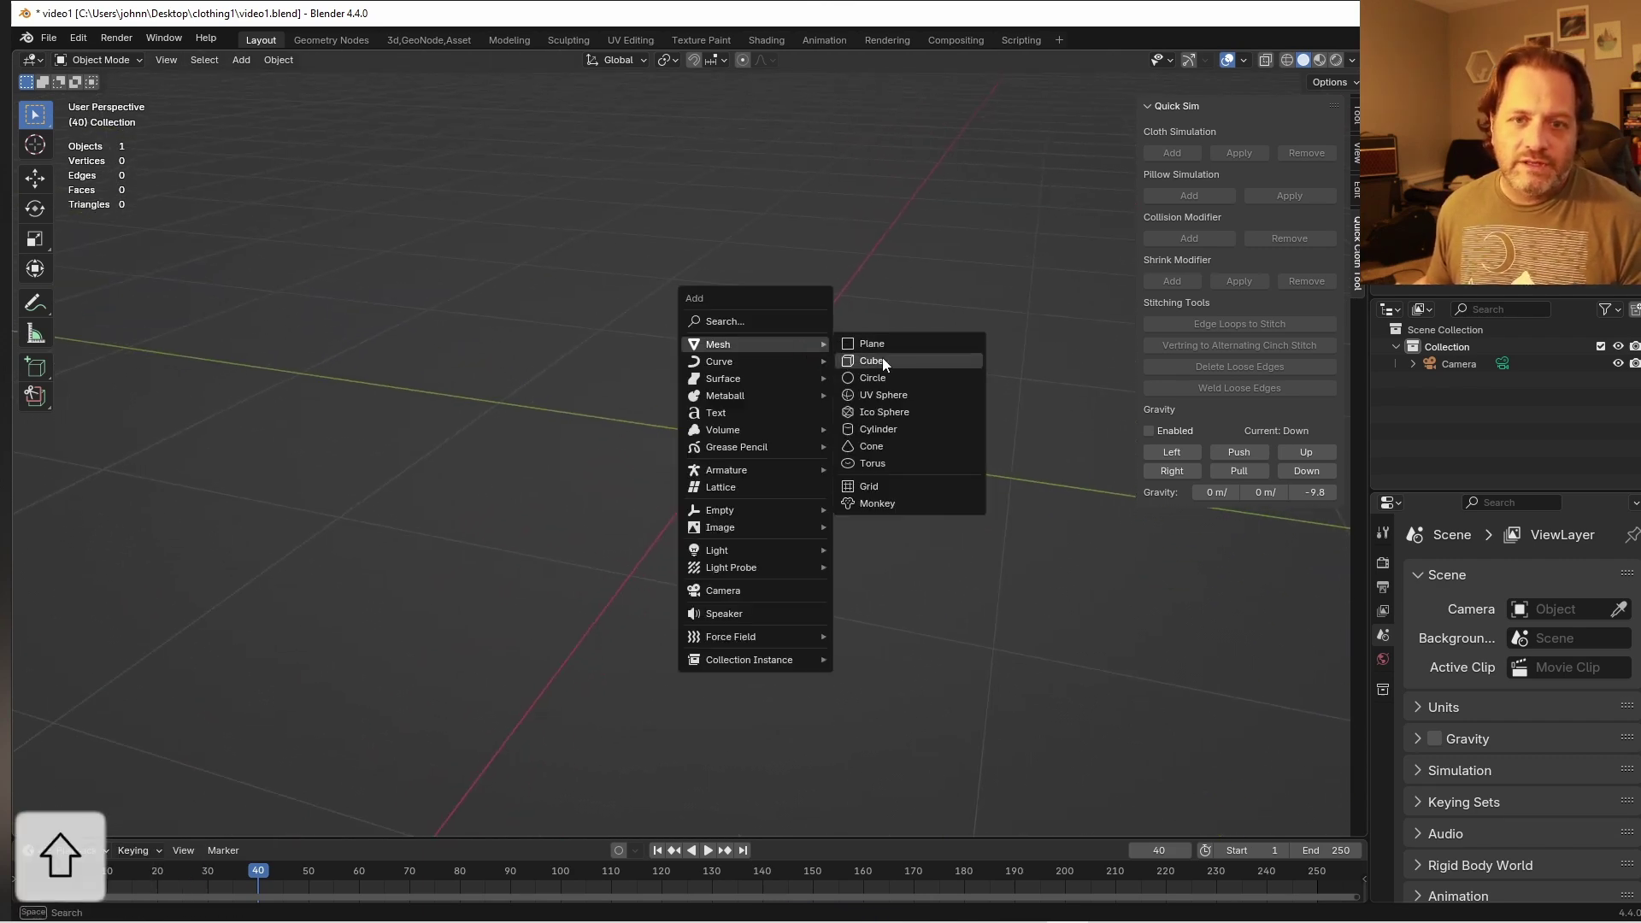
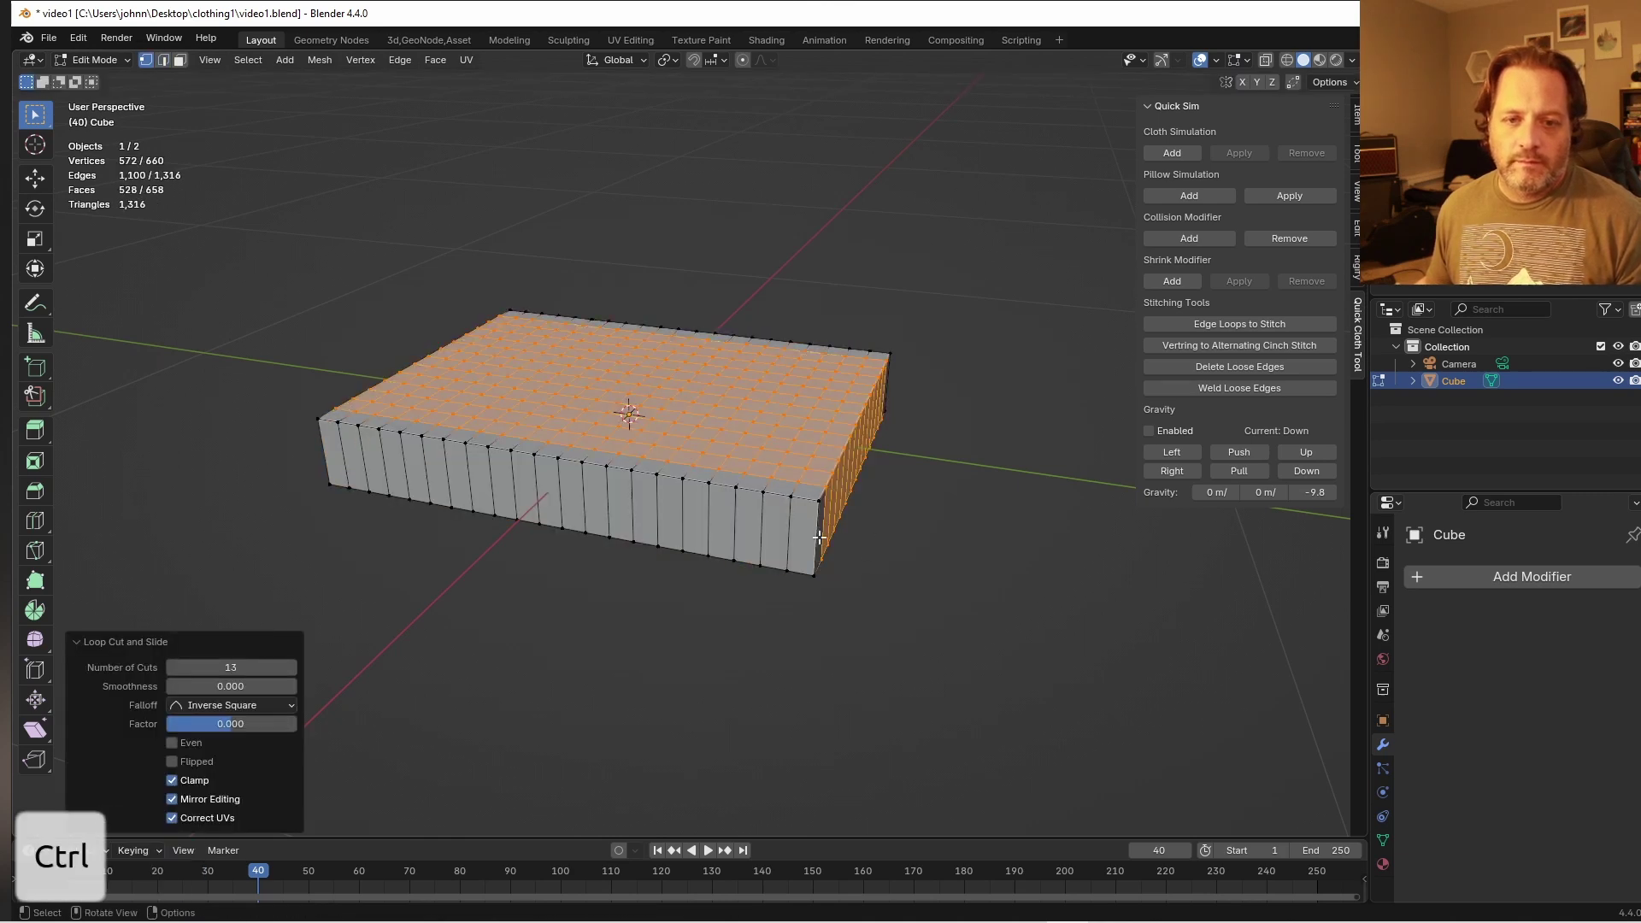
Run a Pillow Simulation to puff the box into a cushion, inspect its mesh, then delete it
key(a)
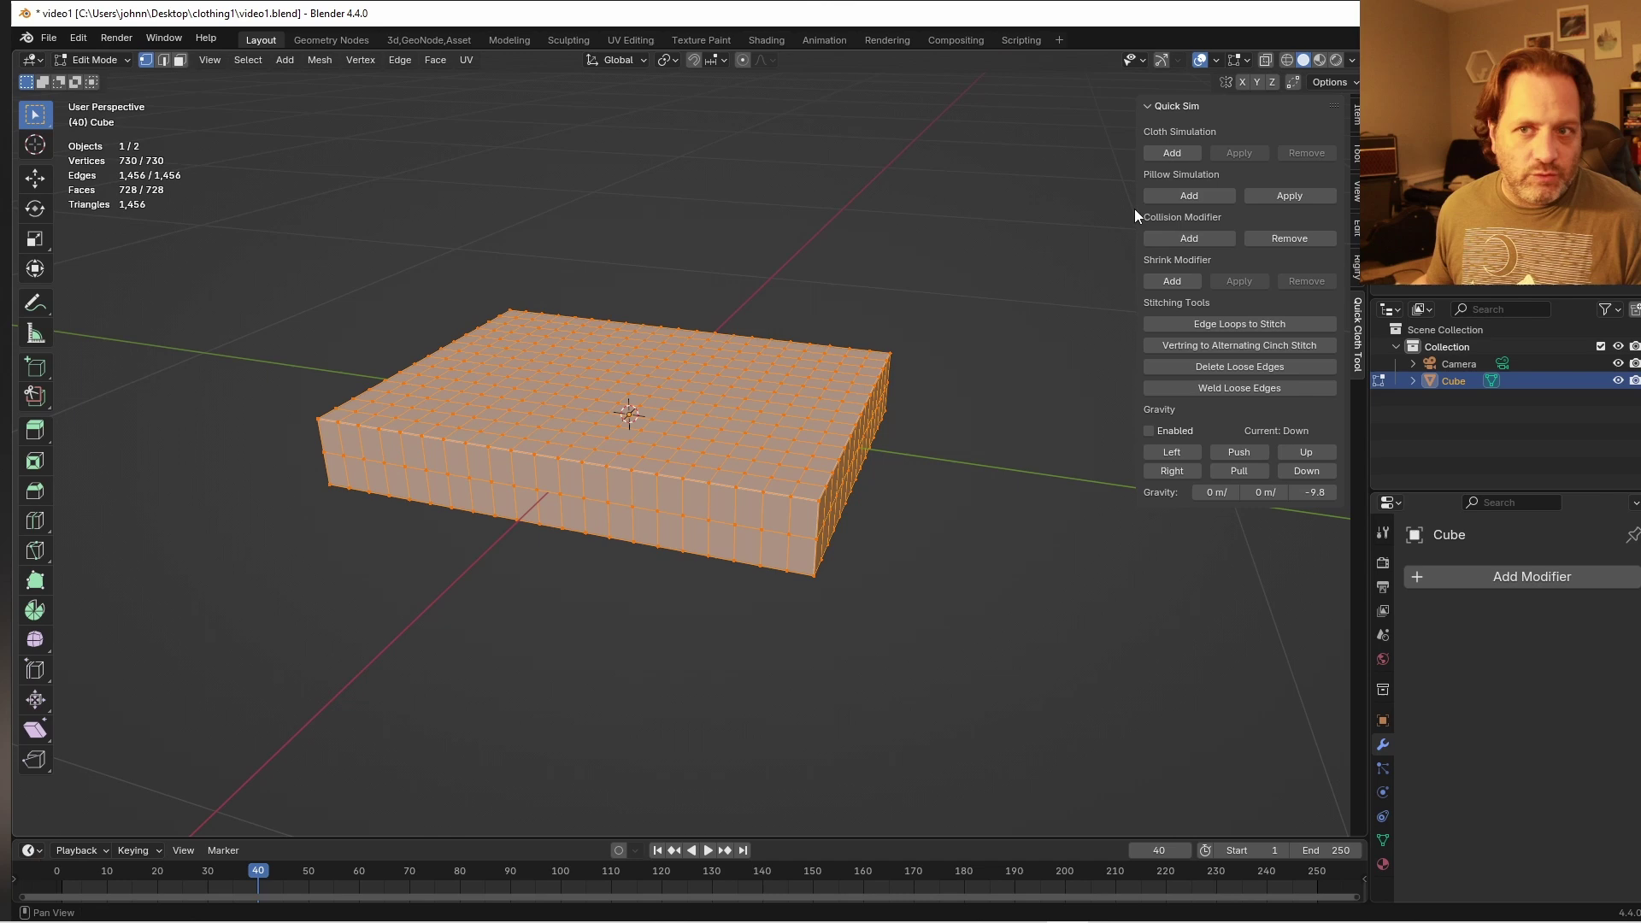
key(space)
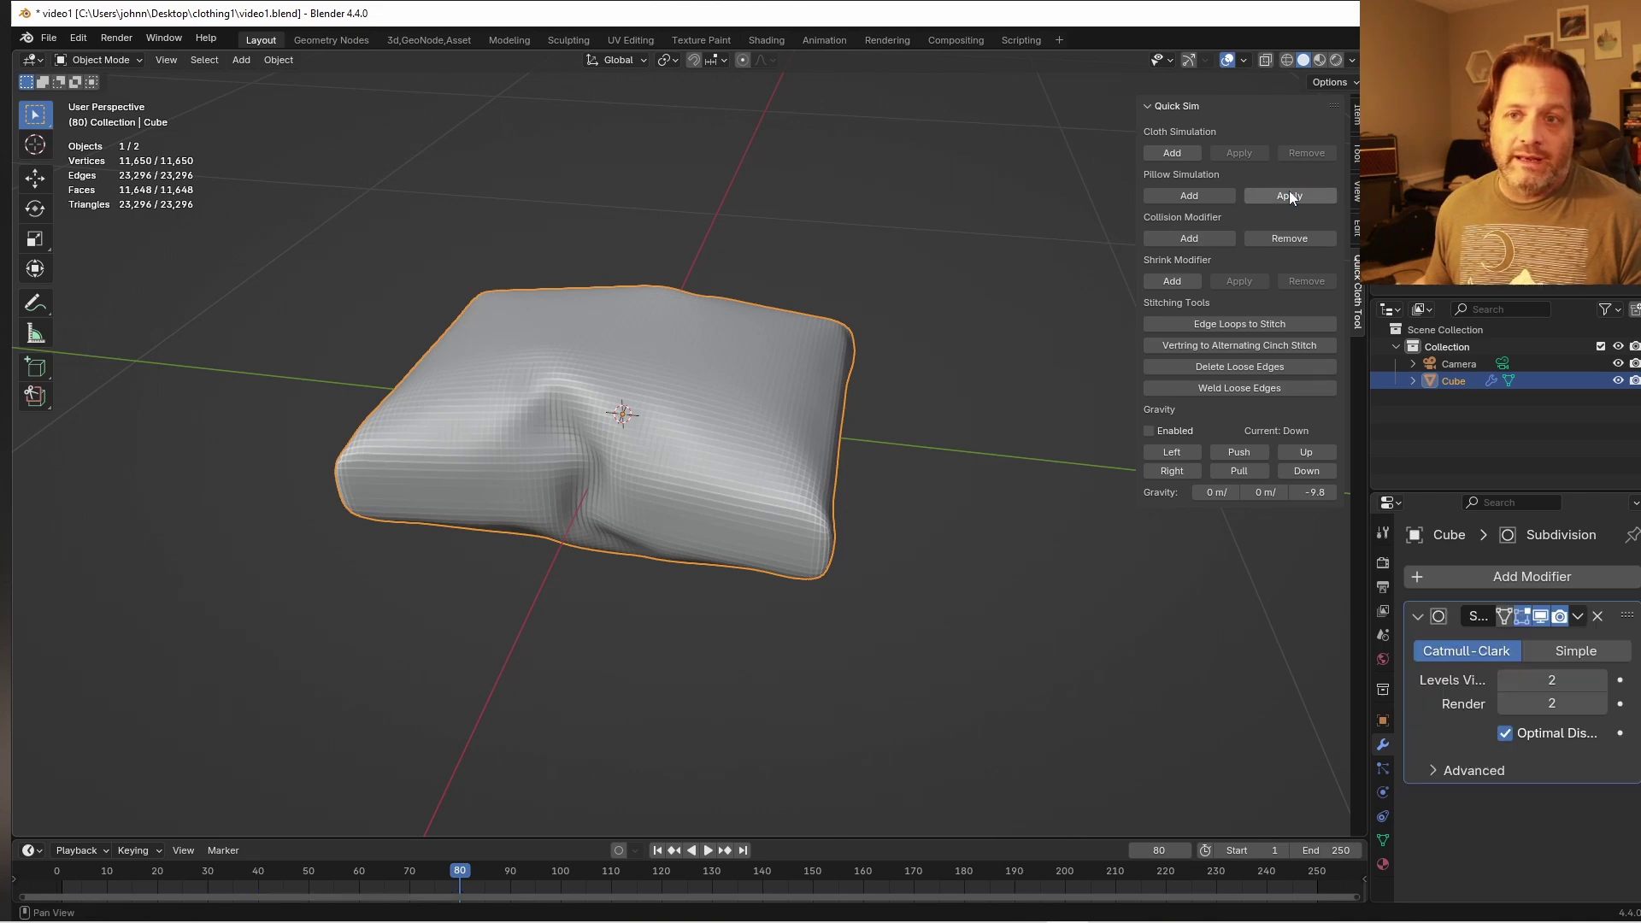
key(Tab)
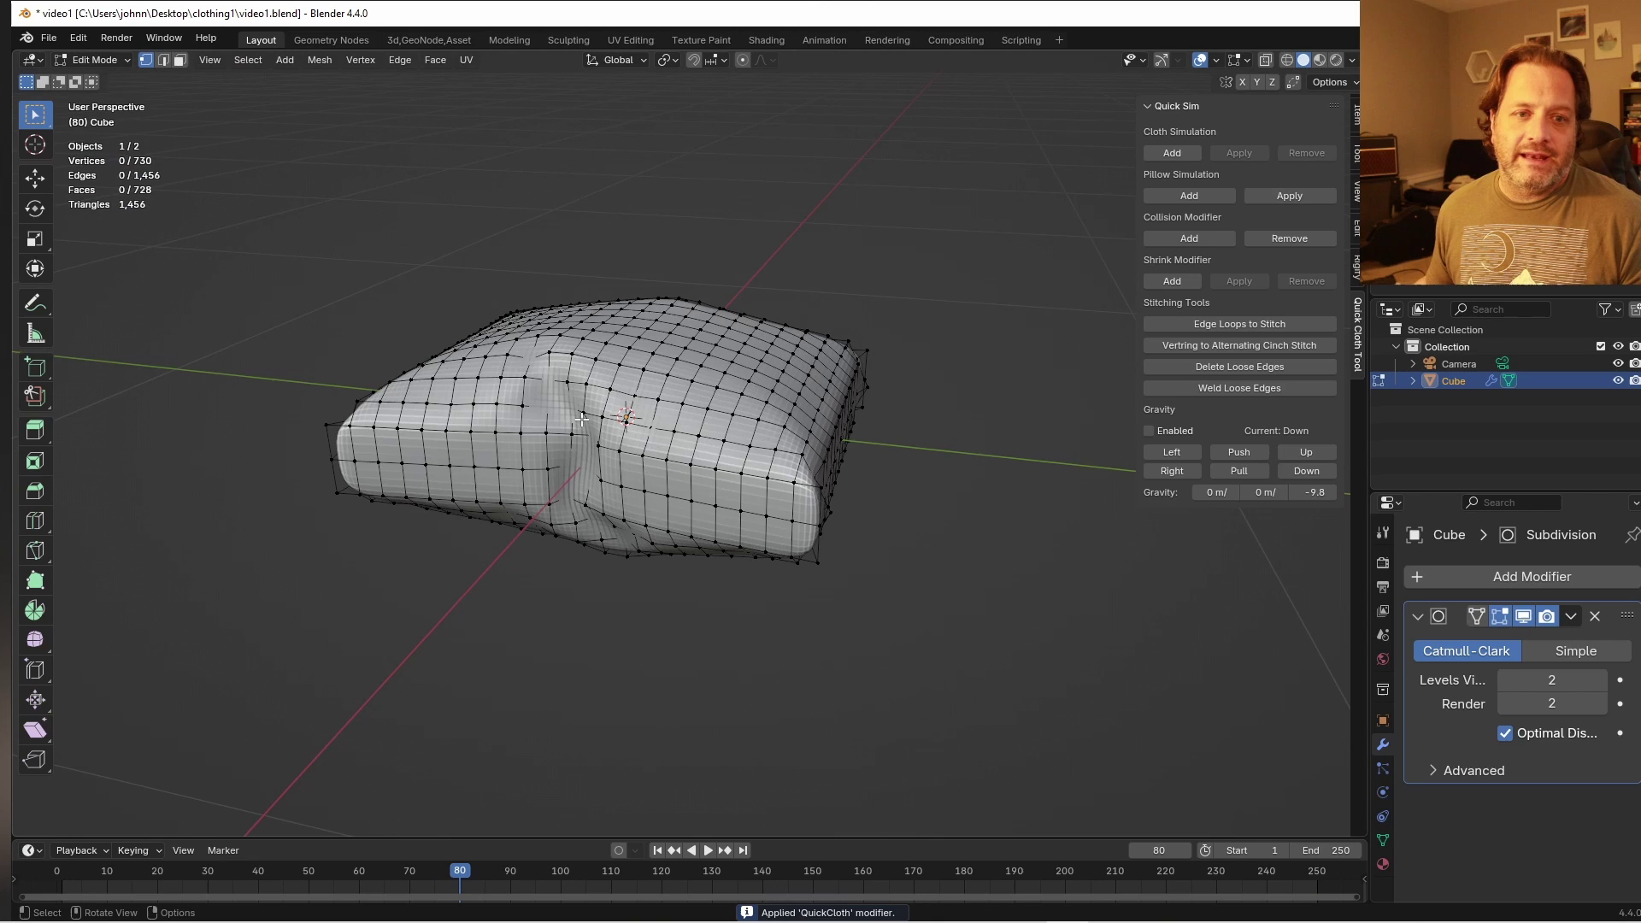
key(Tab)
key(x)
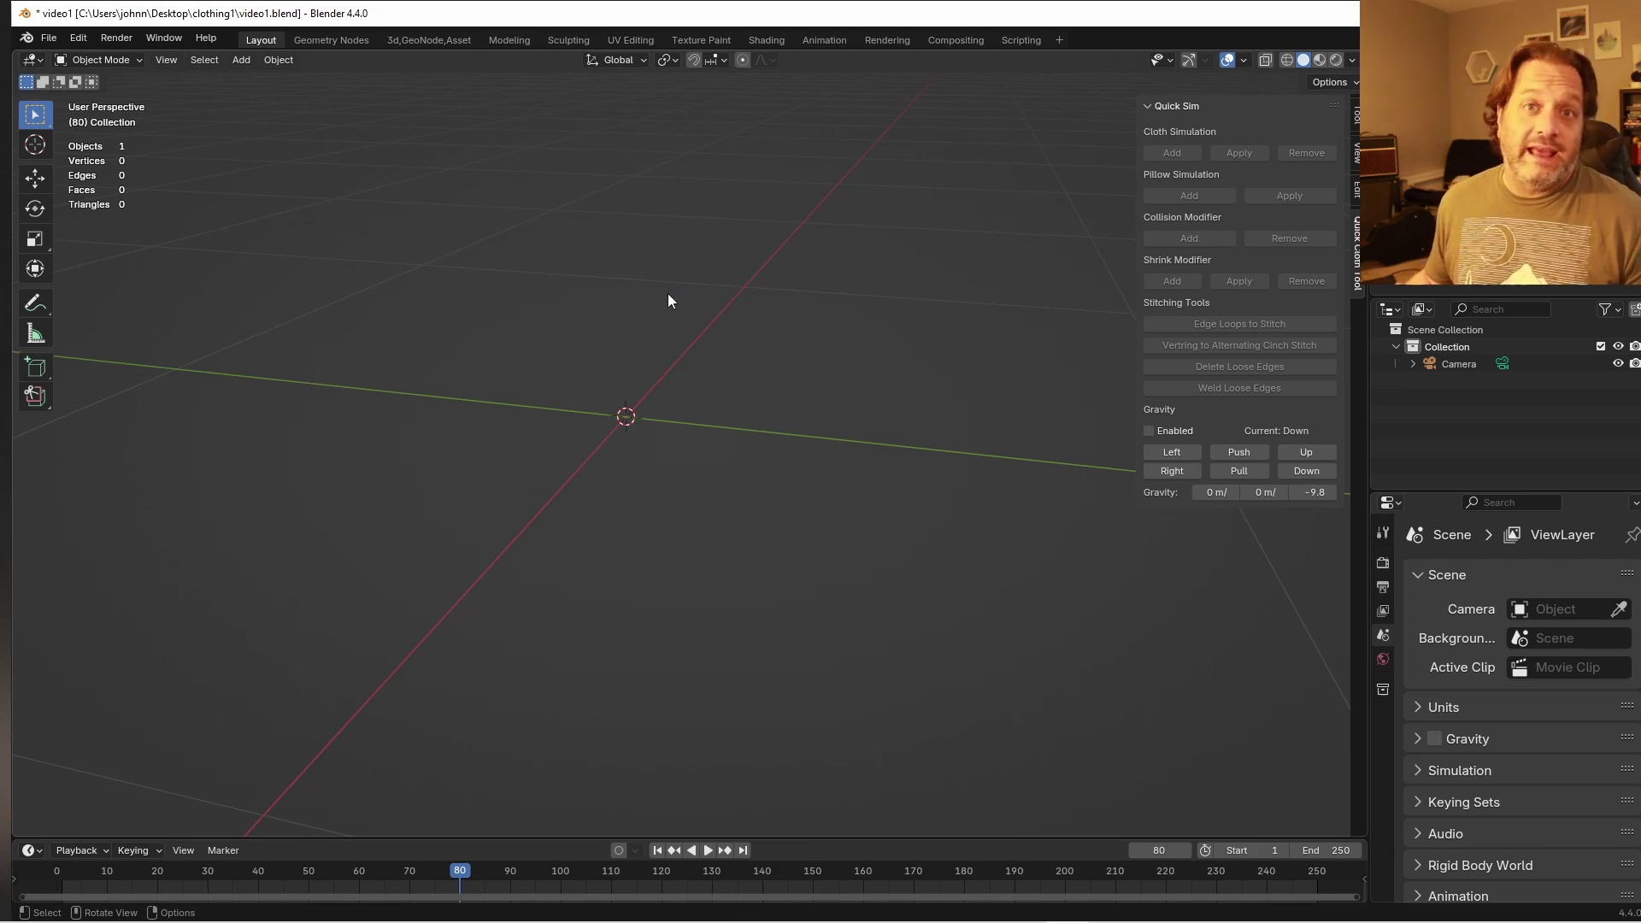
Model a table with a rectangular top and four tapered legs from a cube, viewed from above
key(shift+a)
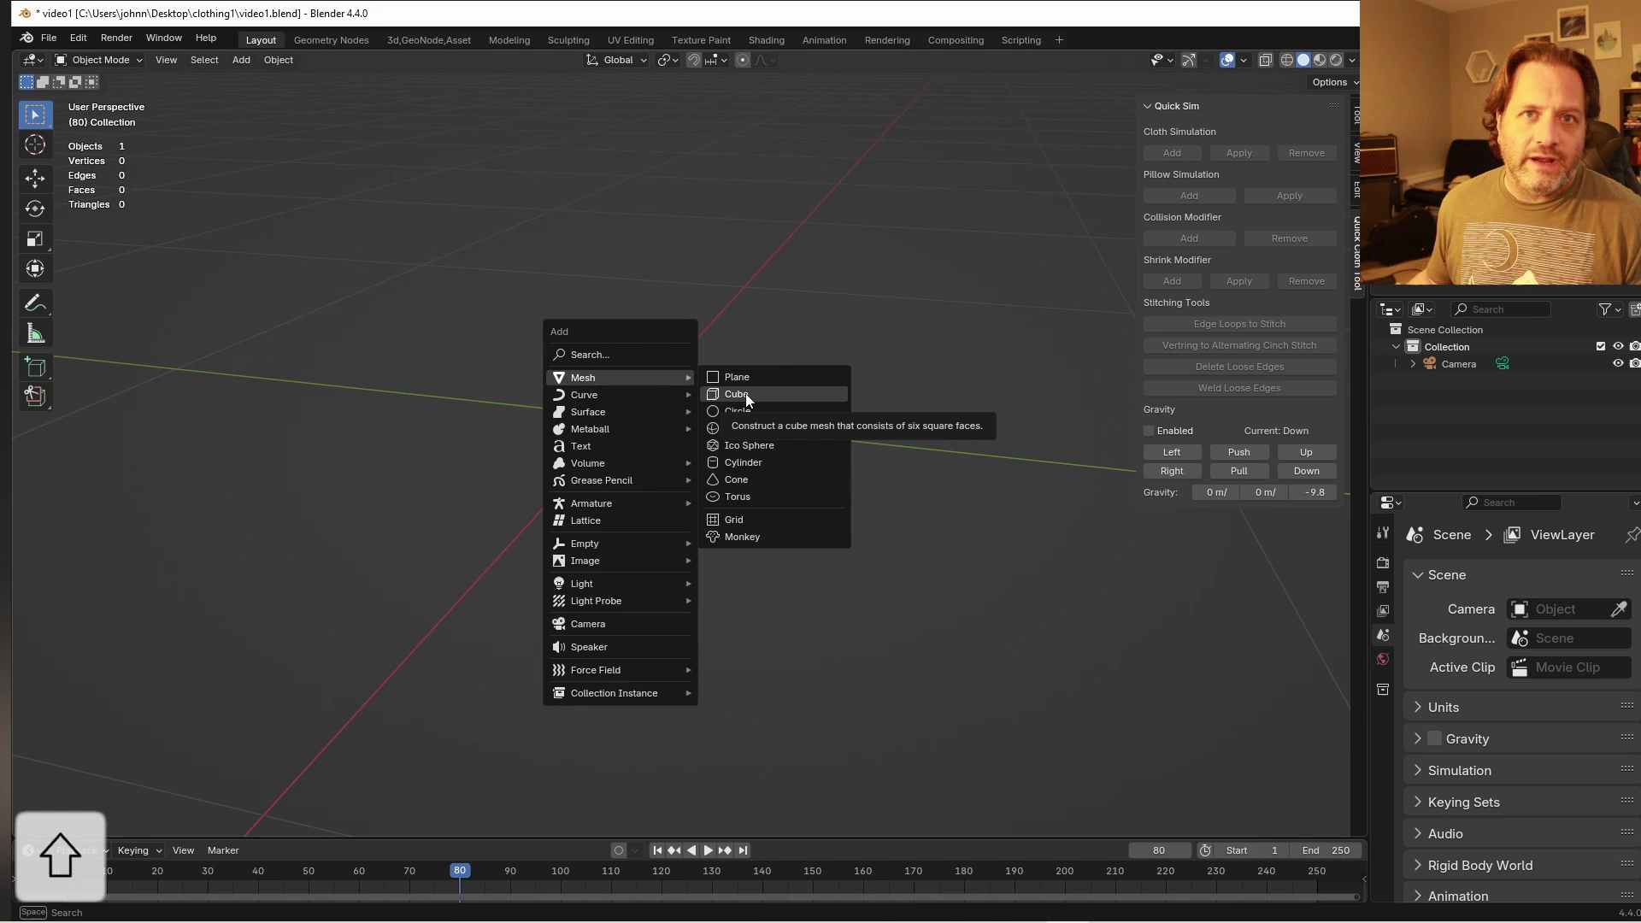
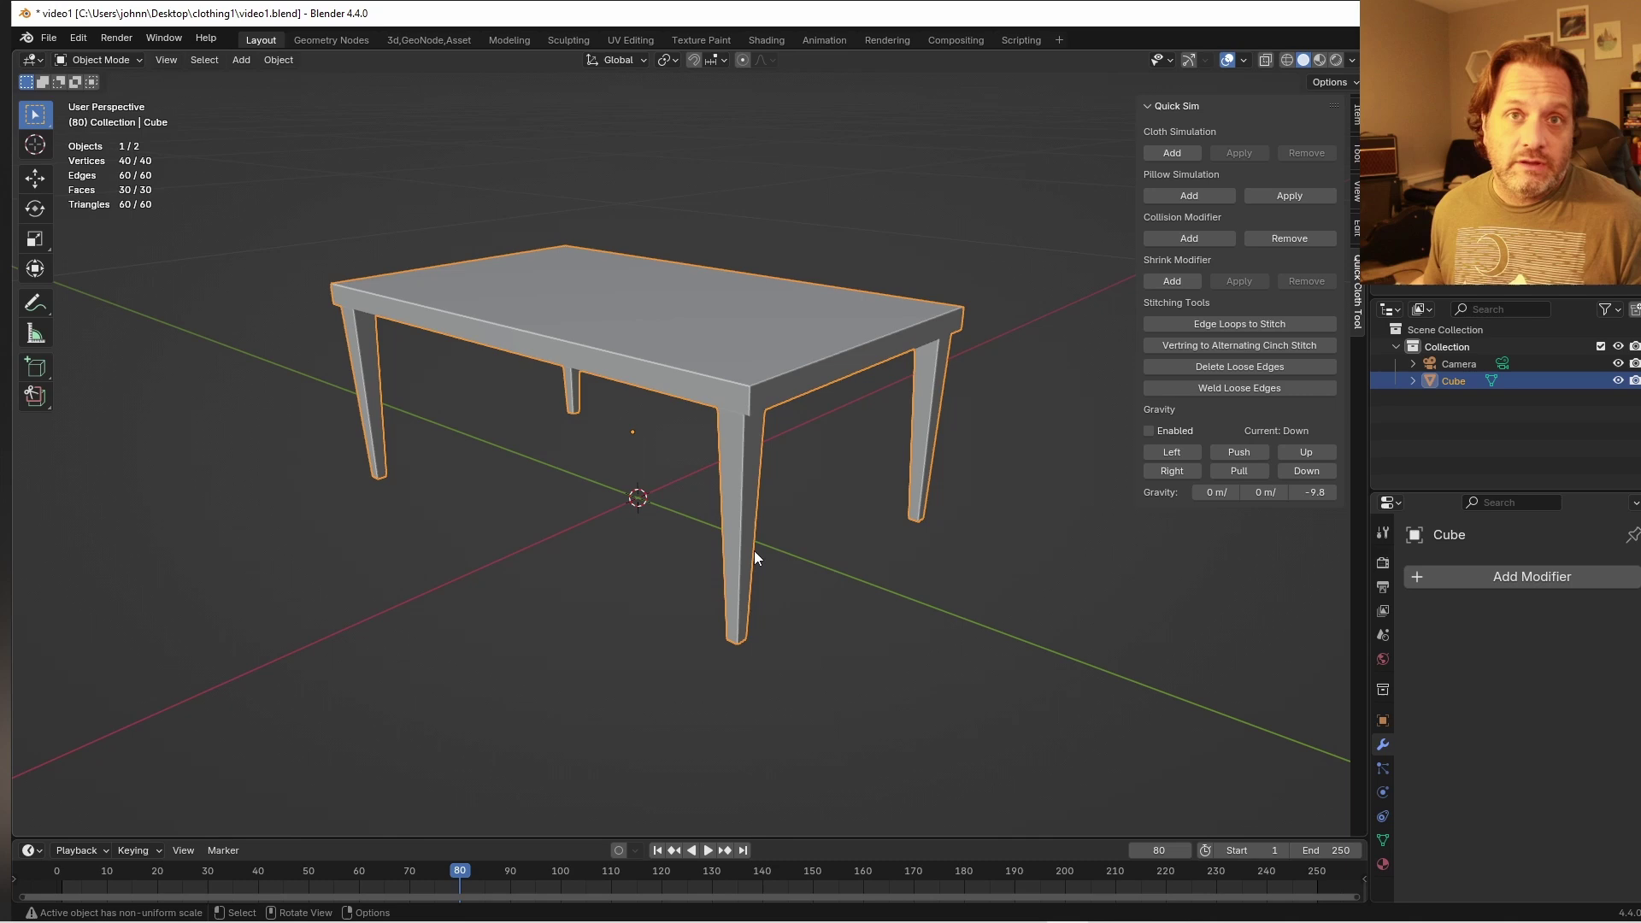
key(`)
Add a plane around the tabletop and extrude its outline down into skirt walls with horizontal cuts
middle_click(659, 361)
key(shift+a)
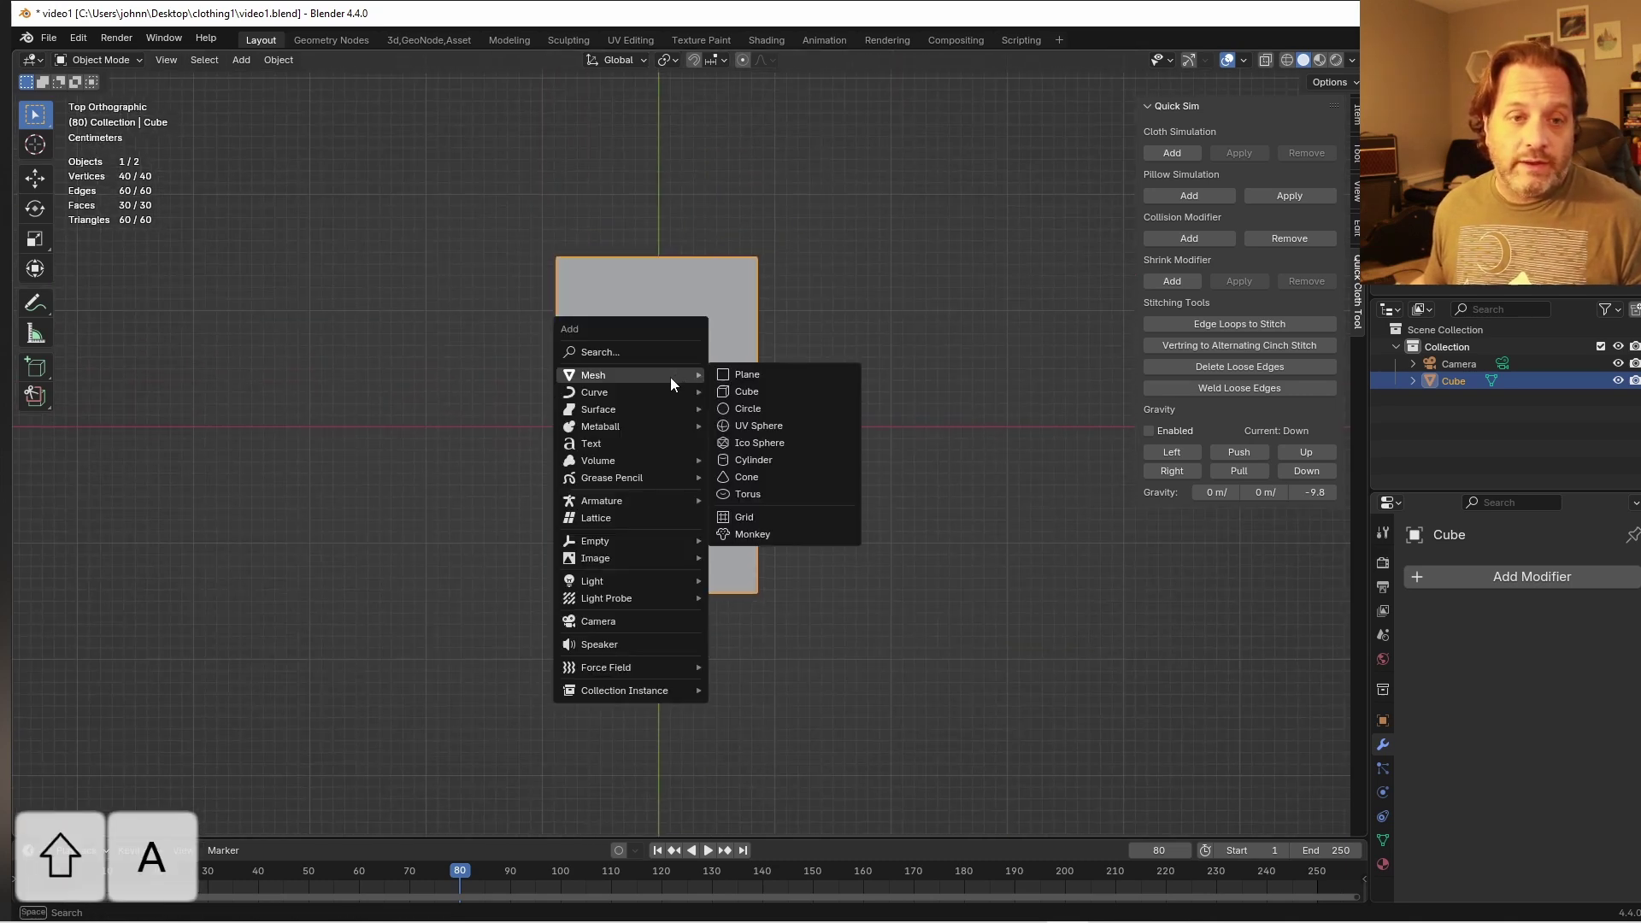
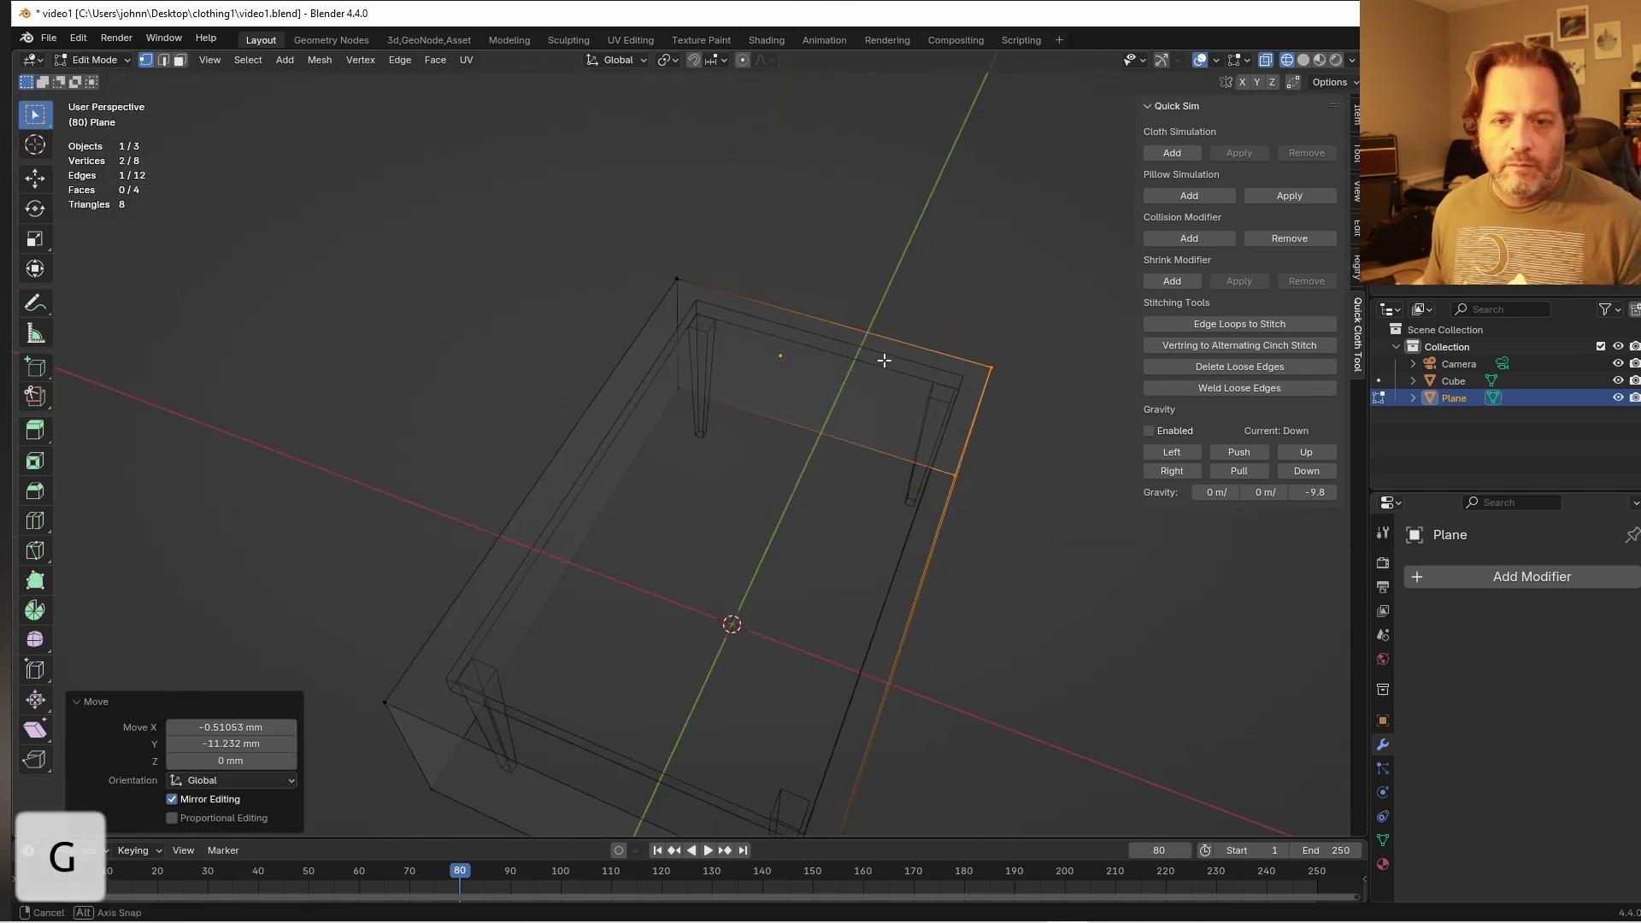
key(ctrl+r)
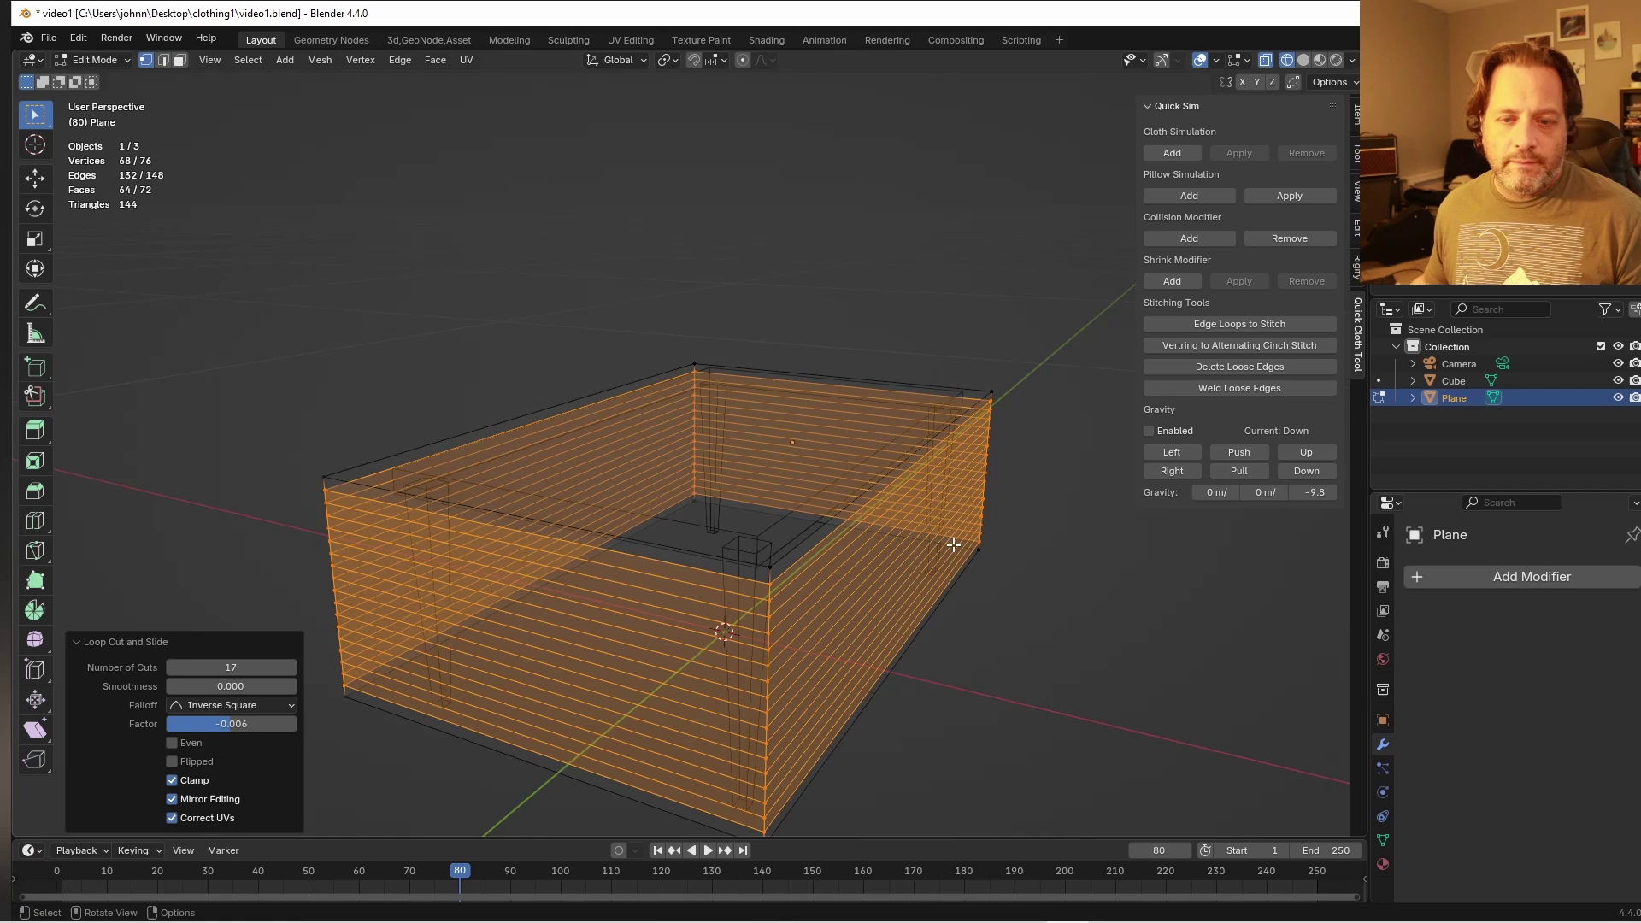
key(ctrl+r)
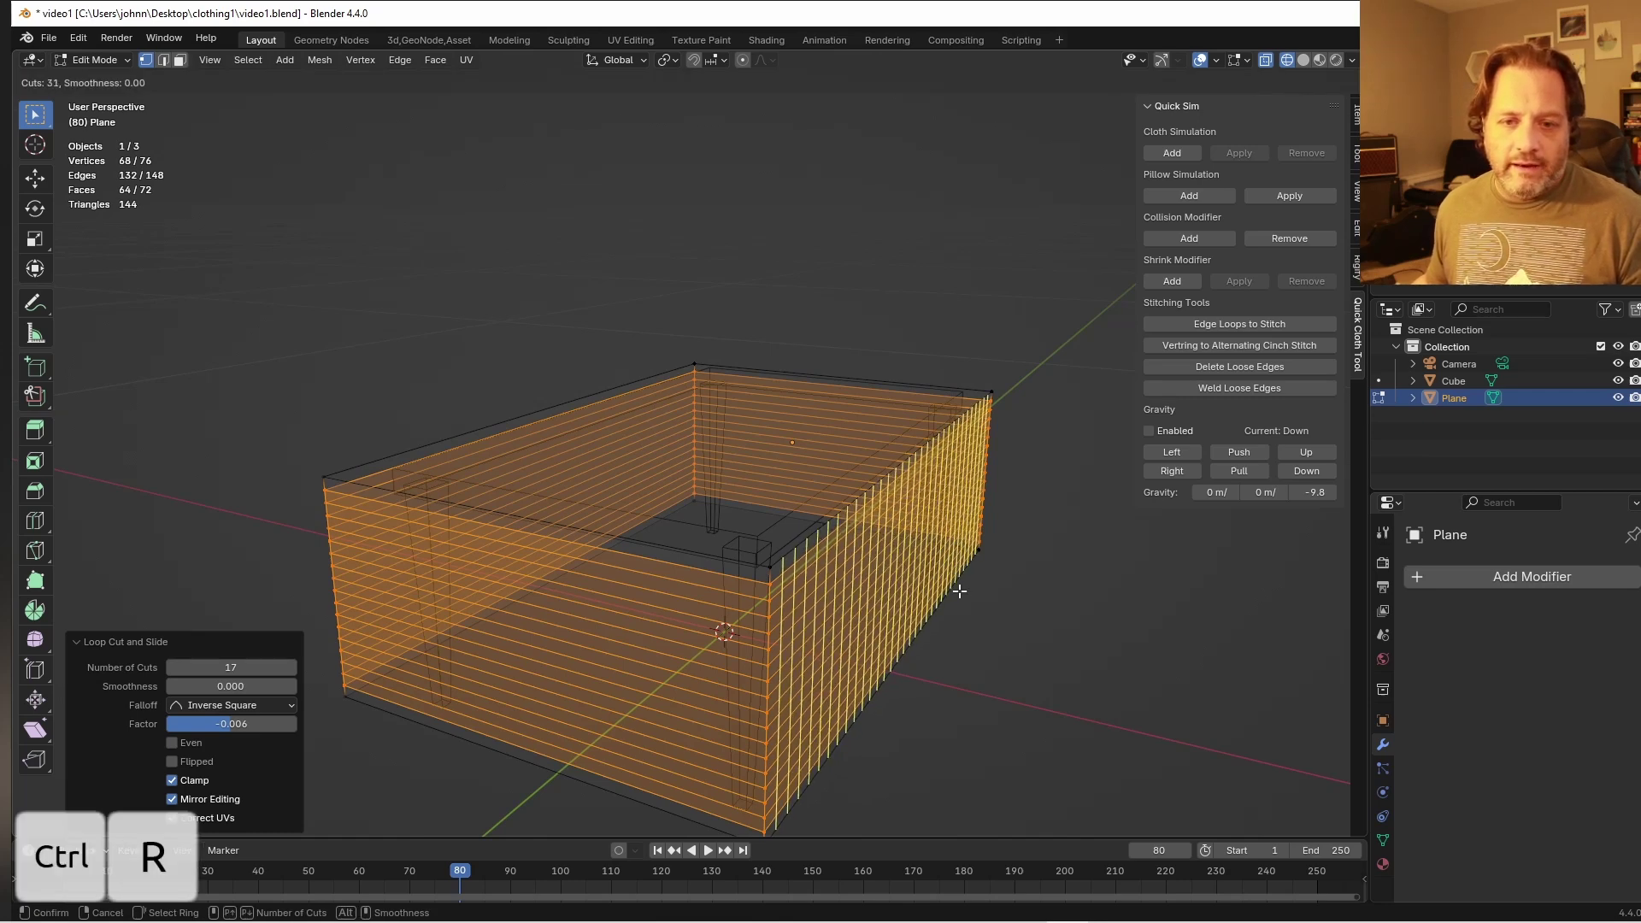
Add vertical loop cuts on each skirt wall, then select the whole skirt and scale it to fit
key(ctrl+r)
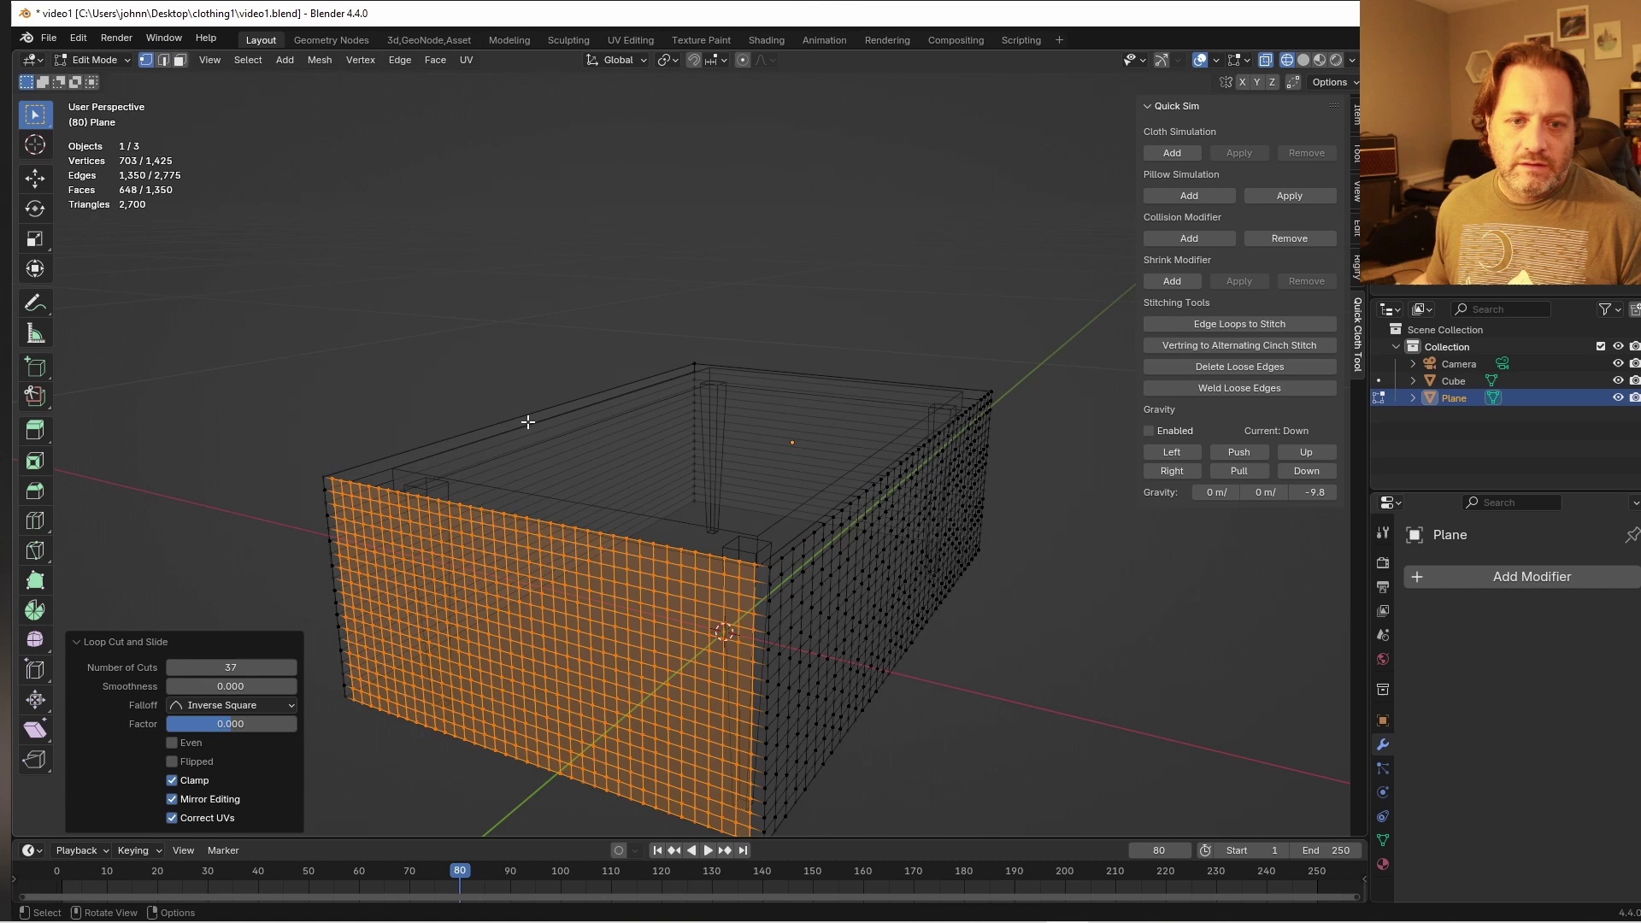
key(ctrl+r)
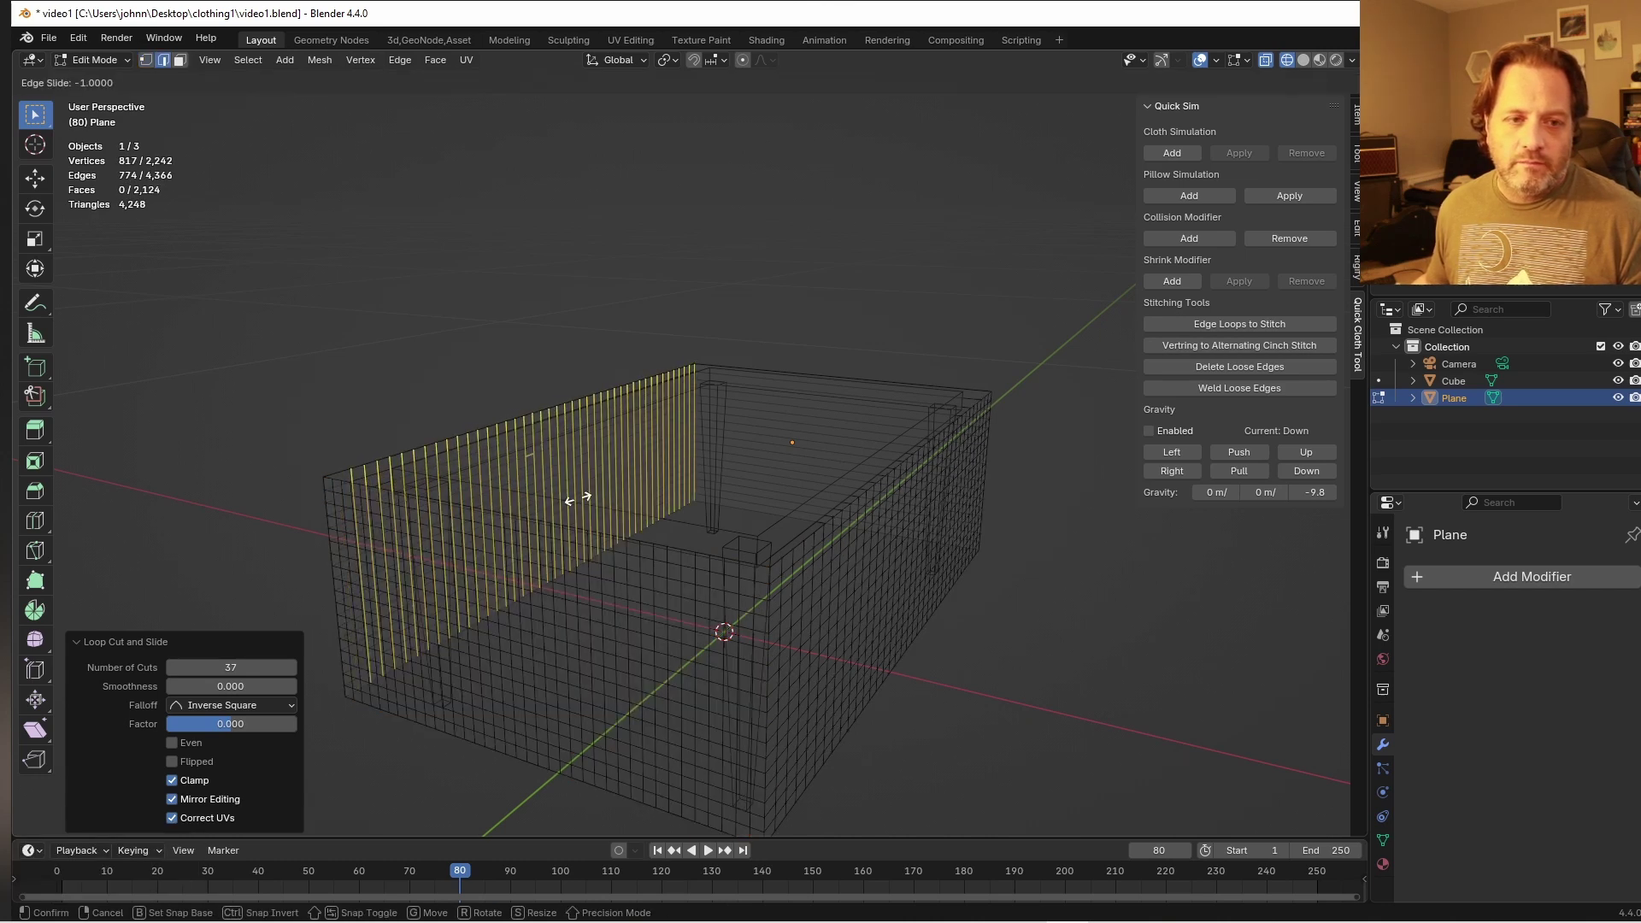
key(ctrl+r)
key(Tab)
drag(762, 432, 896, 523)
key(a)
key(s)
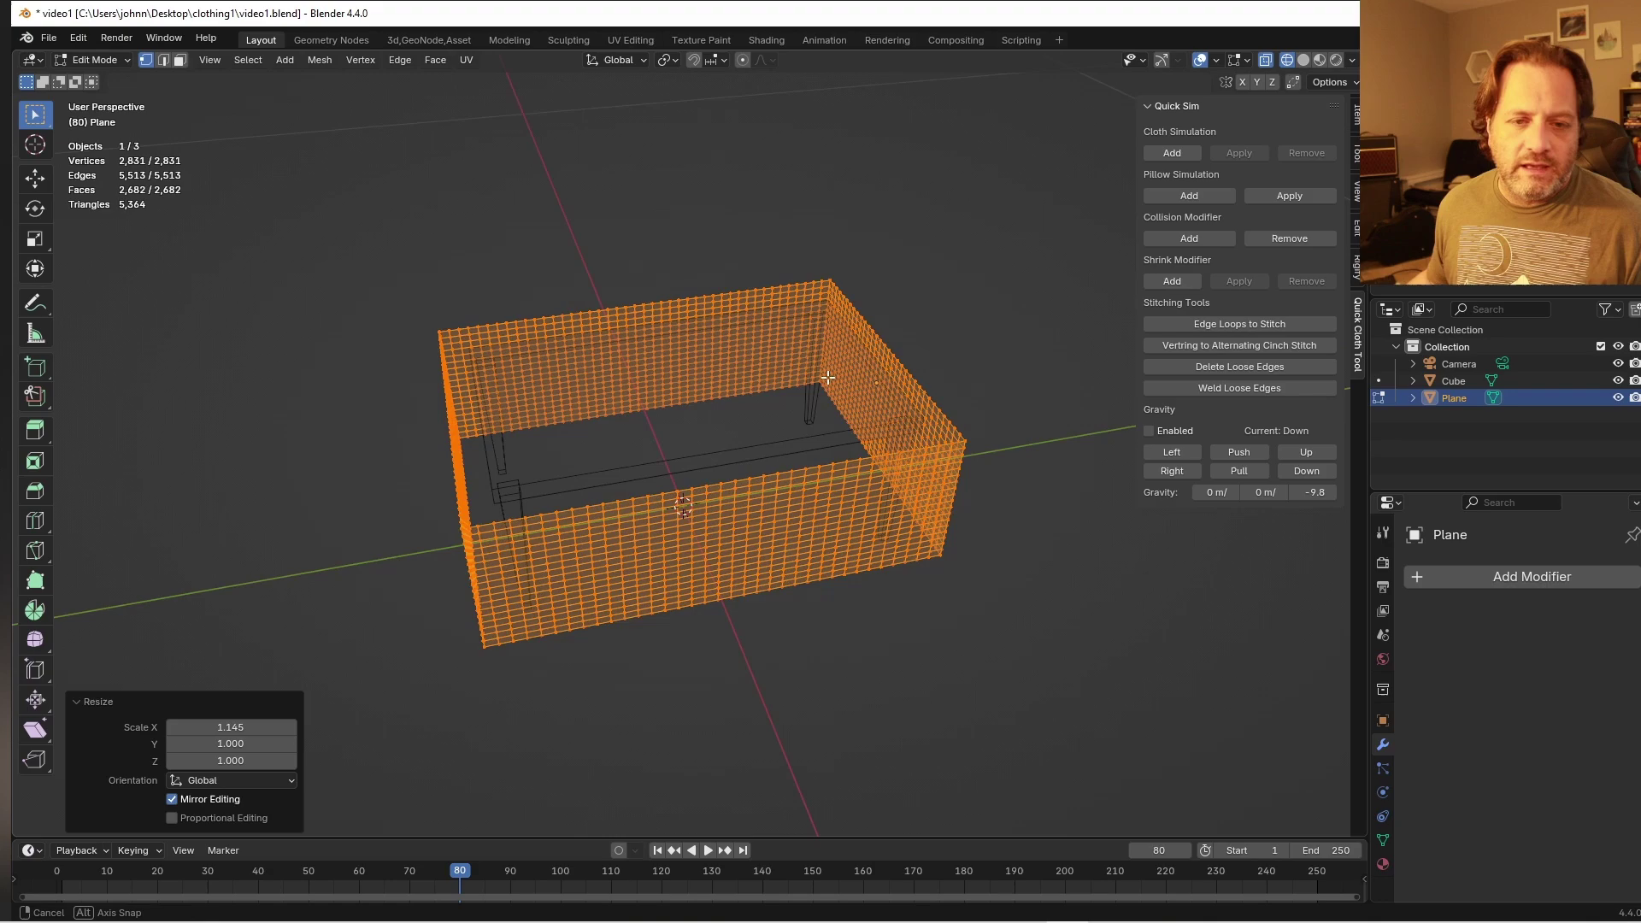
Isolate the skirt's top edge loop, hiding the grid walls, and view it from above
key(s)
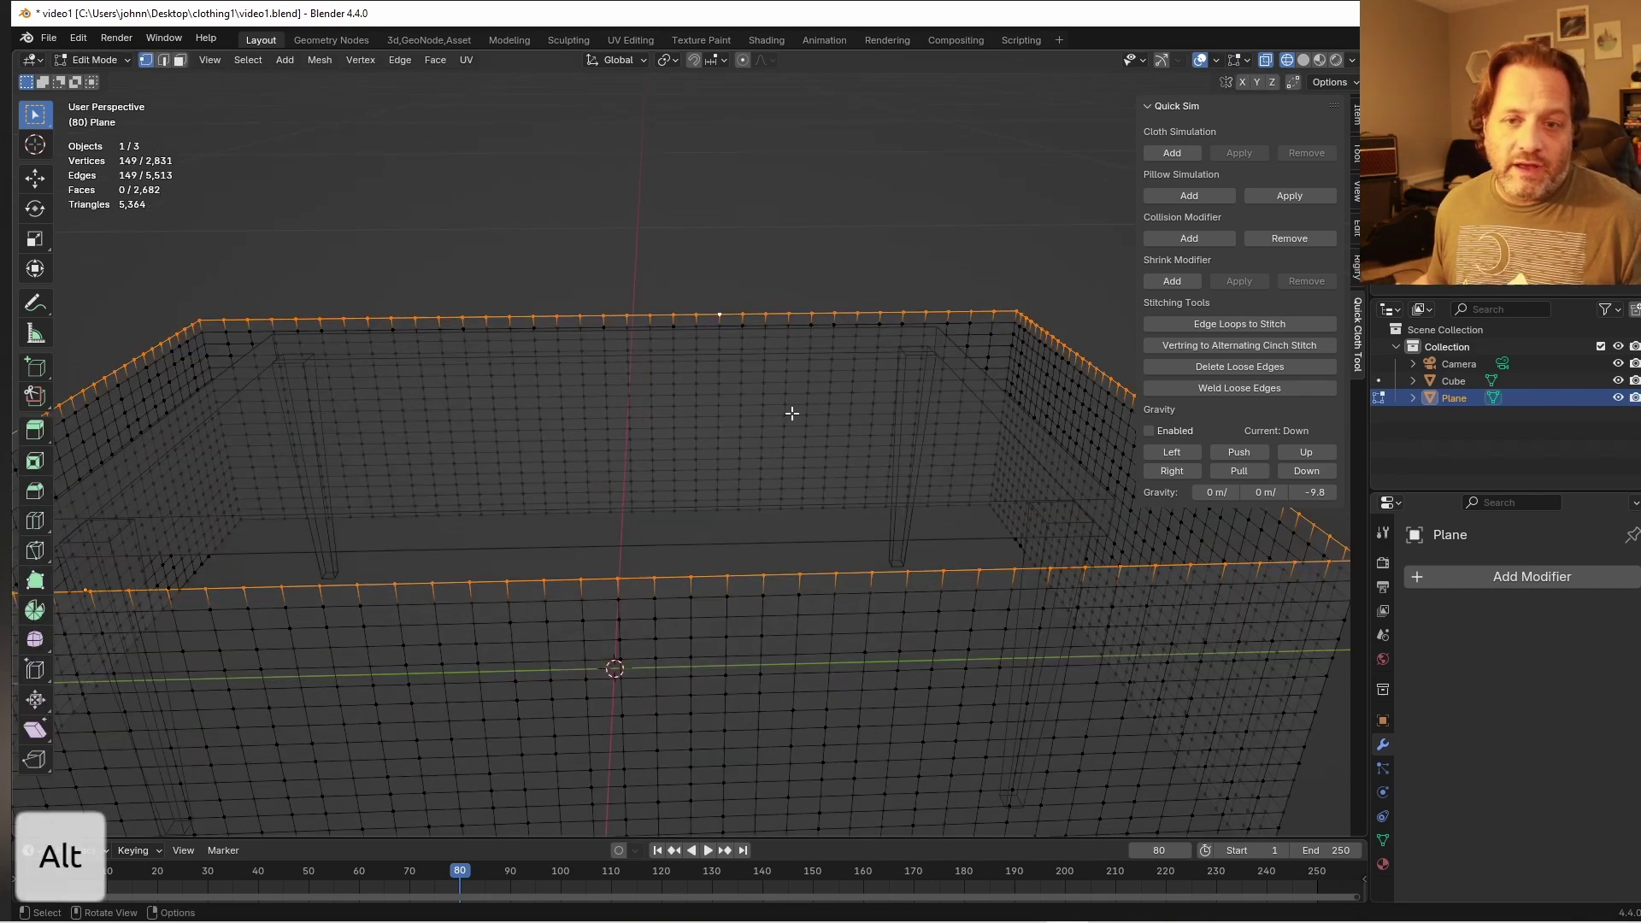
drag(705, 409, 704, 409)
key(ctrl+i)
key(h)
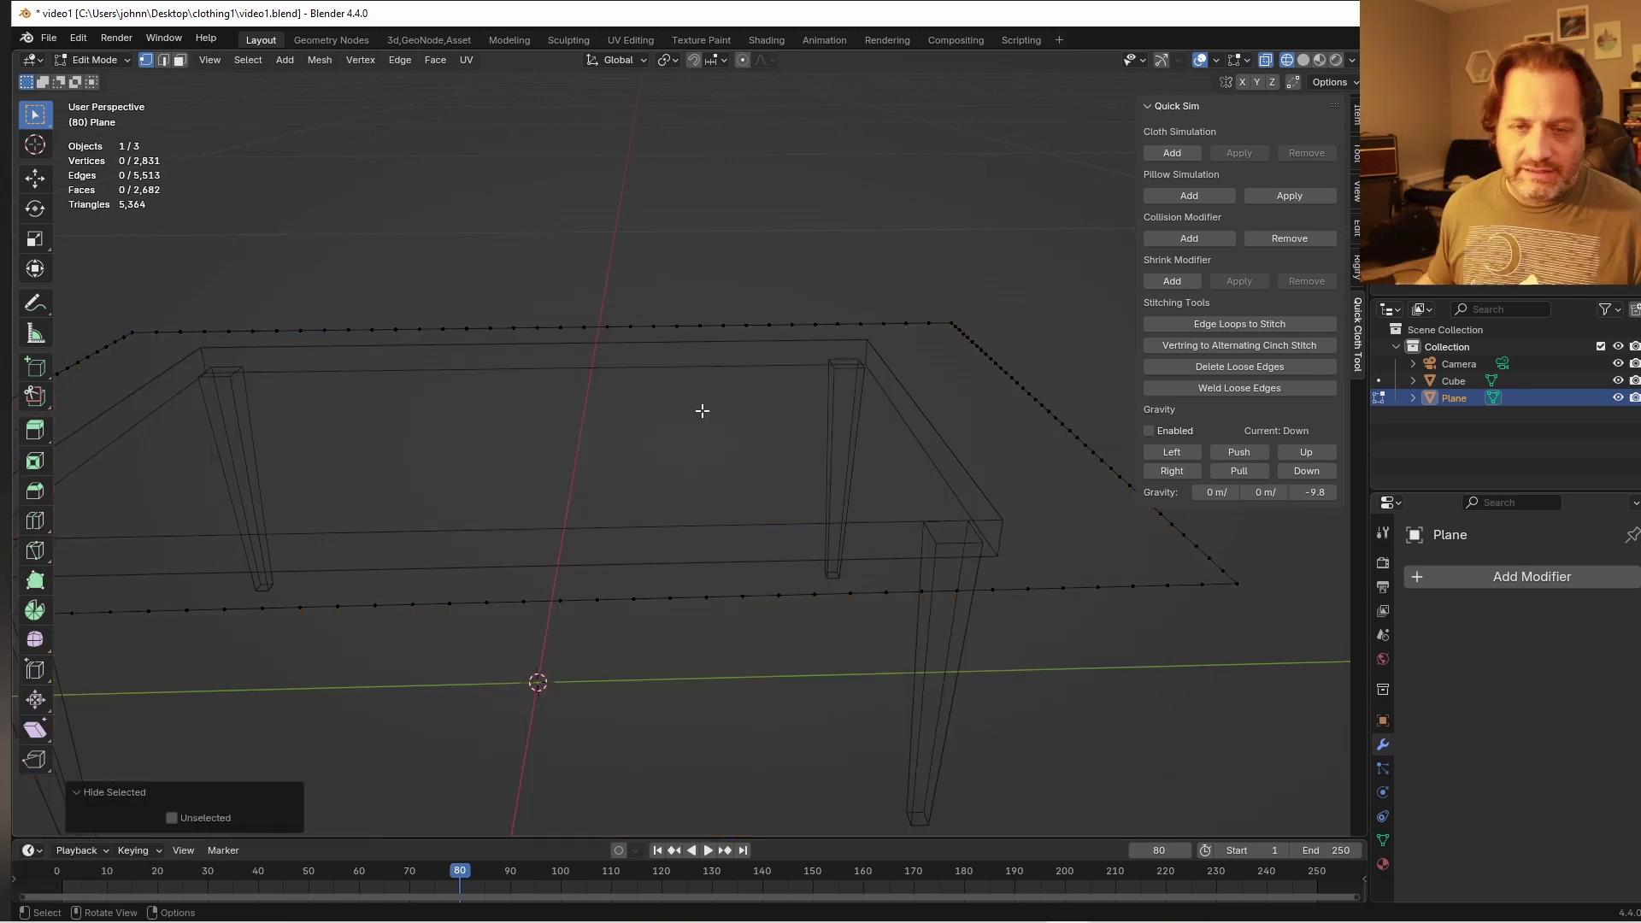
key(a)
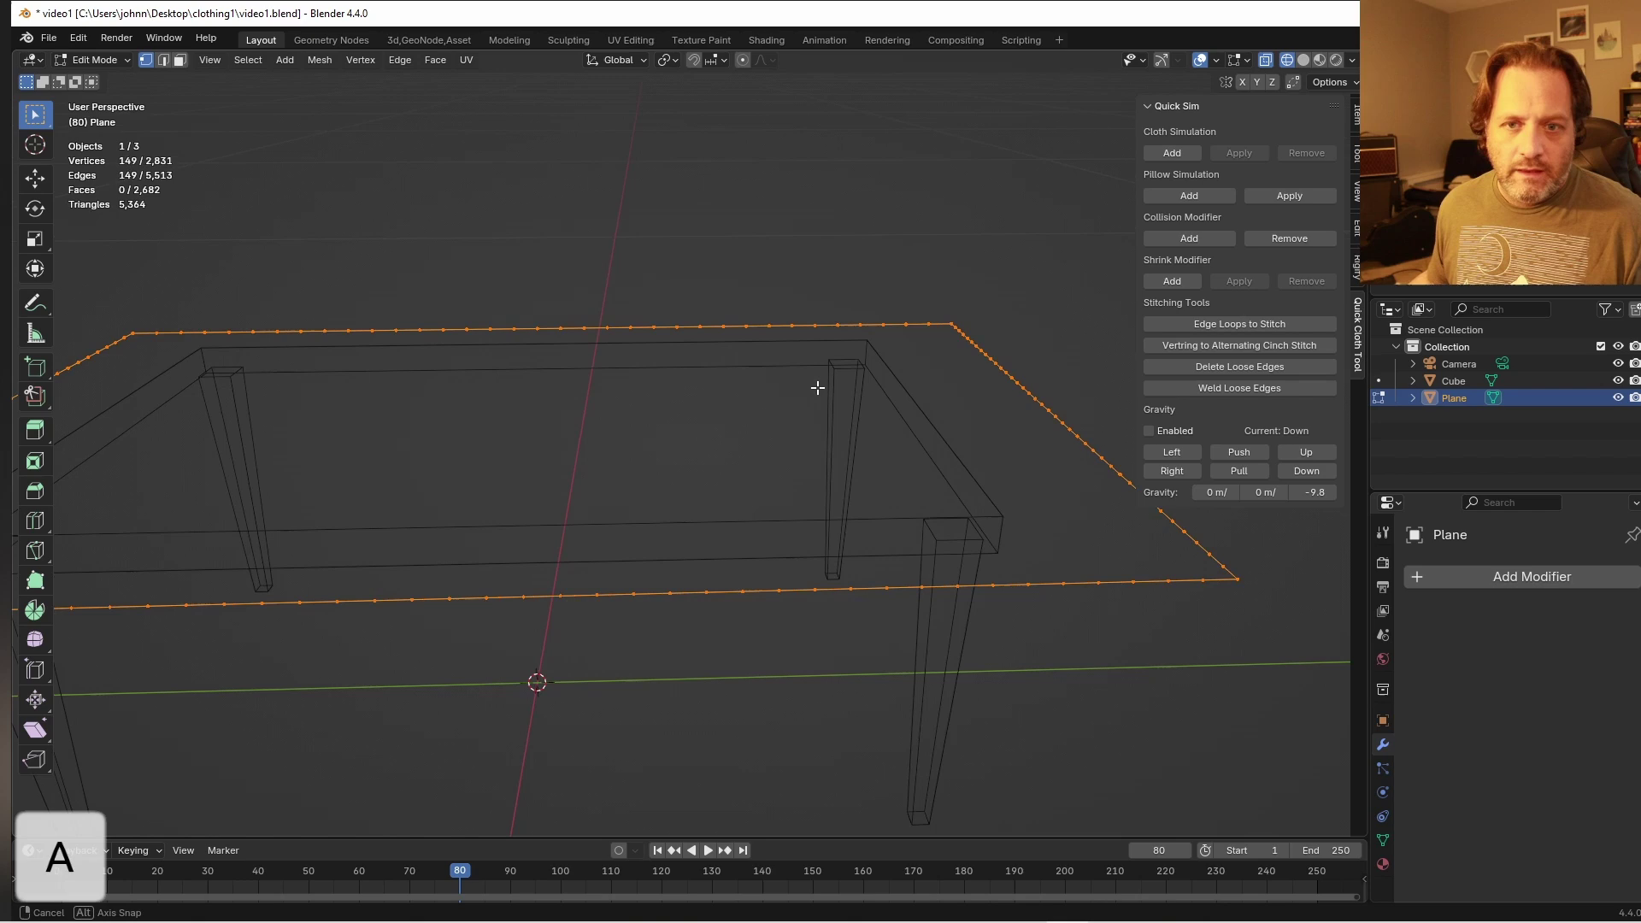
key(`)
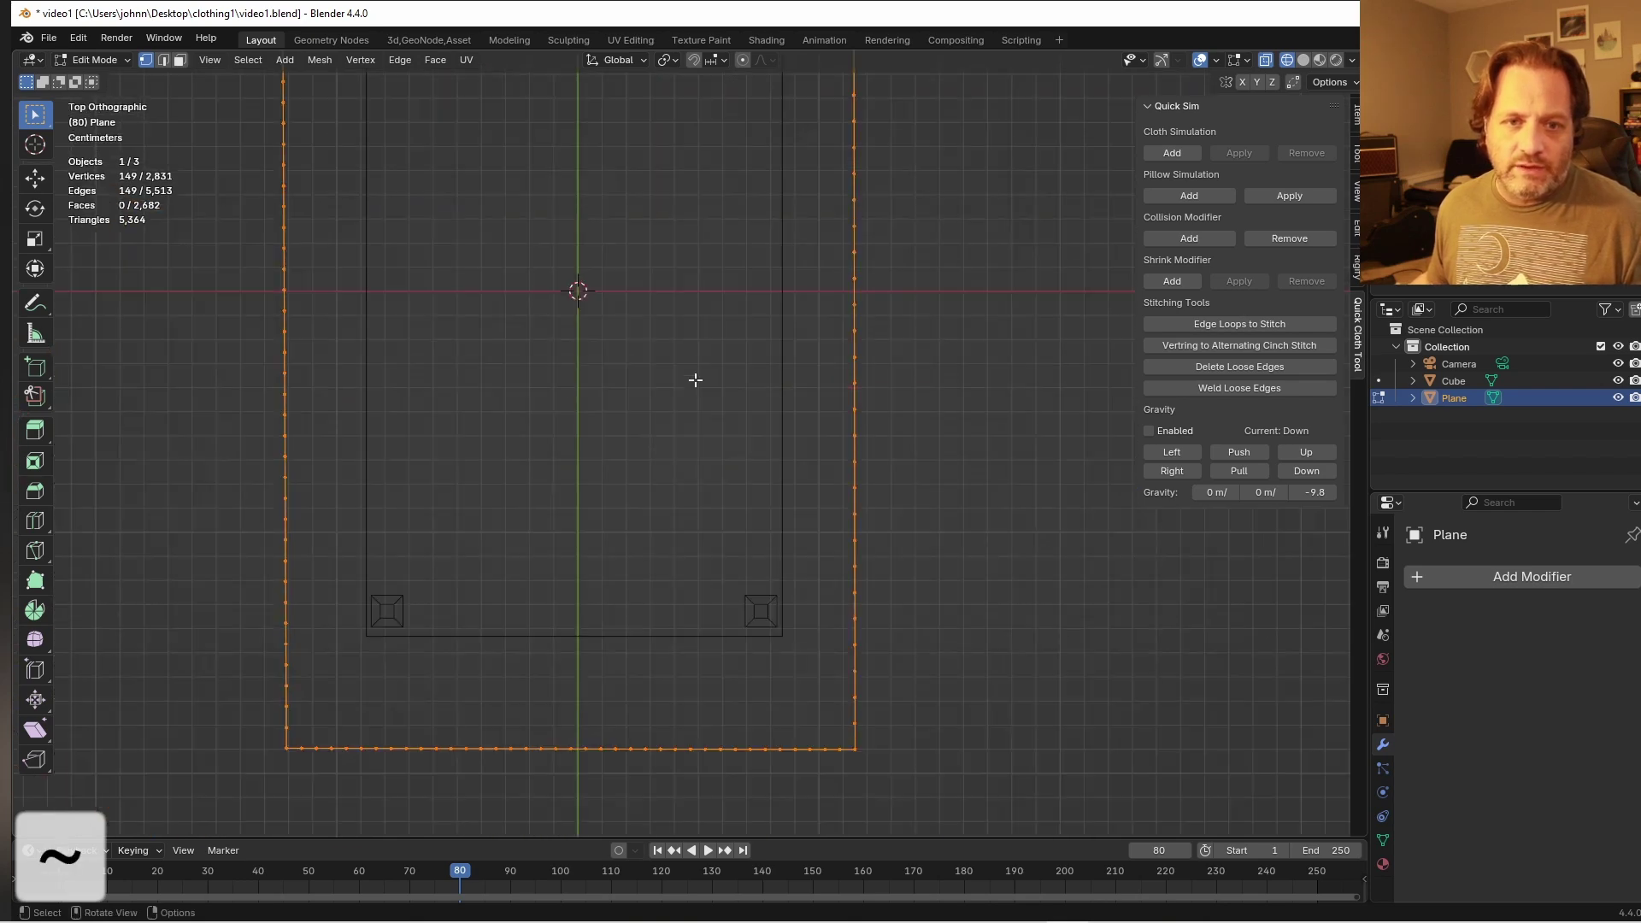
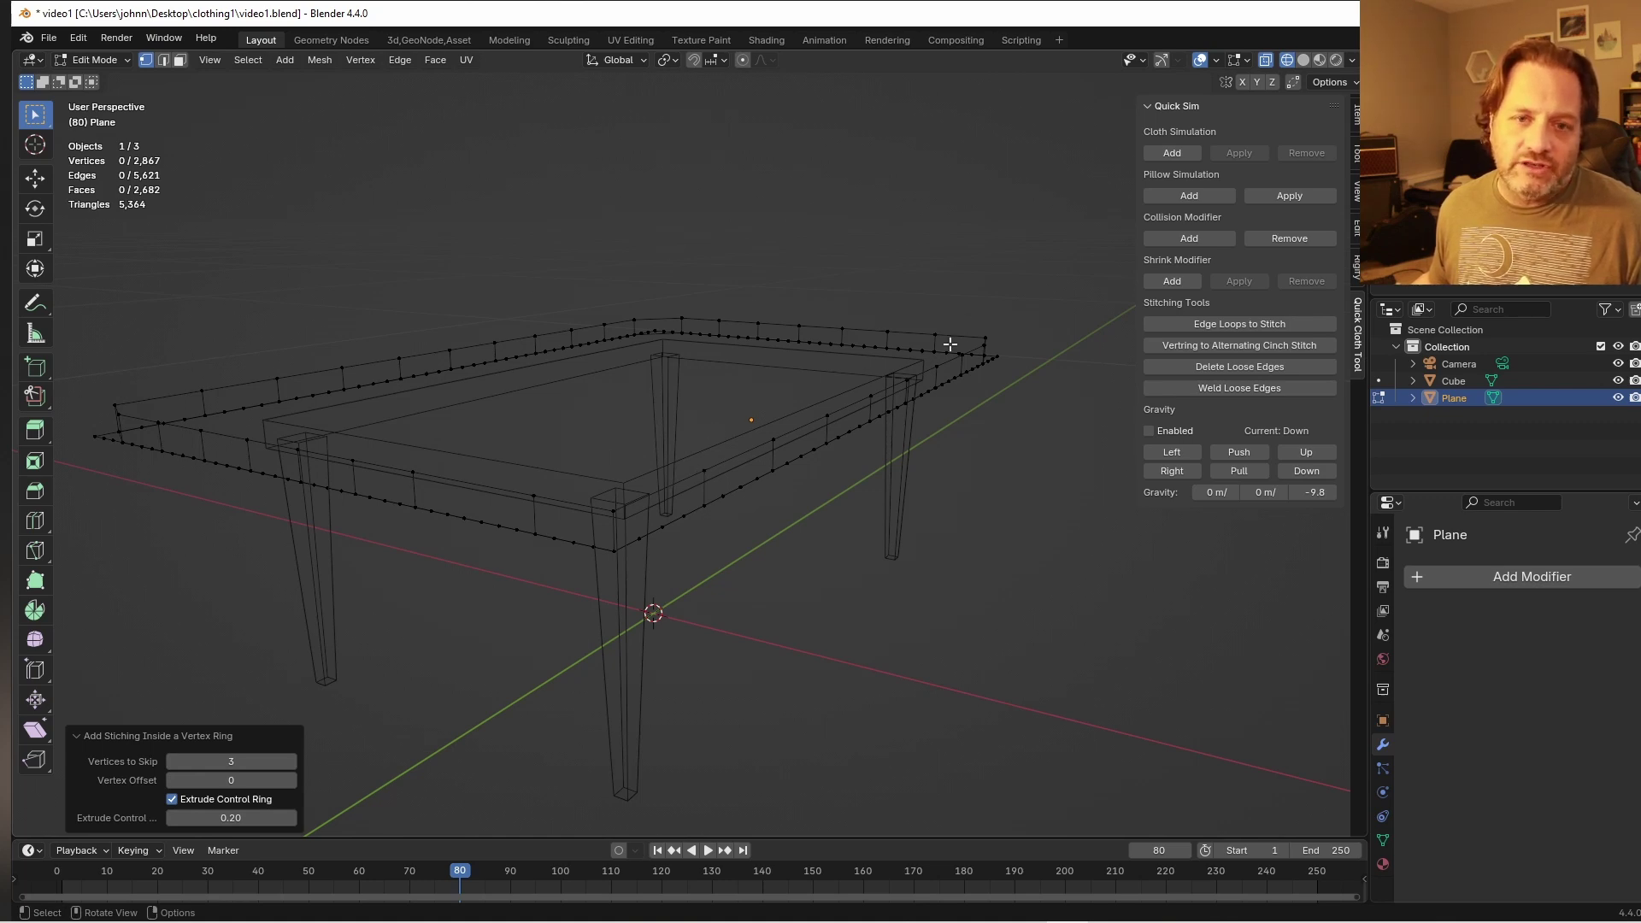
Scale and move the inner stitch ring inward so it sits over the tabletop
click(674, 485)
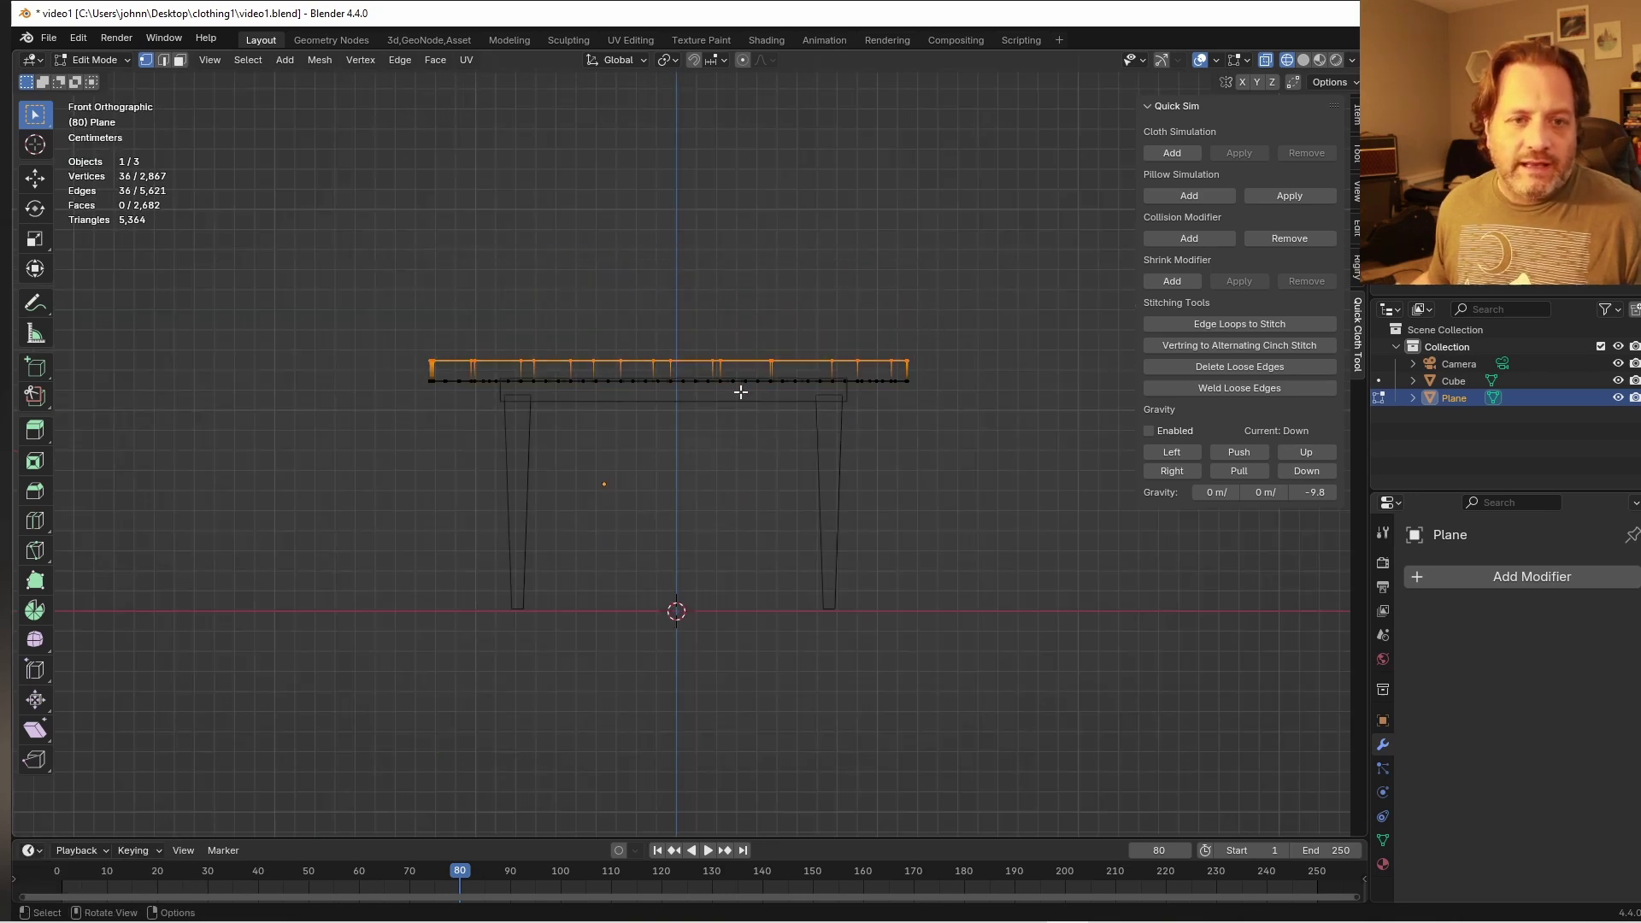
key(s)
key(`)
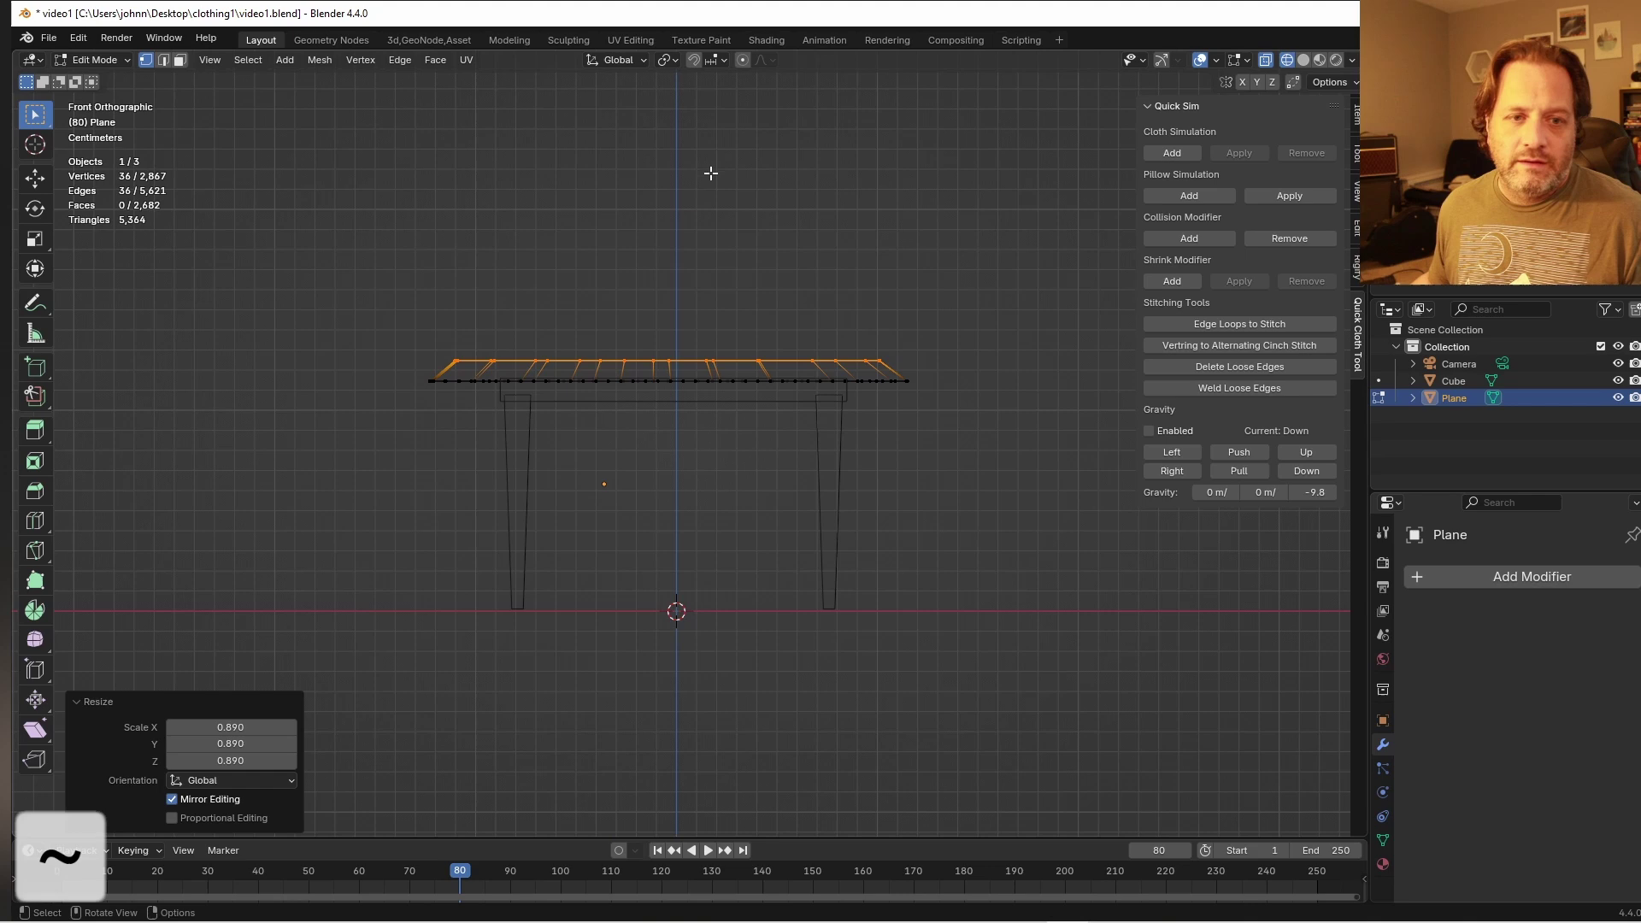
key(g)
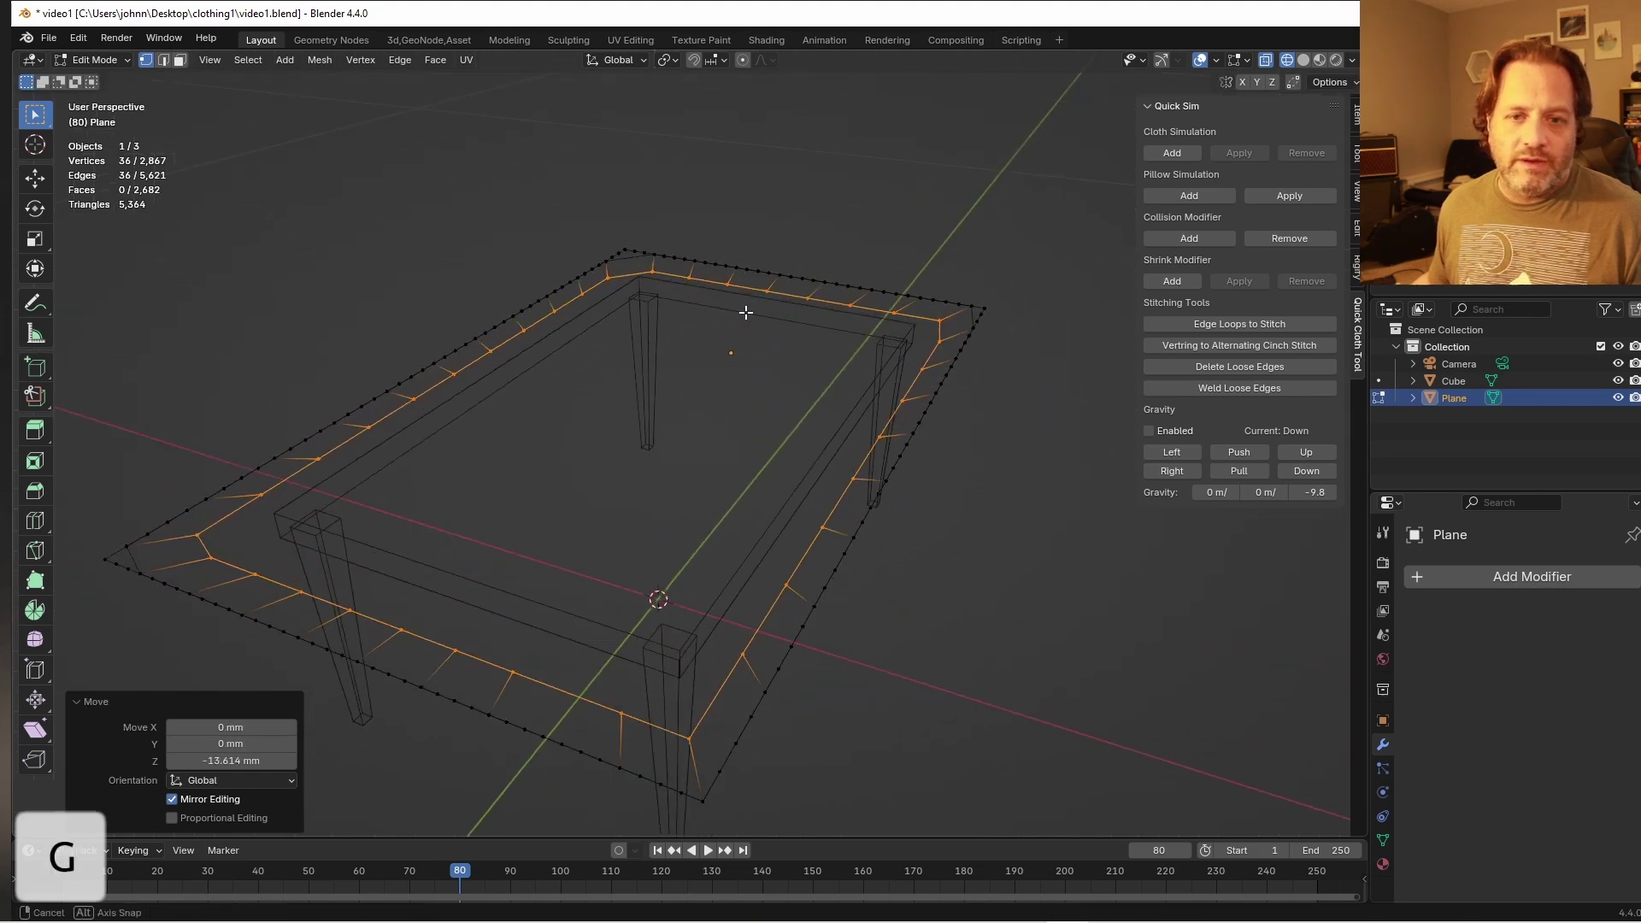
key(s)
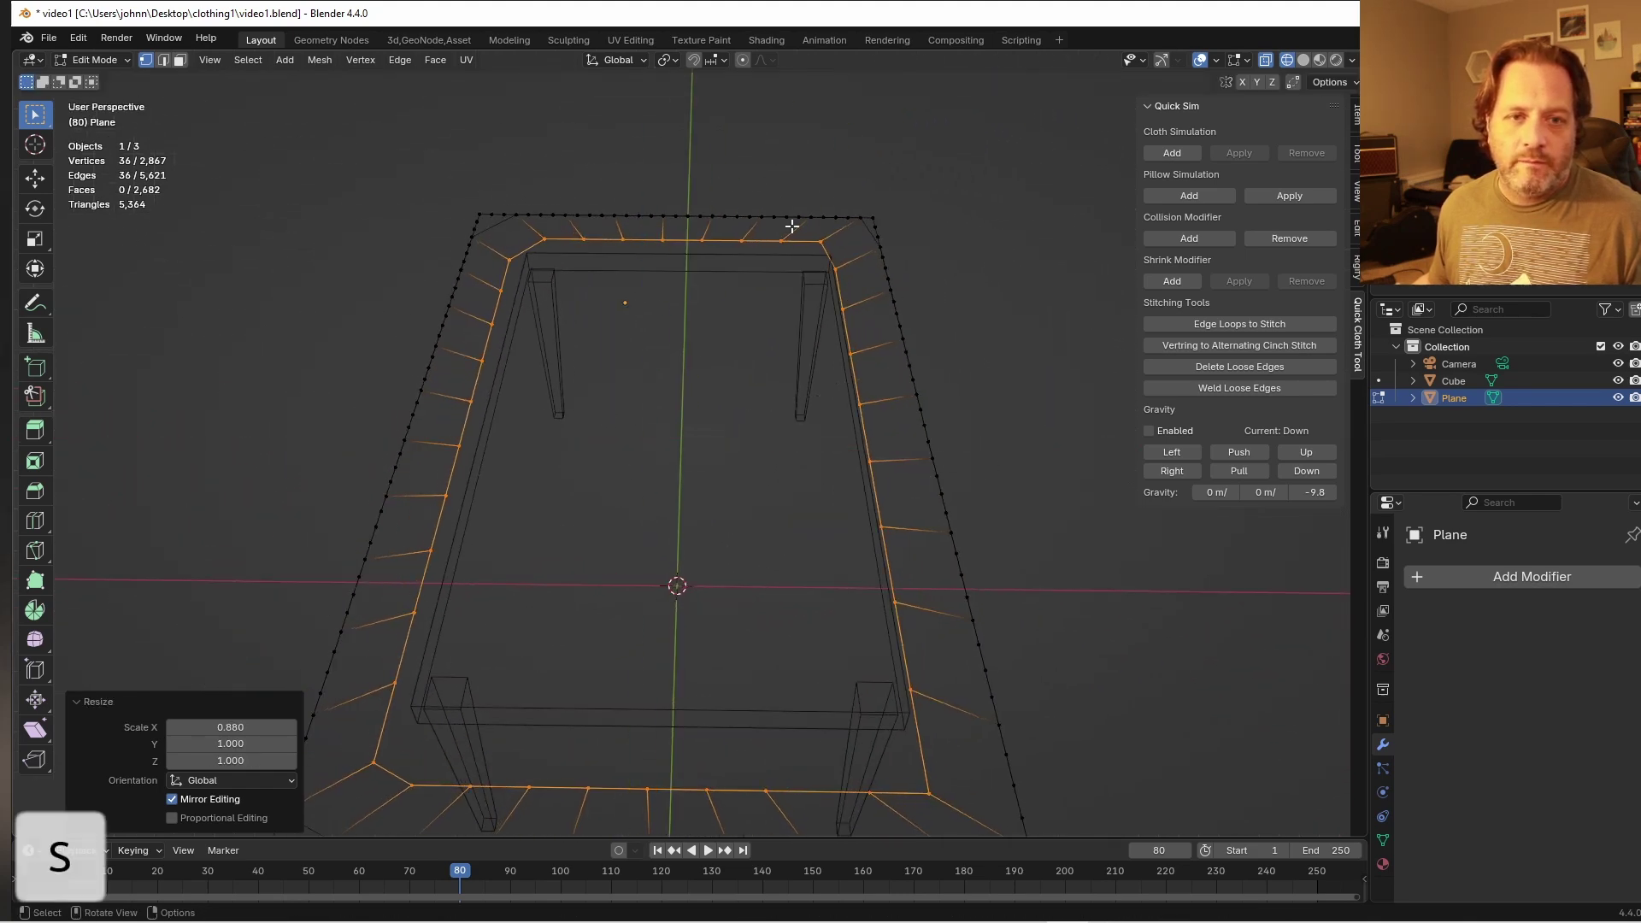
key(`)
key(s)
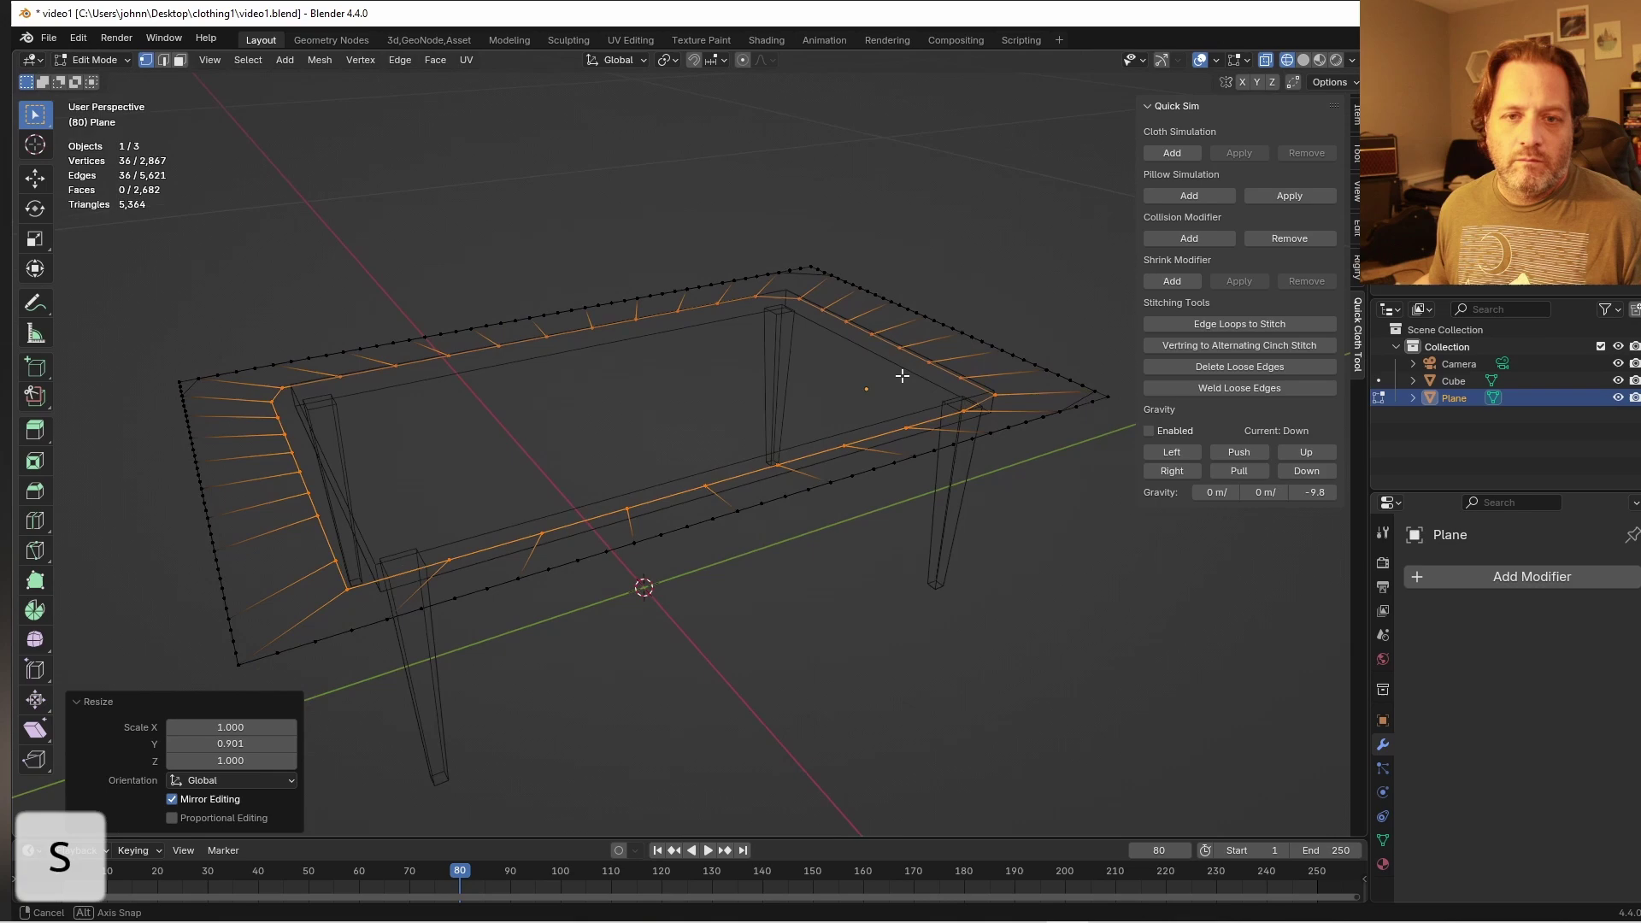
key(`)
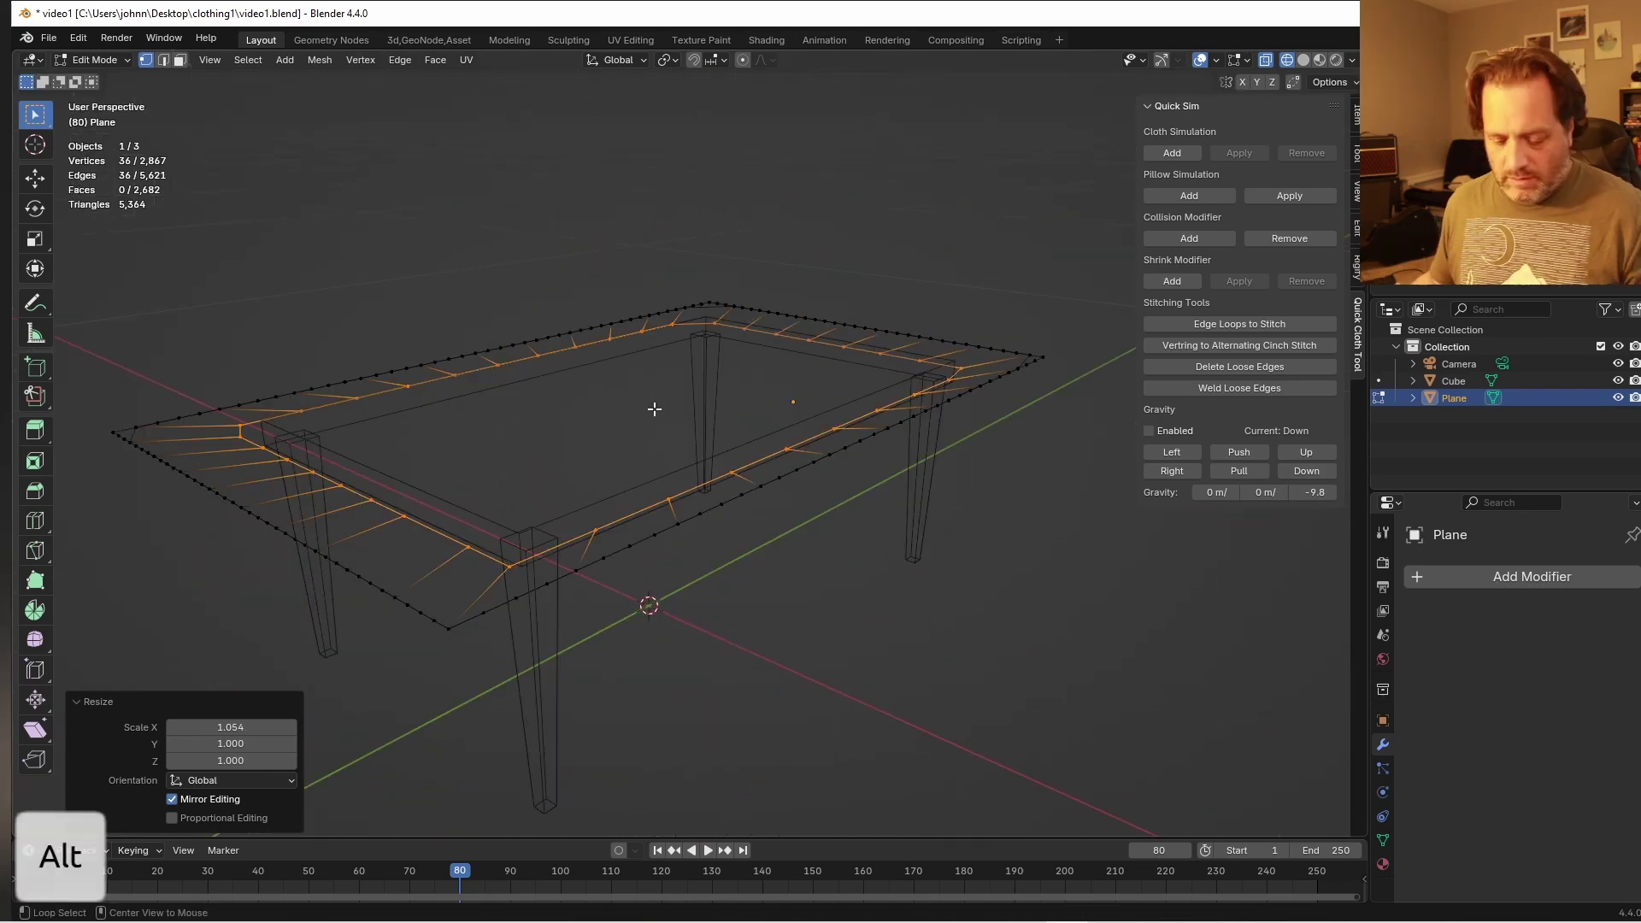
Unhide the skirt walls and re-enter Edit Mode on the full mesh
key(alt+h)
key(Tab)
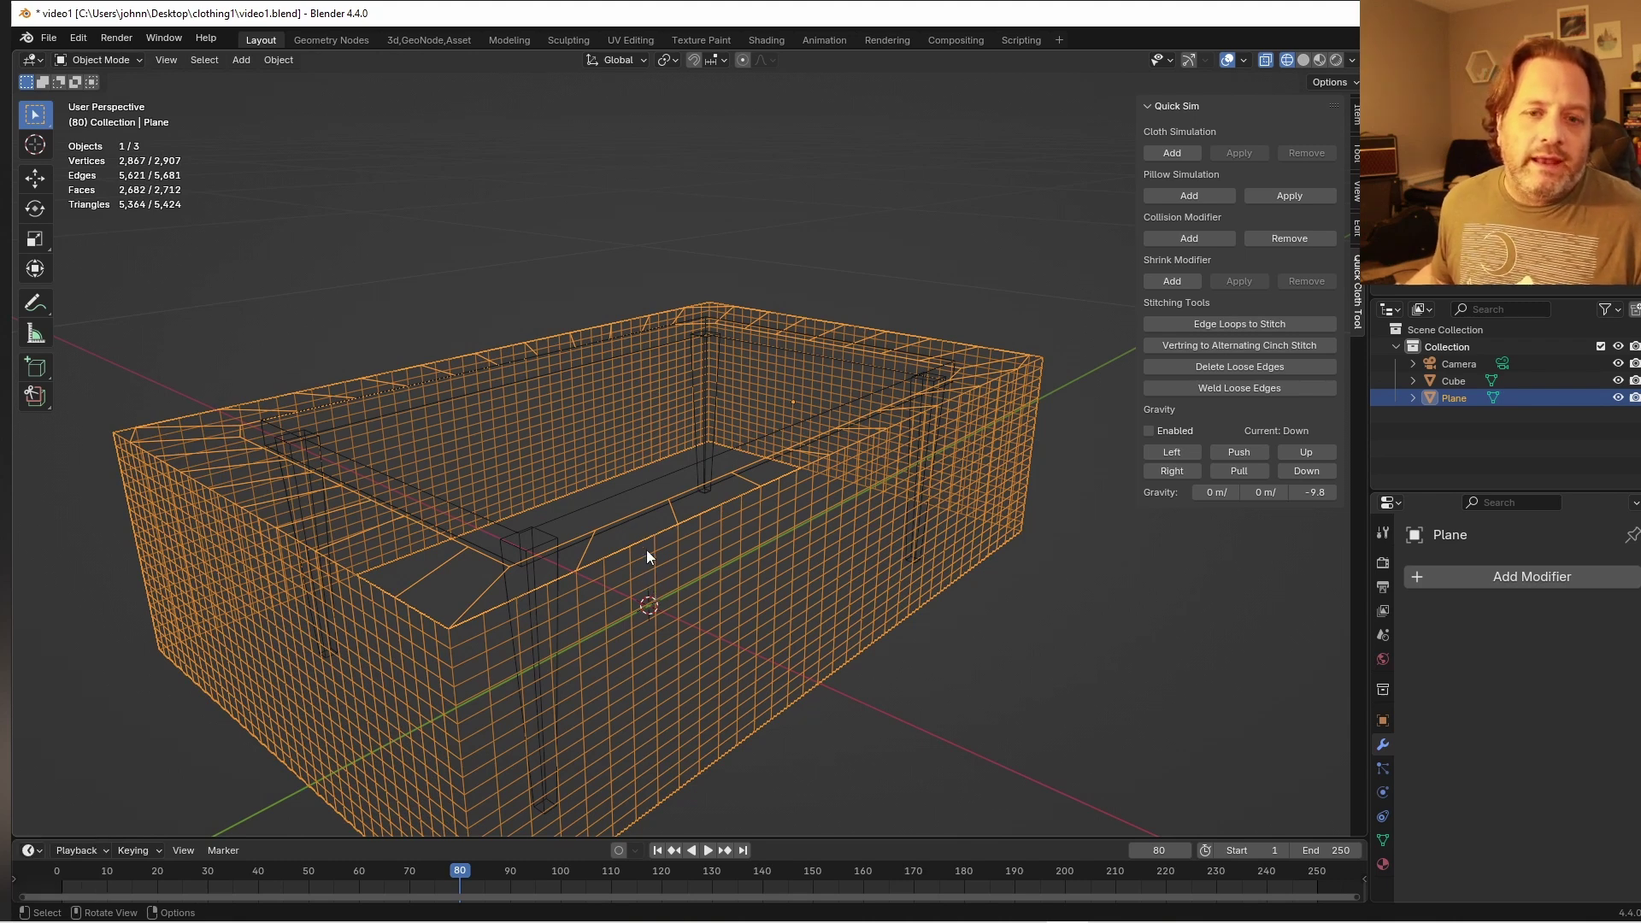
key(Tab)
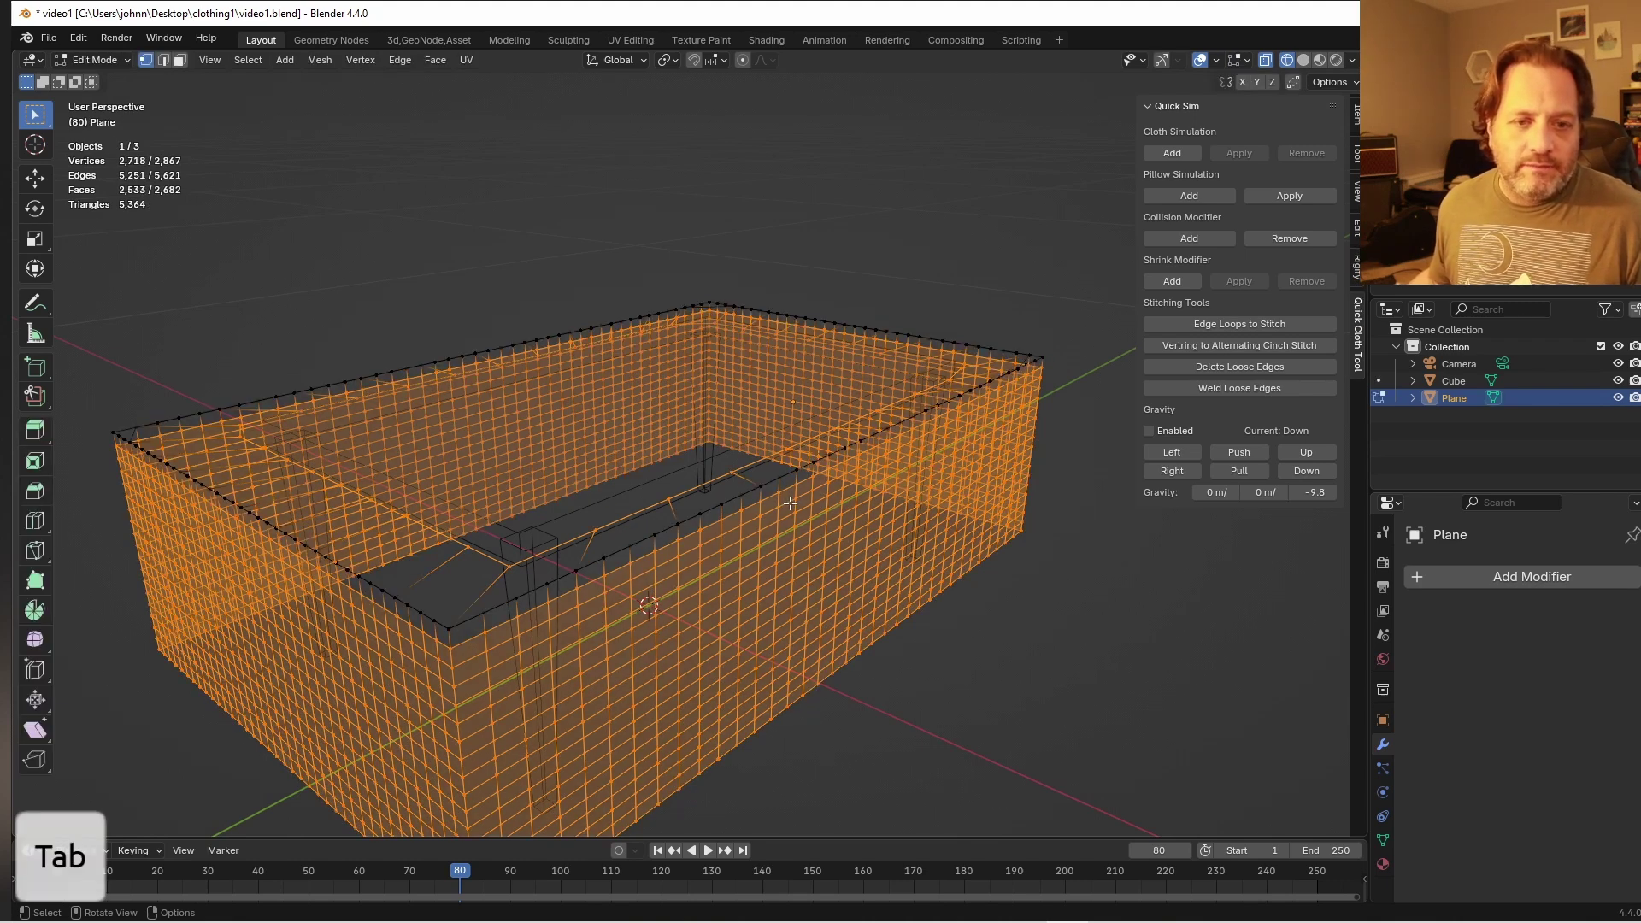